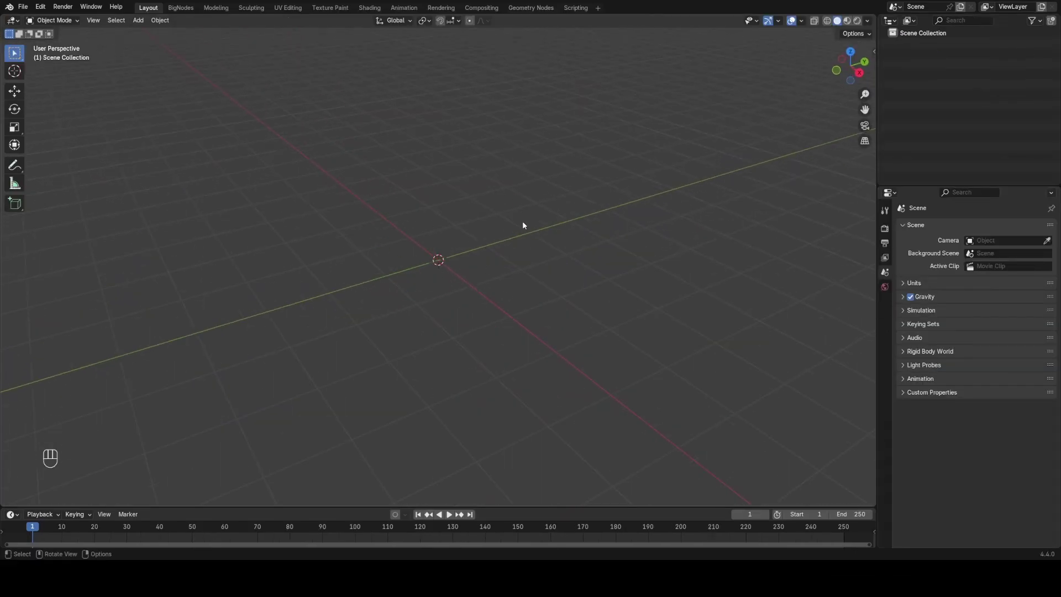
Bring the brush-stroke photo in as an image plane and zoom in on the strokes
click(496, 274)
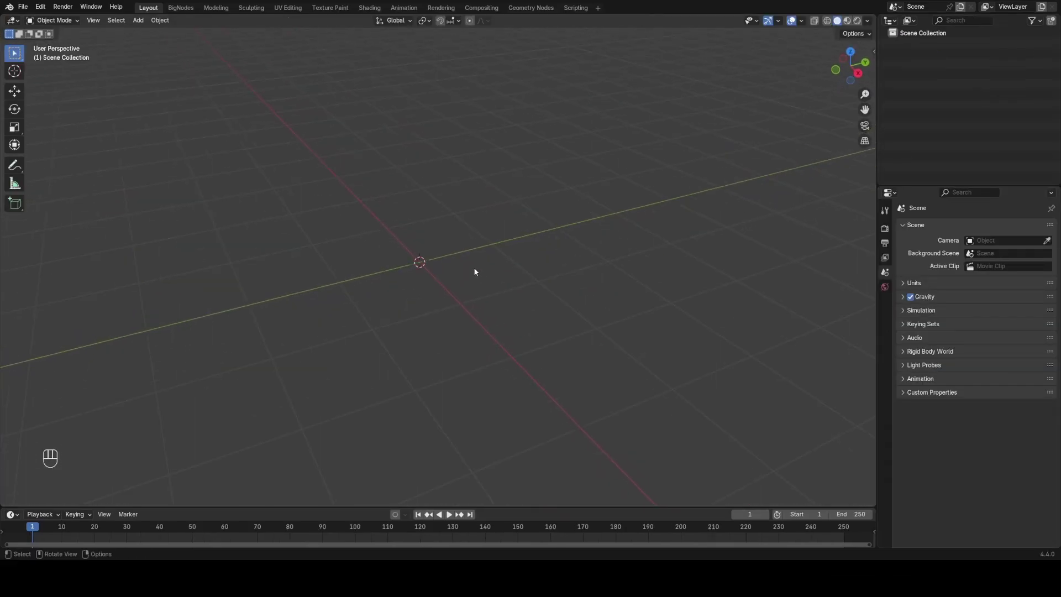
key(shift+a)
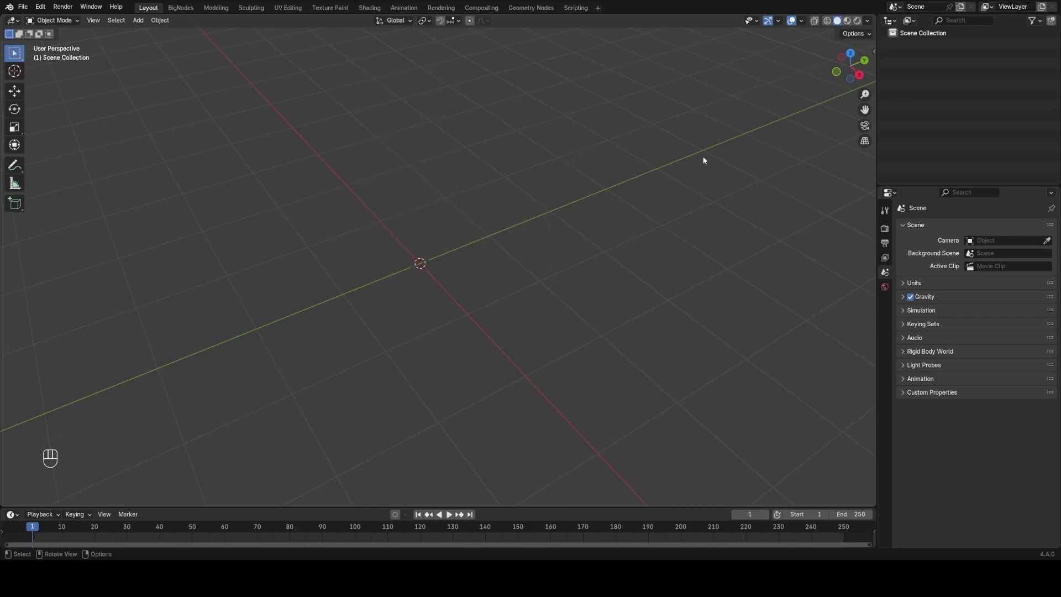
drag(562, 244, 582, 271)
key(z)
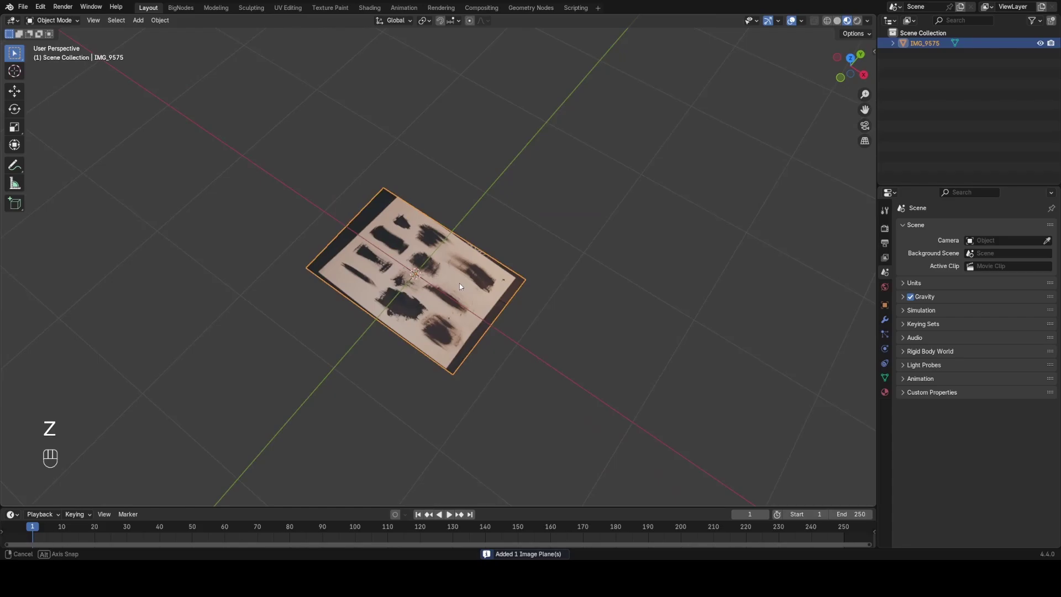
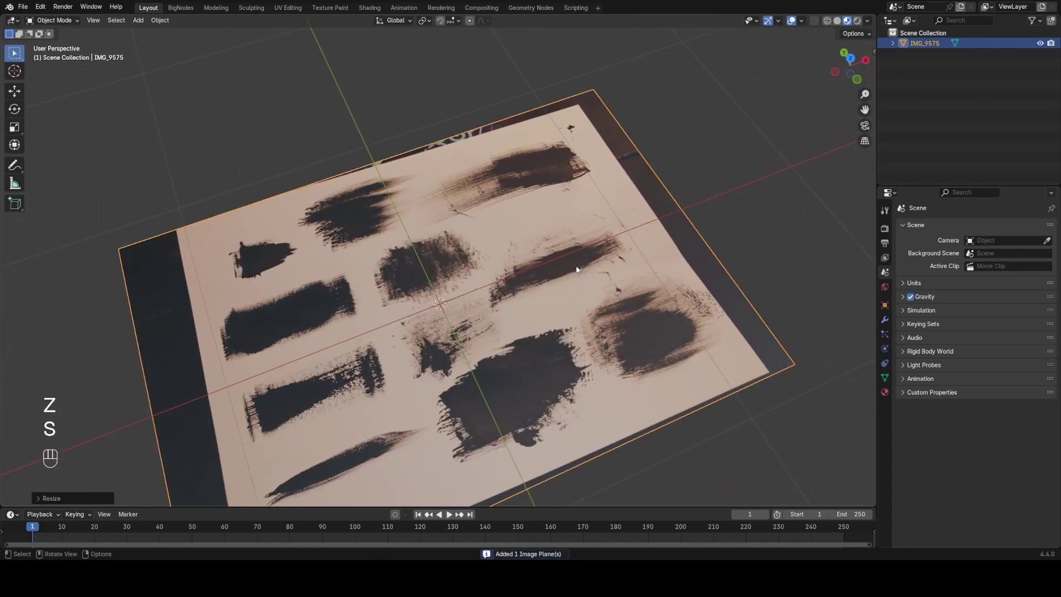
key(Tab)
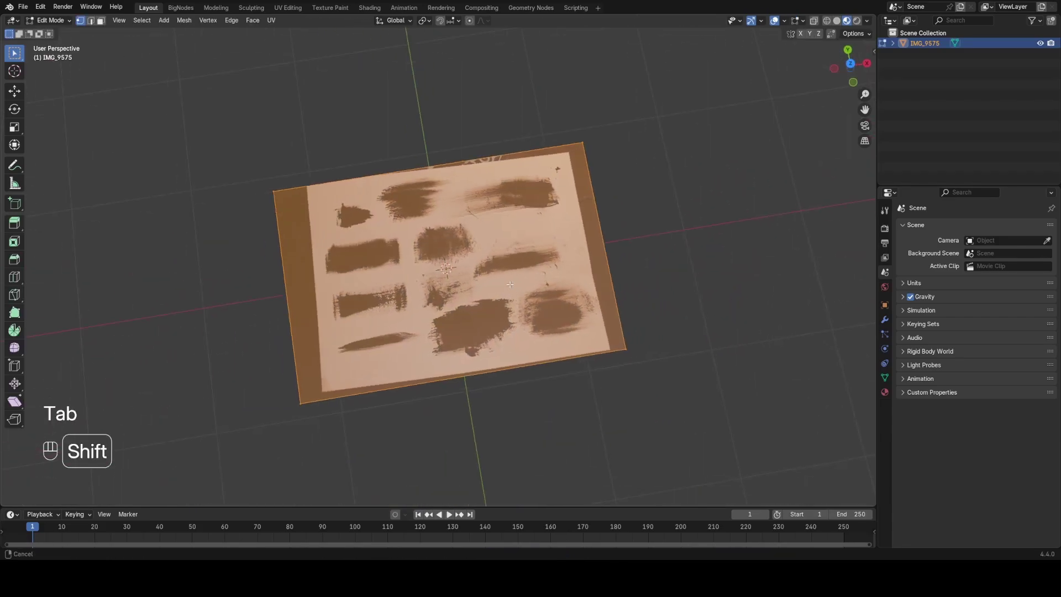
key(Tab)
drag(501, 241, 513, 269)
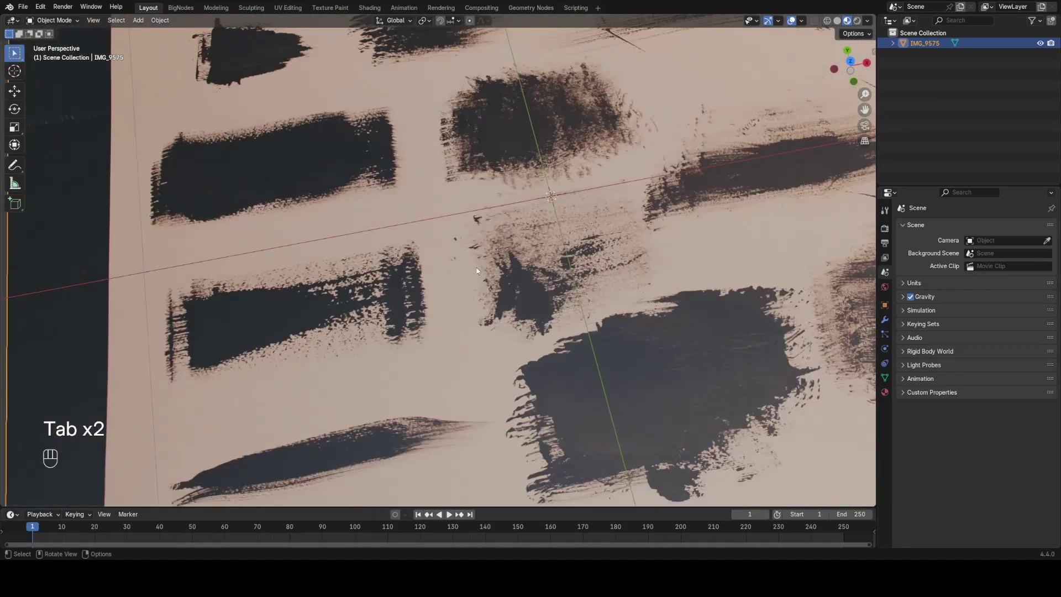
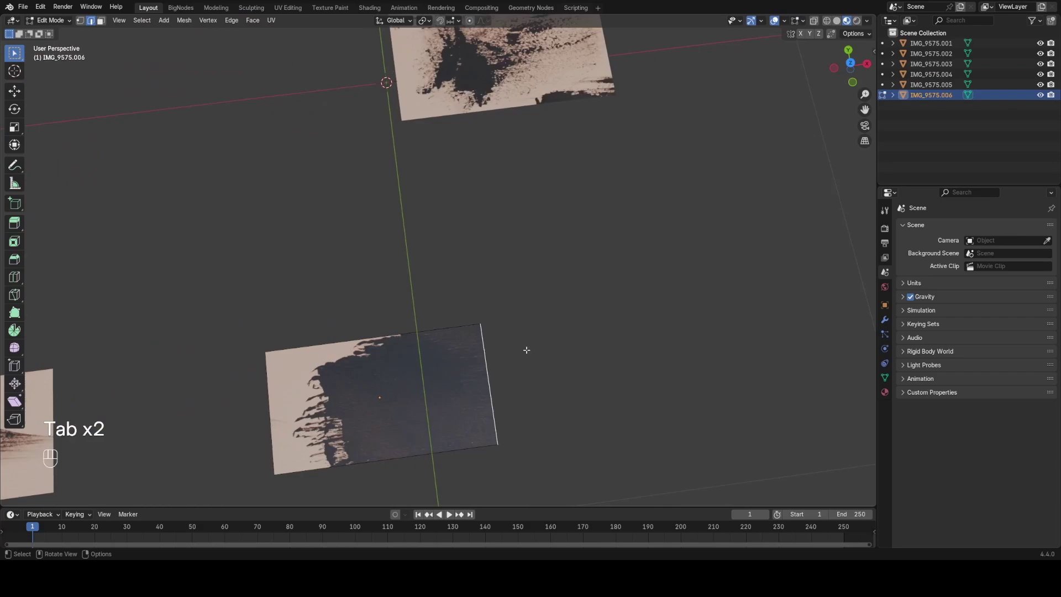
Slide the separated plane's edge along its surface to trim it to a single stroke
key(g)
key(g)
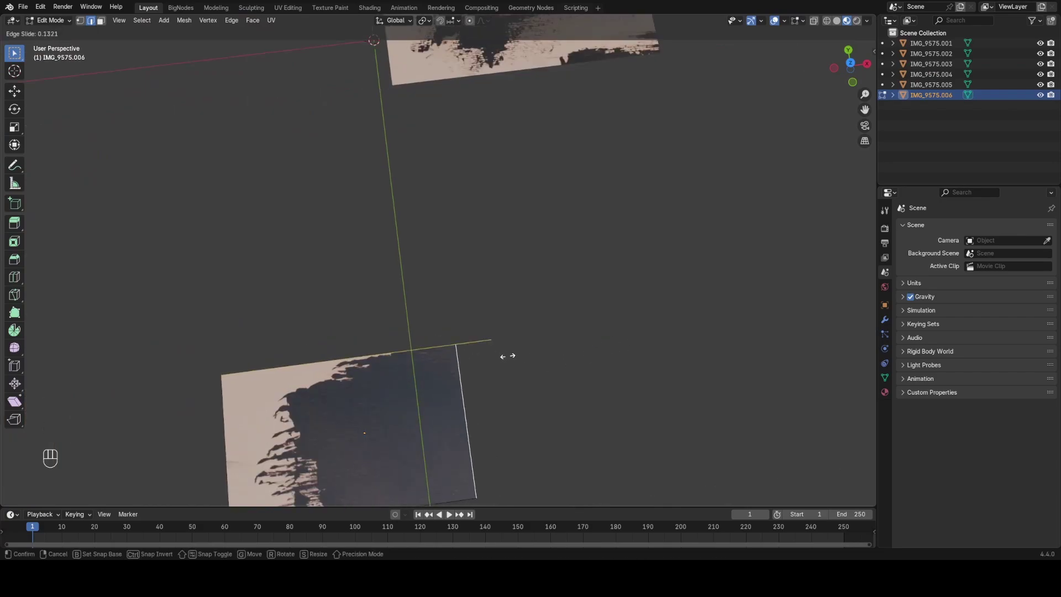
key(c)
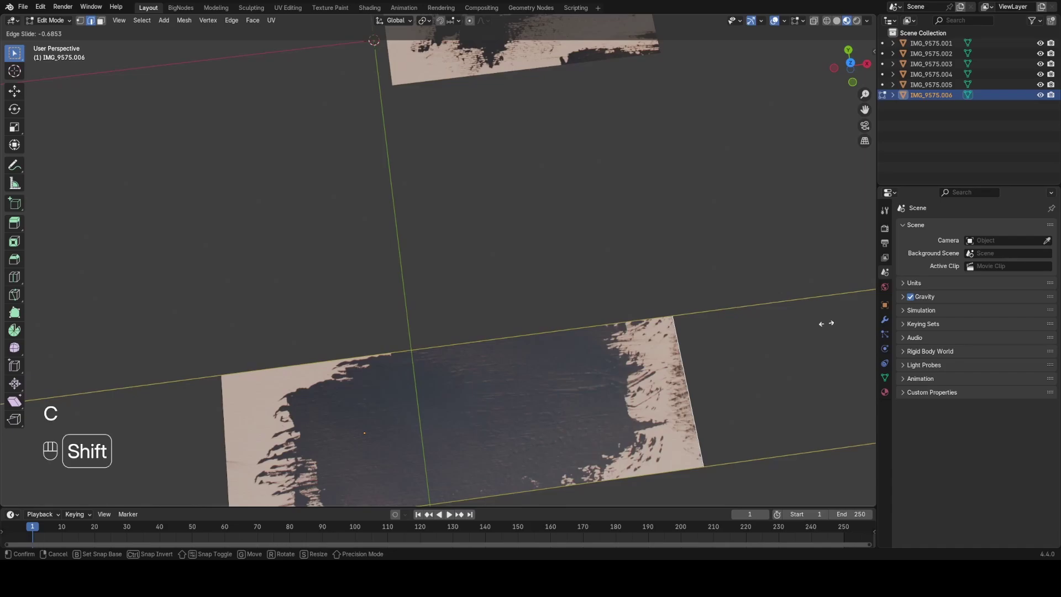
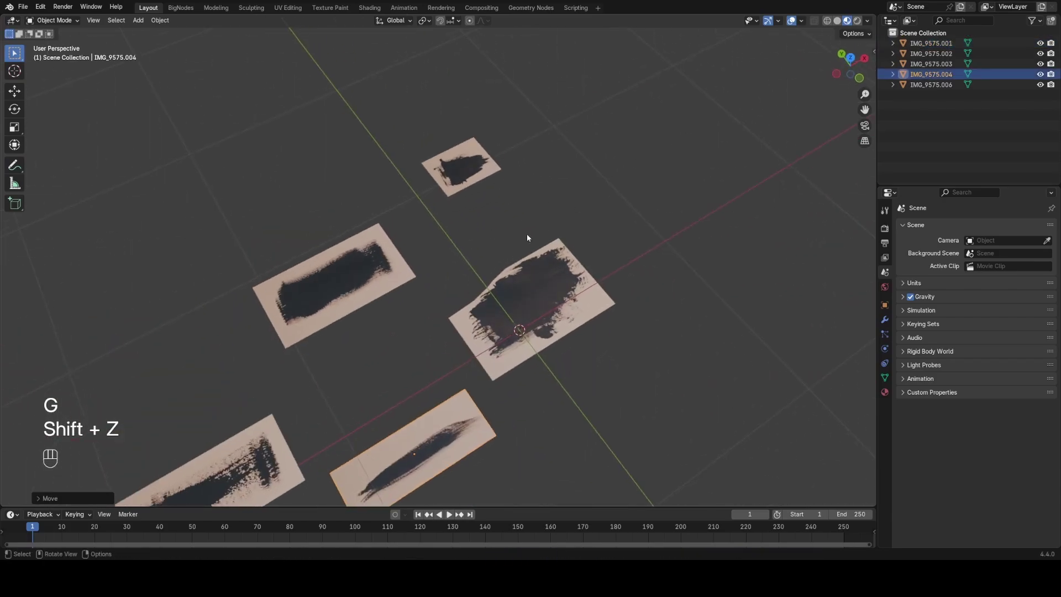
Shift the view across the stroke planes and select one for its material nodes
drag(421, 246, 379, 256)
click(378, 256)
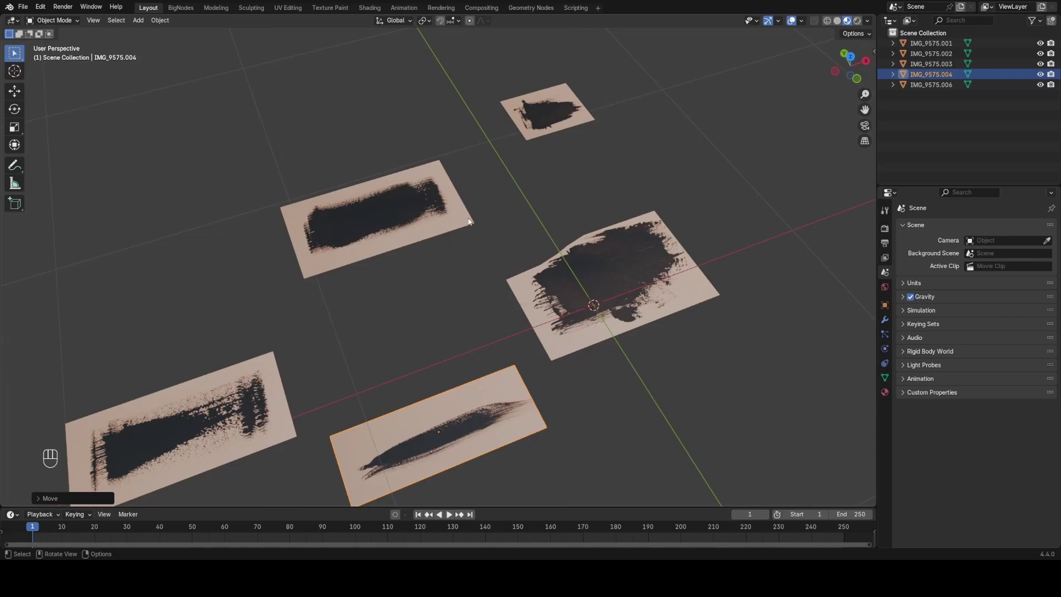
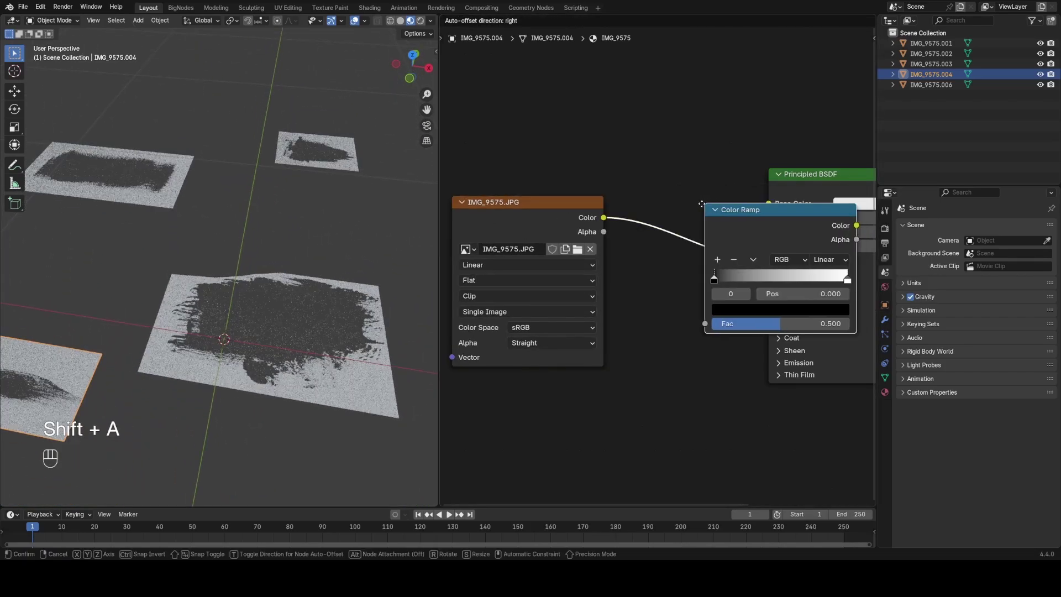
Mask the stroke image into Alpha with a narrowed color ramp and tint the base colour green
click(653, 198)
drag(706, 253, 714, 273)
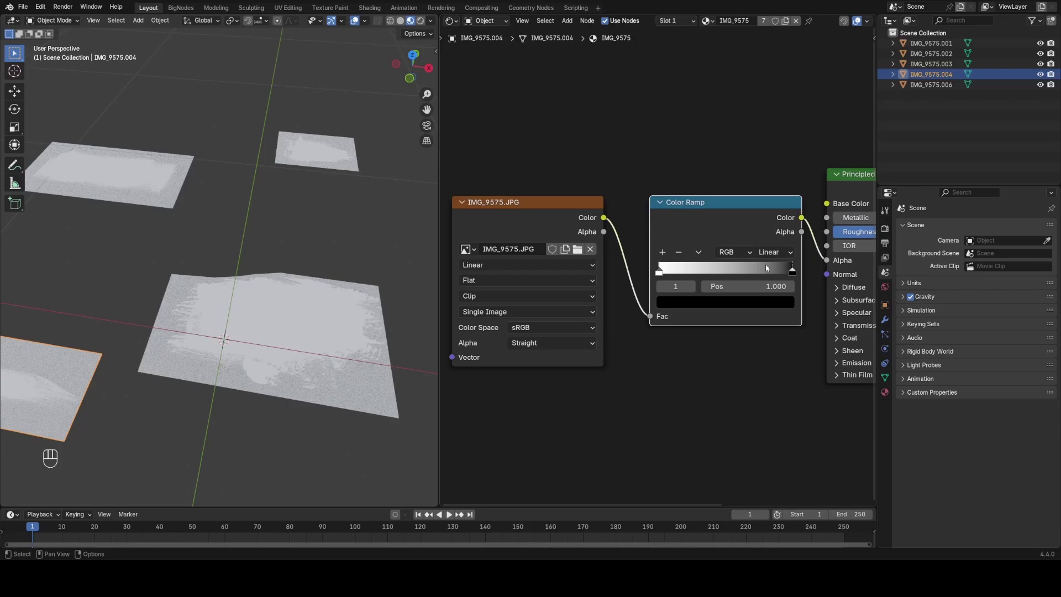
drag(789, 266, 684, 265)
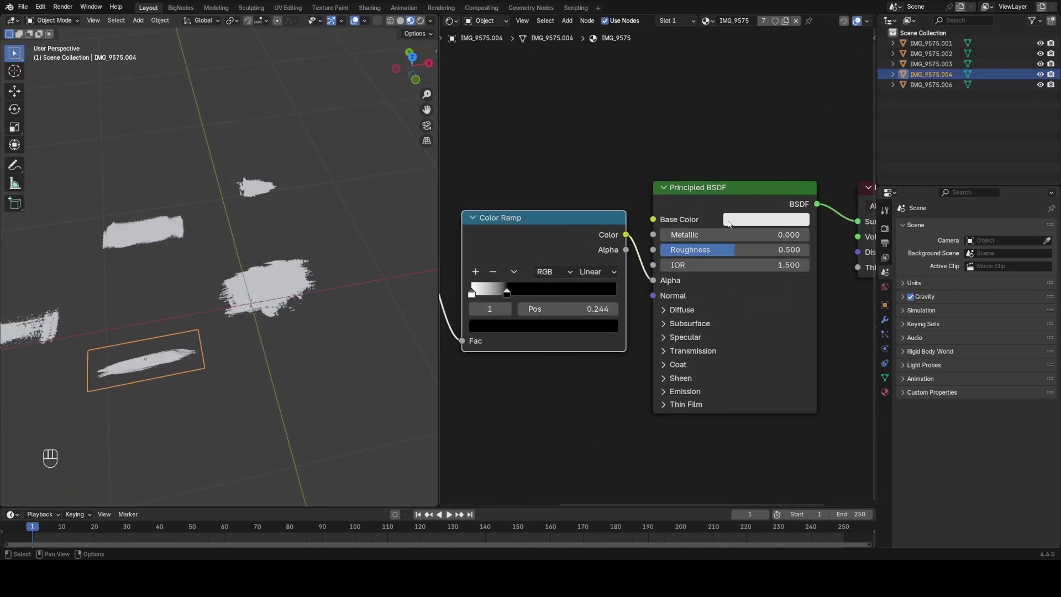
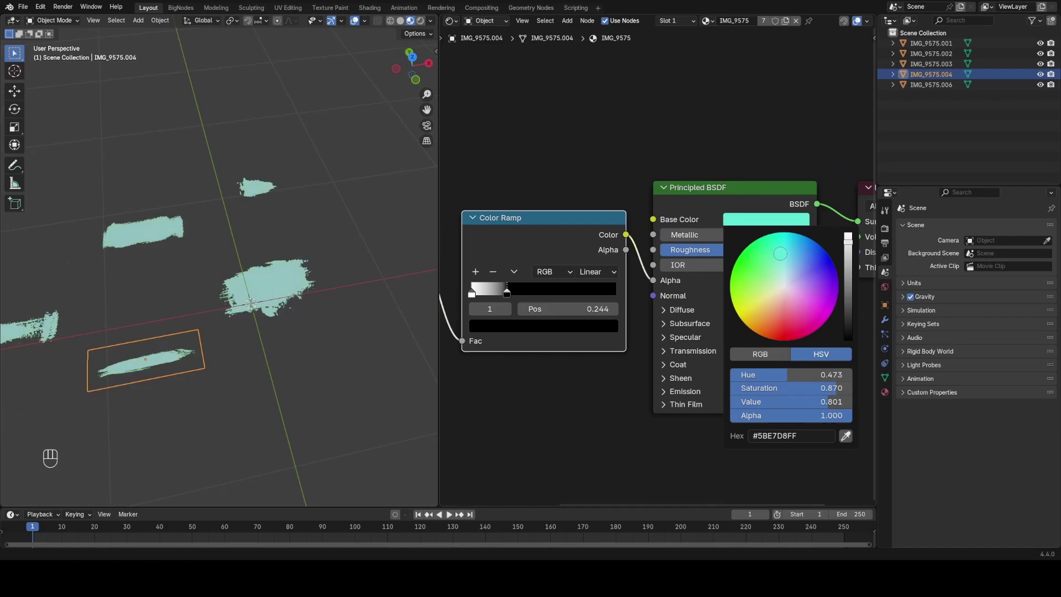
drag(216, 281, 315, 237)
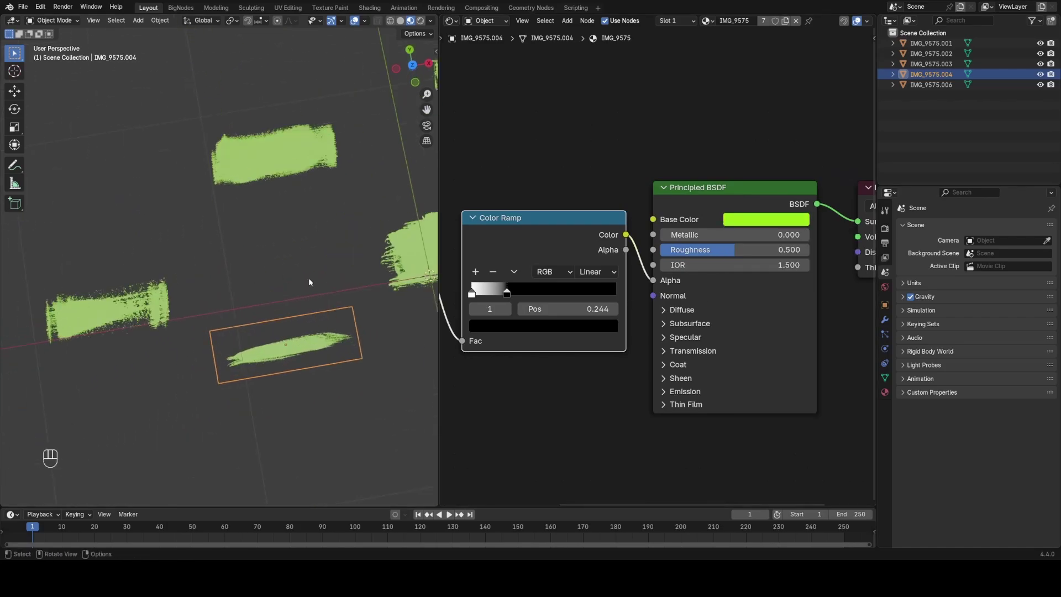
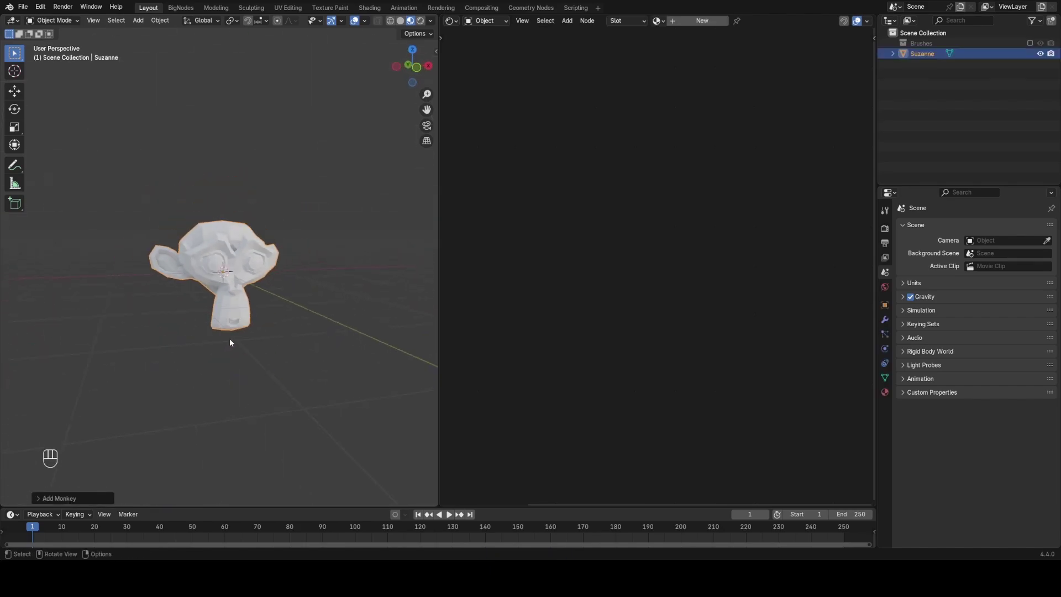
Expand the Brushes collection, select the first stroke plane and start the node setup
click(1033, 44)
click(925, 56)
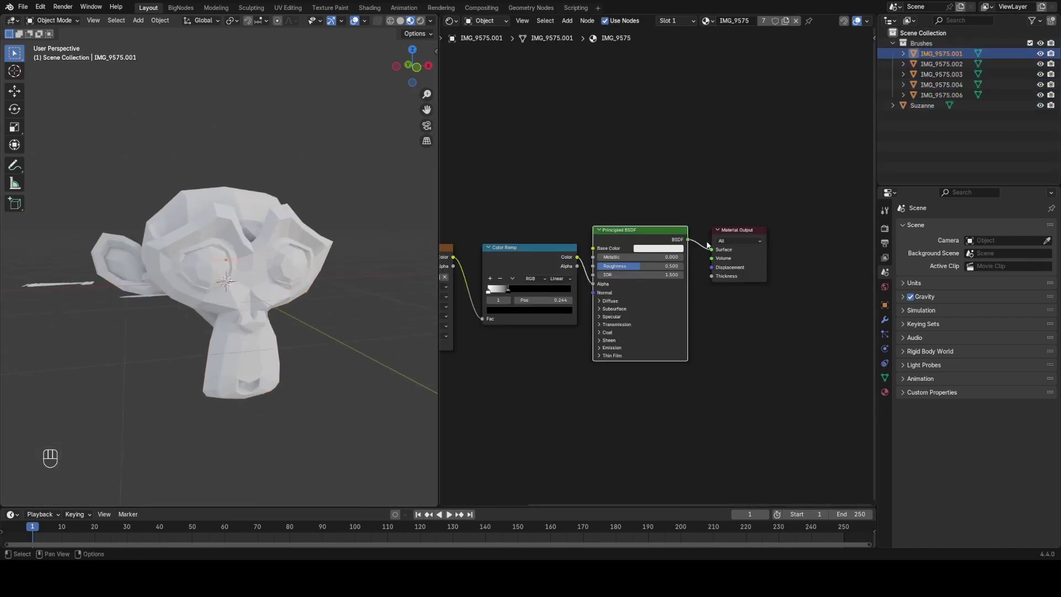
double_click(820, 25)
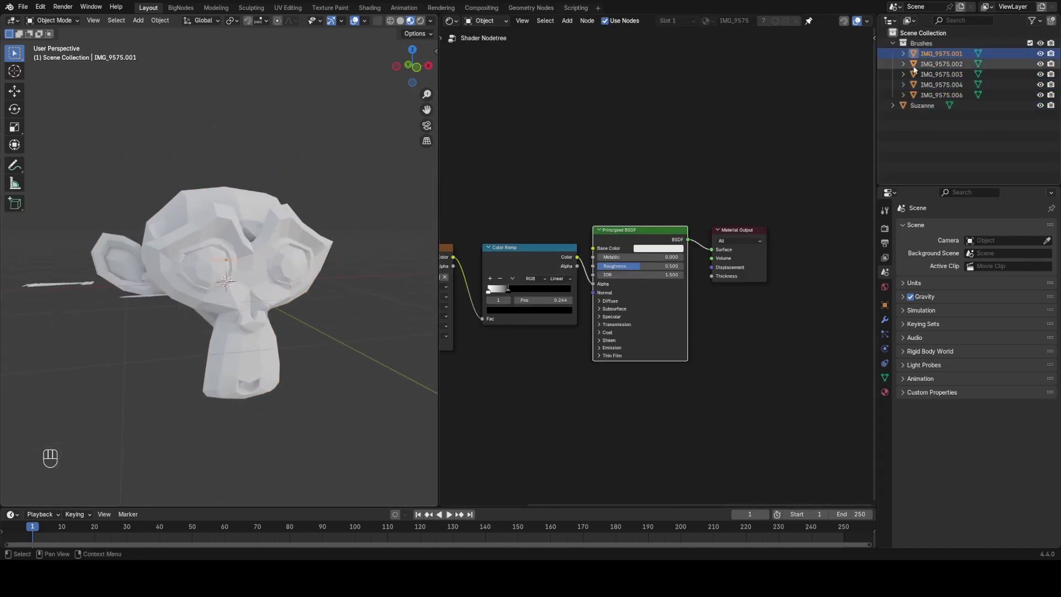
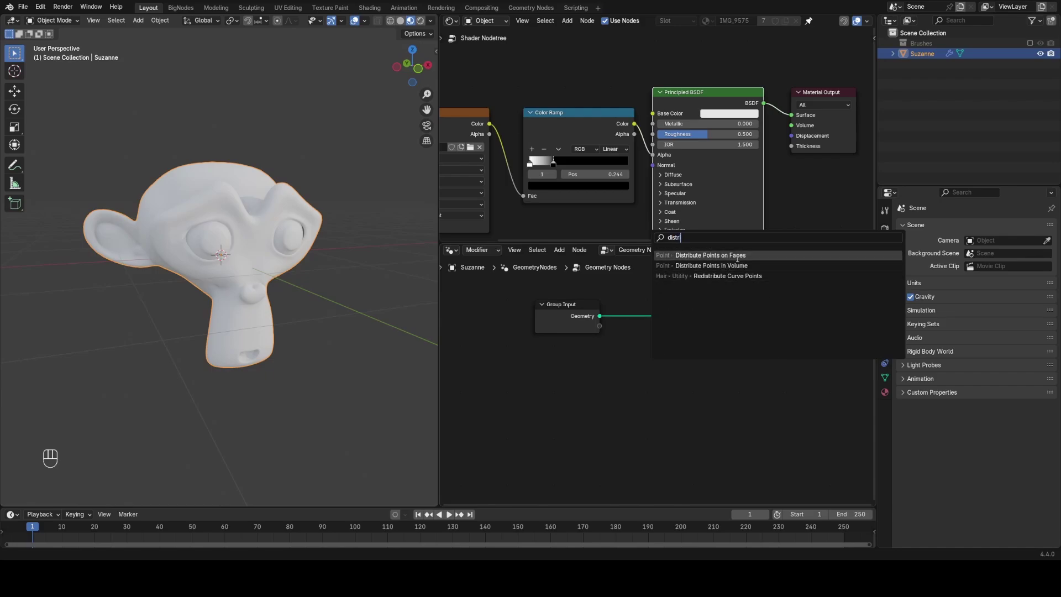
Insert Distribute Points on Faces on Suzanne's geometry link and search for the next node
click(626, 301)
click(589, 285)
key(g)
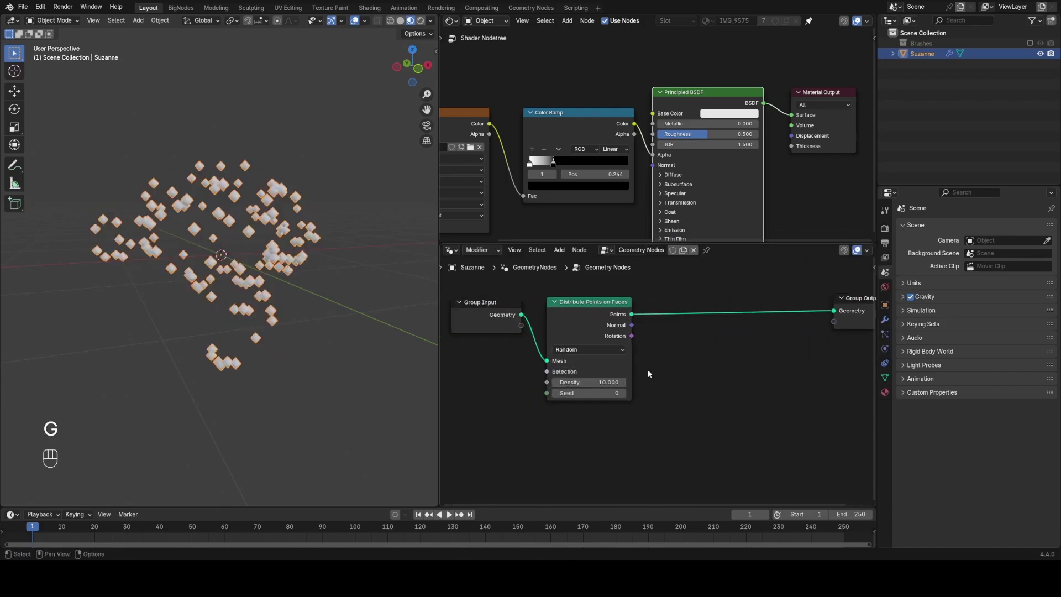
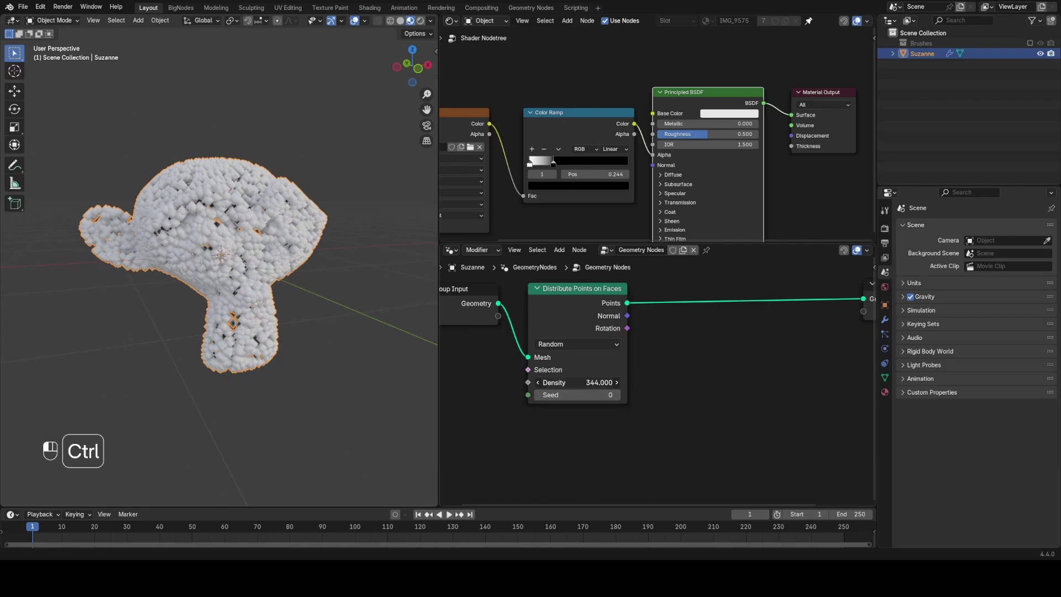
key(g)
key(x)
key(shift+a)
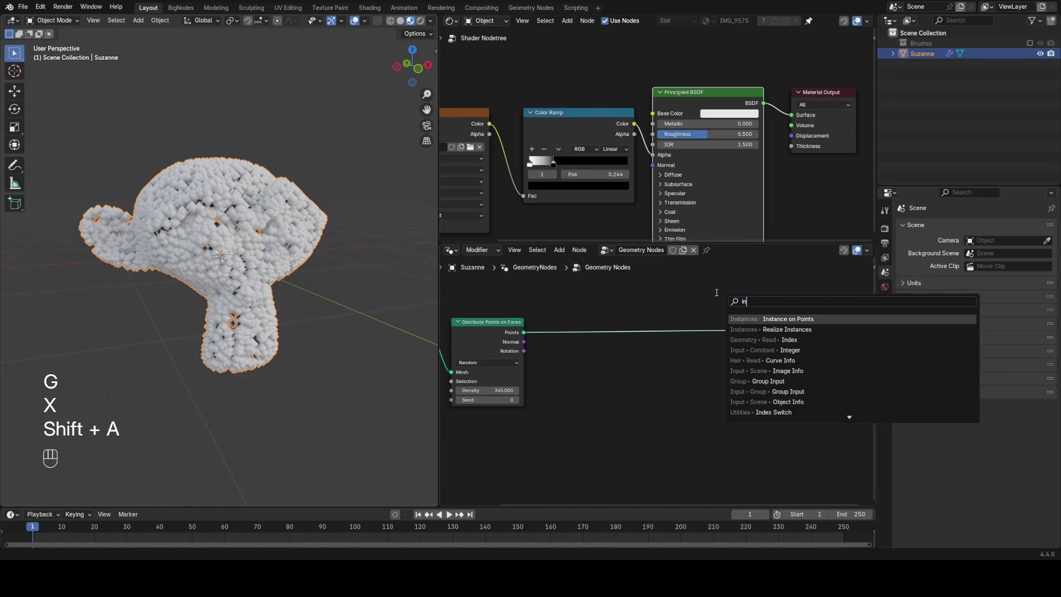
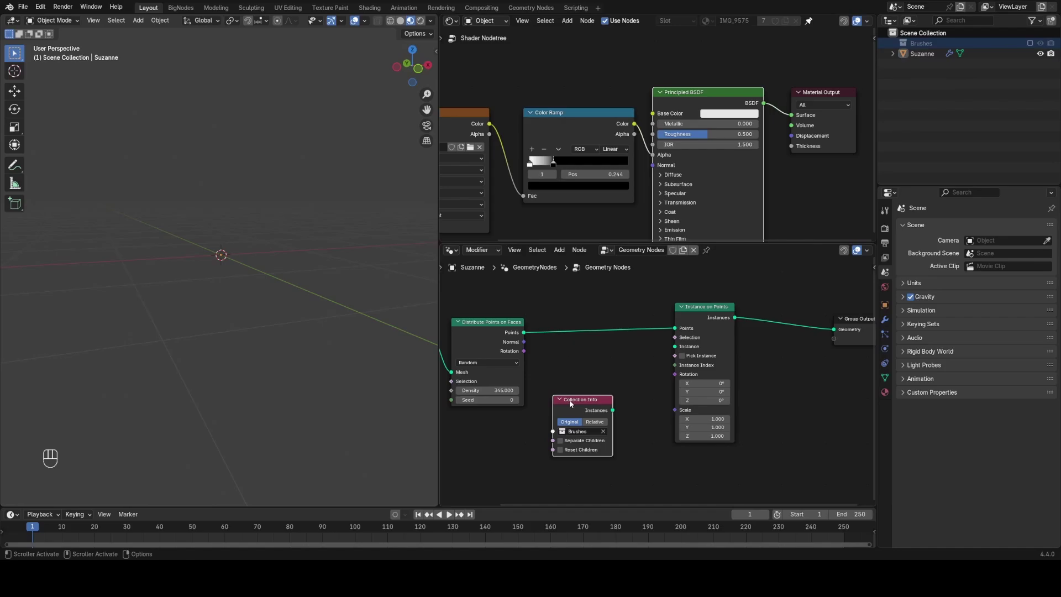
Set Collection Info to Separate Children, Reset Children and Pick Instance for random strokes
click(587, 404)
click(591, 408)
click(587, 425)
click(704, 360)
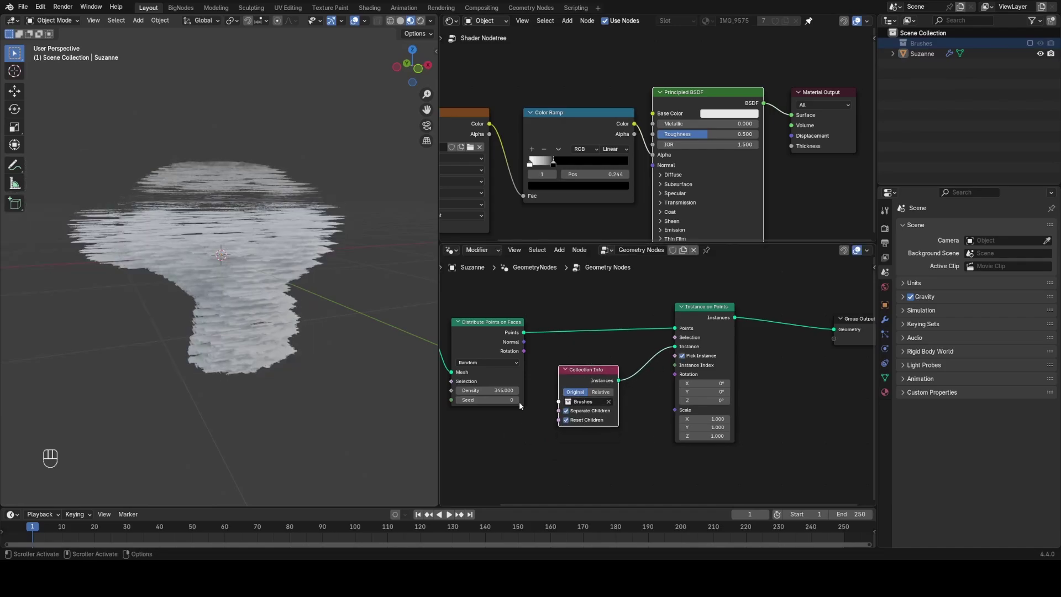
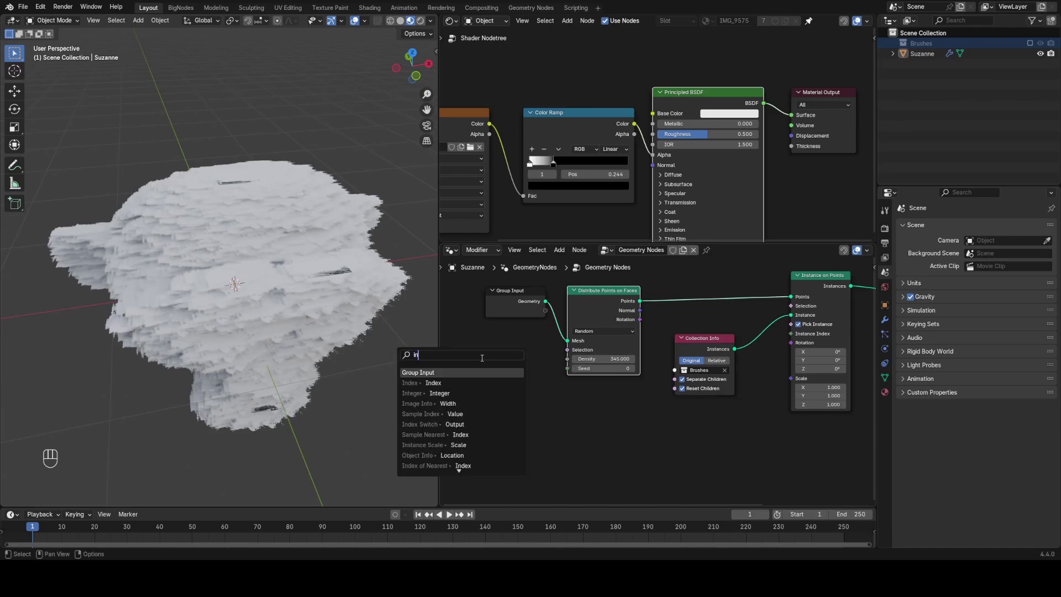
Expose point density and seed on Suzanne's modifier through a Group Input node
click(495, 366)
click(892, 320)
double_click(910, 243)
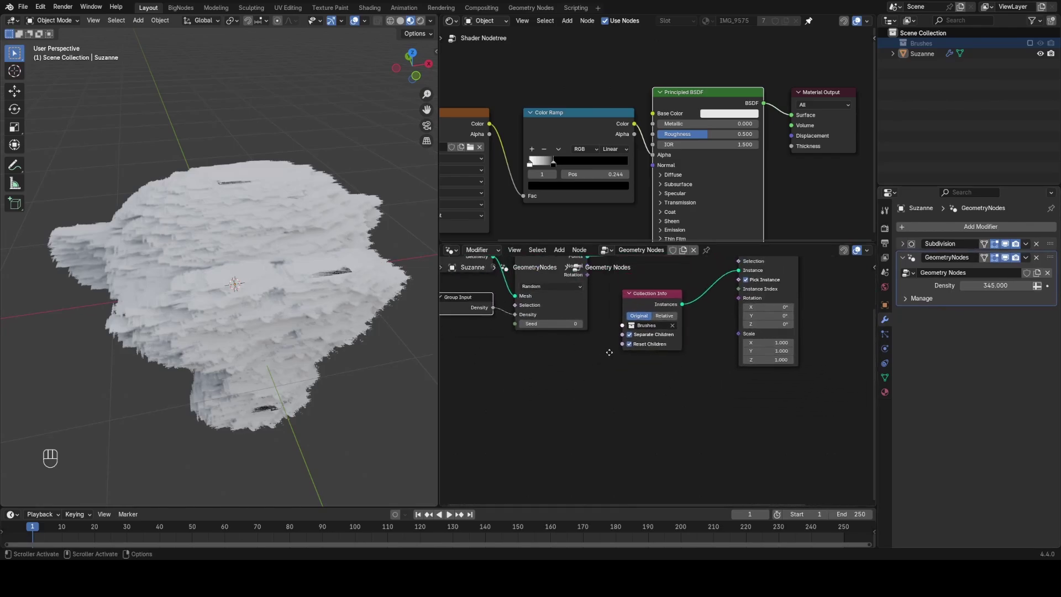
click(550, 336)
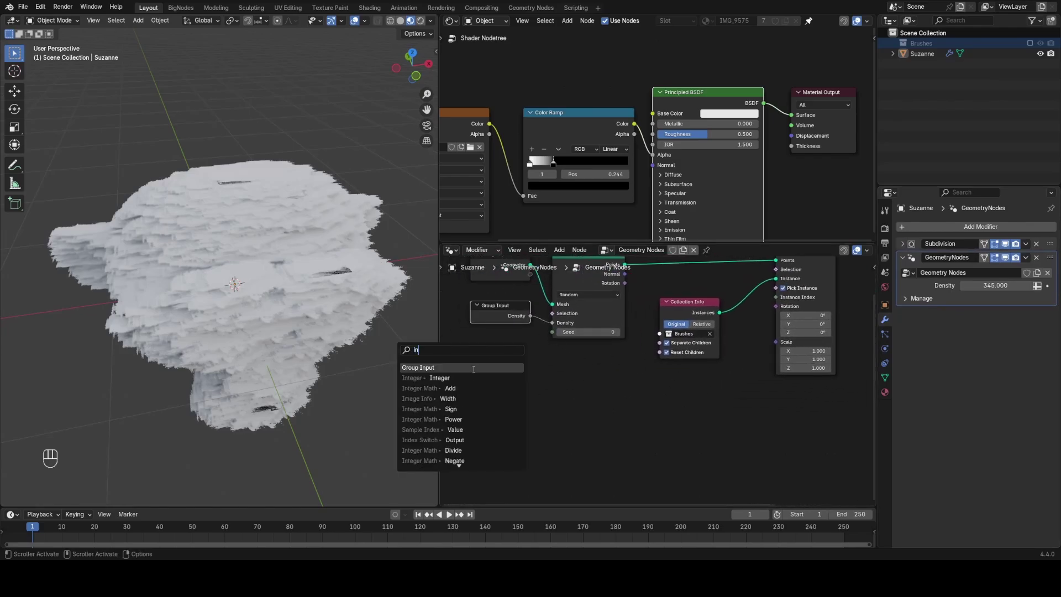
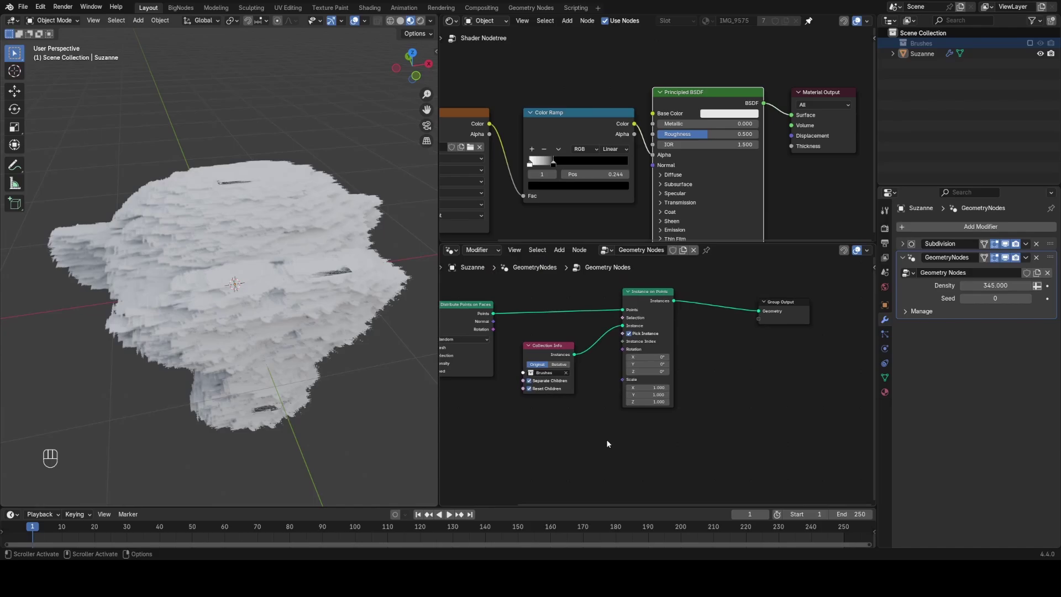
Feed the point rotation into the instances so strokes follow Suzanne's surface
drag(270, 293, 240, 342)
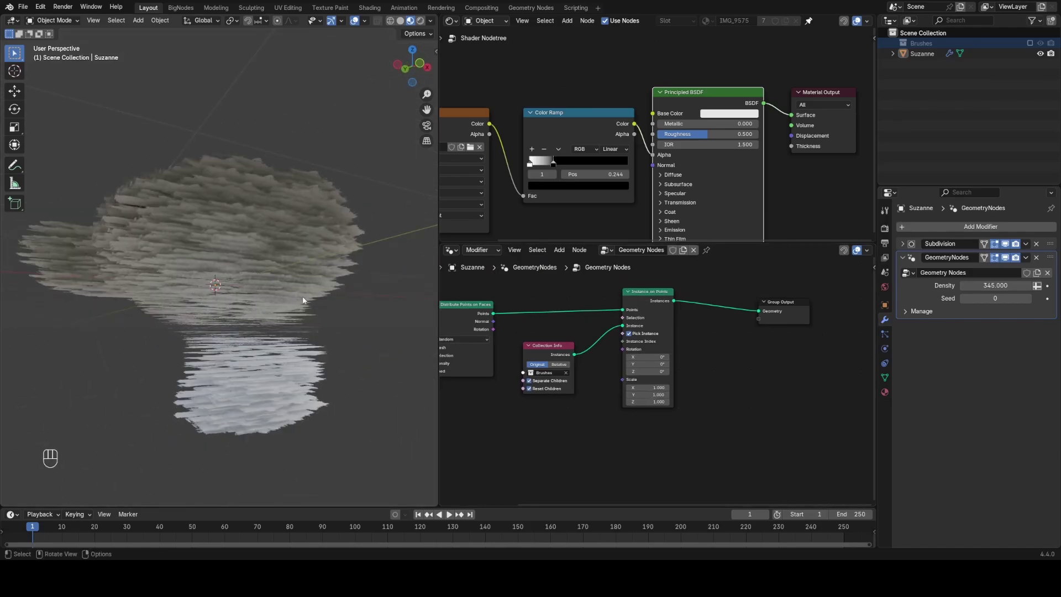
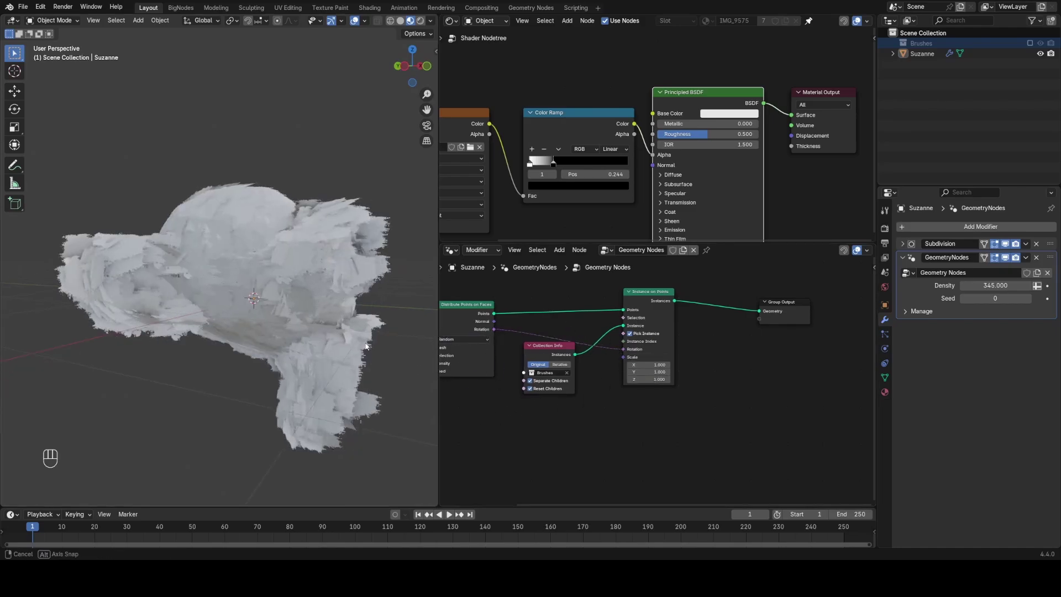
click(311, 328)
click(226, 353)
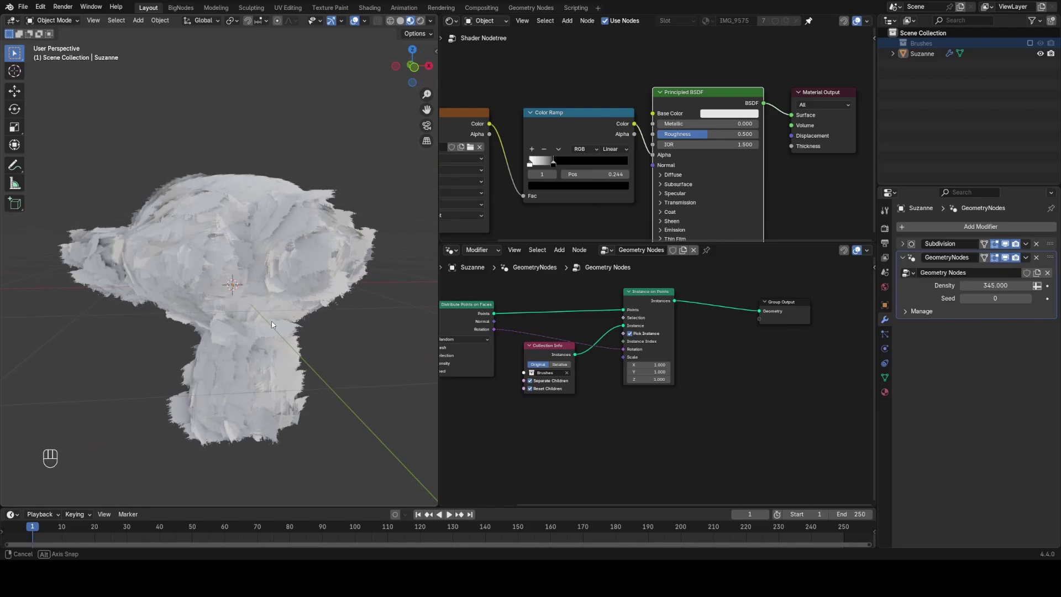
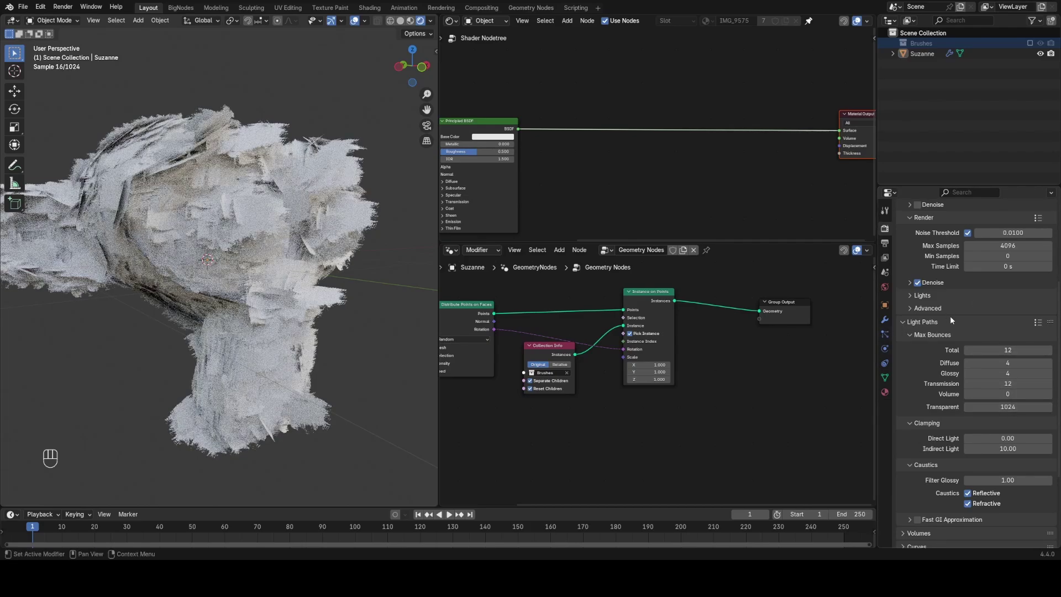
Mix in a Transparent BSDF driven by Light Path Is Shadow Ray
click(944, 318)
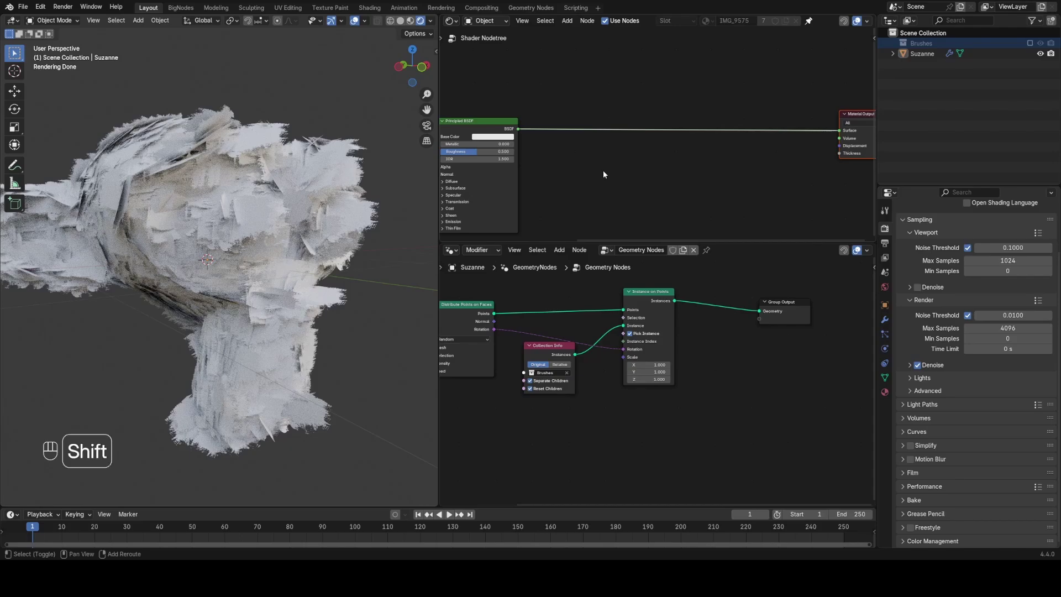
key(shift+a)
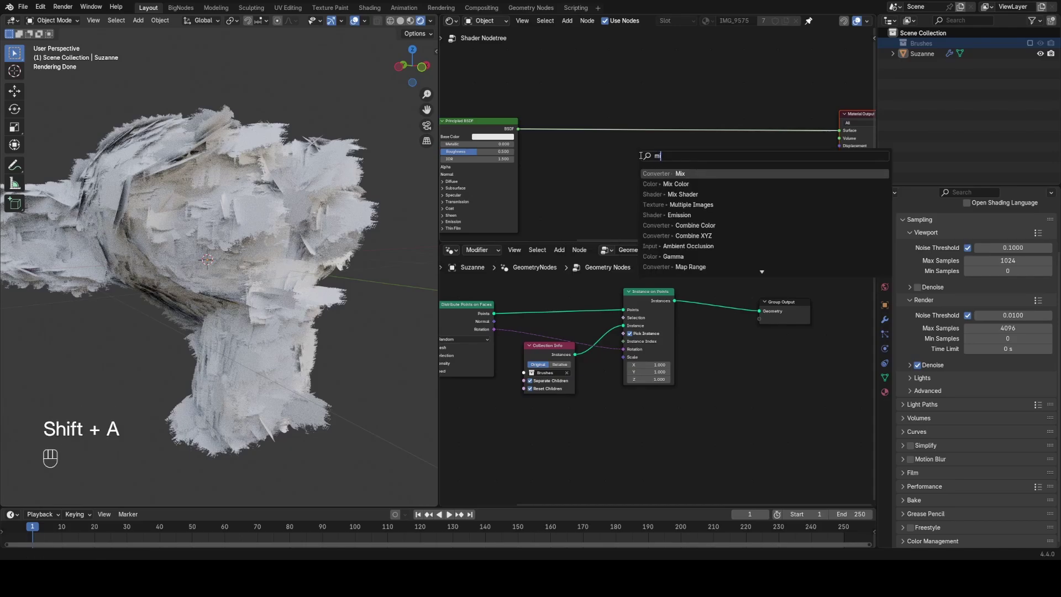
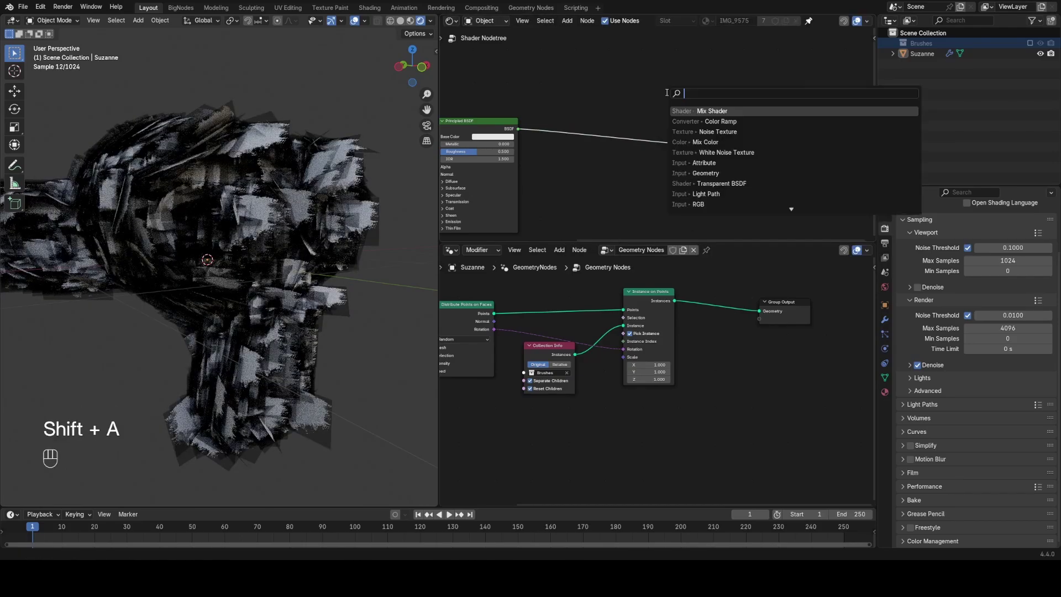
double_click(643, 163)
key(shift+a)
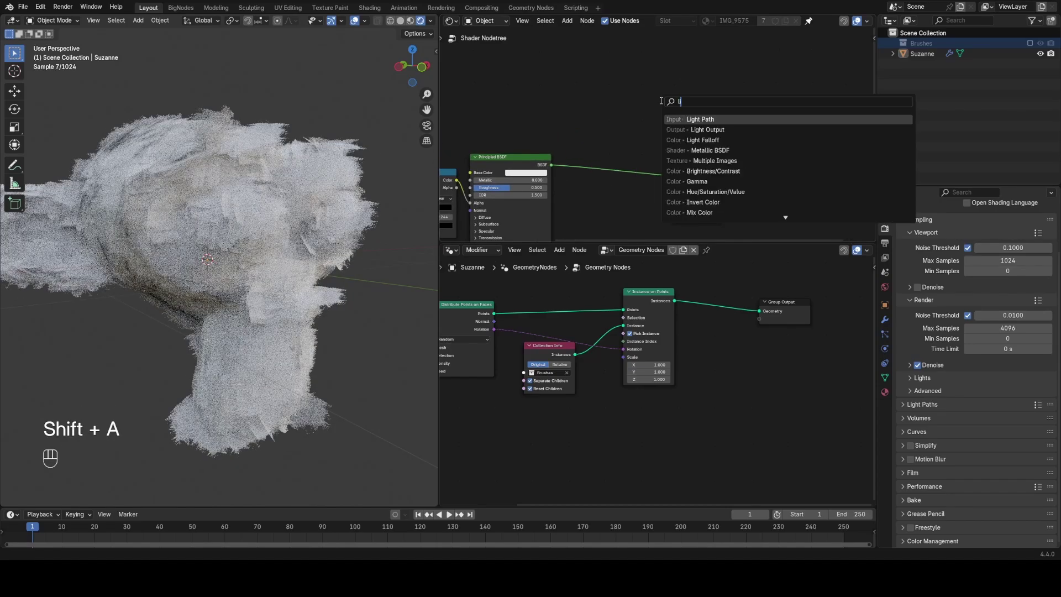
drag(624, 53, 653, 62)
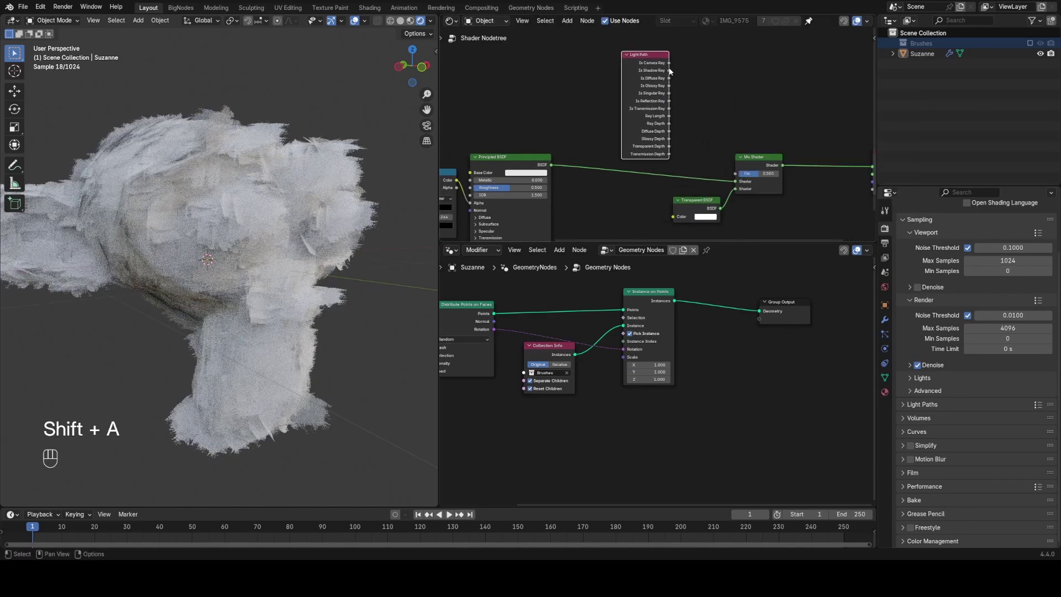
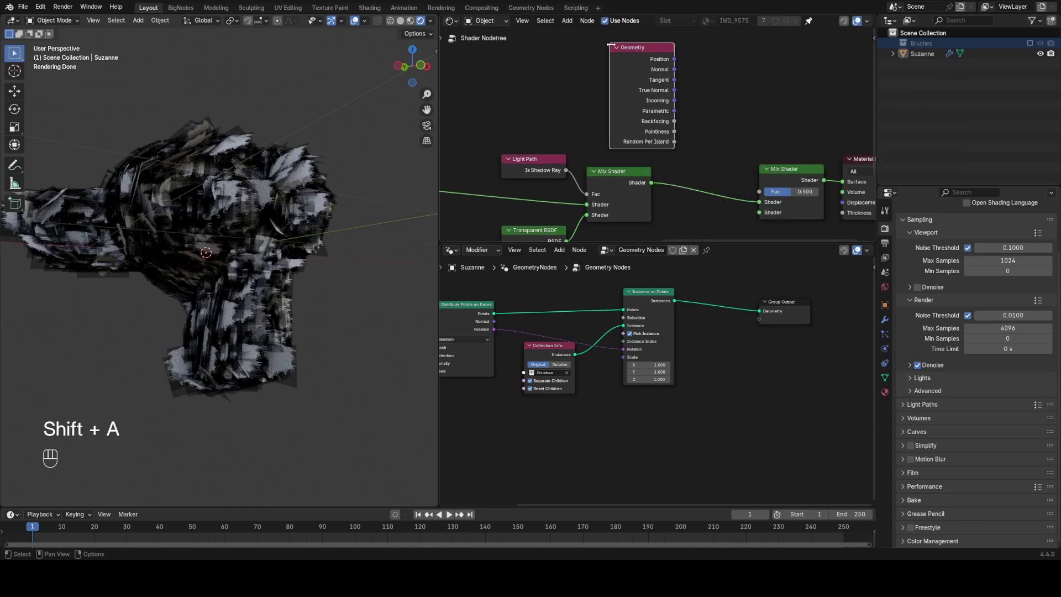
Duplicate the transparent shader for a second mix driven by Geometry Backfacing
click(678, 119)
click(617, 86)
key(ctrl+h)
key(g)
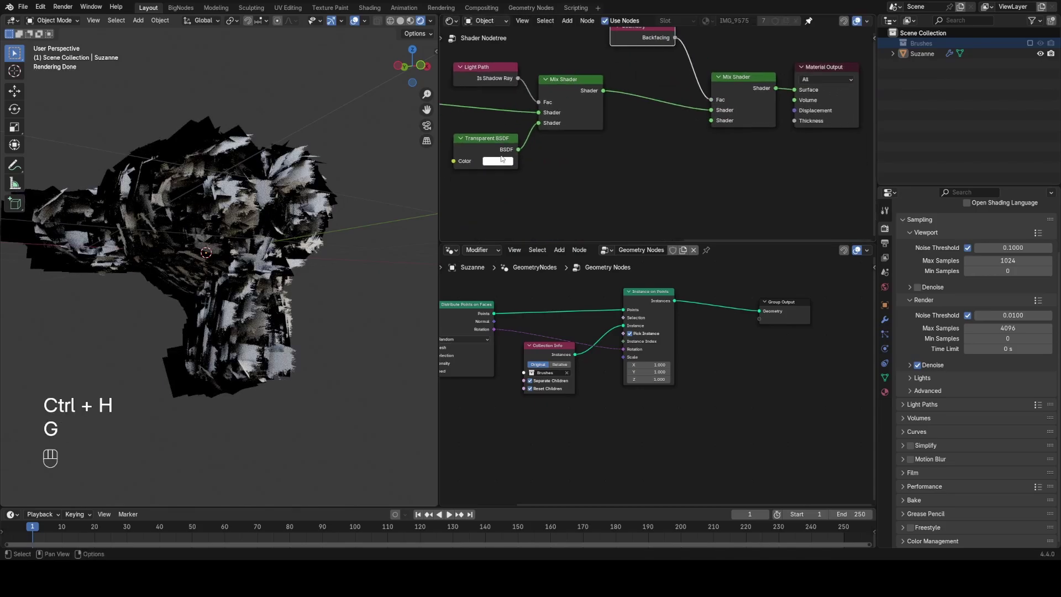
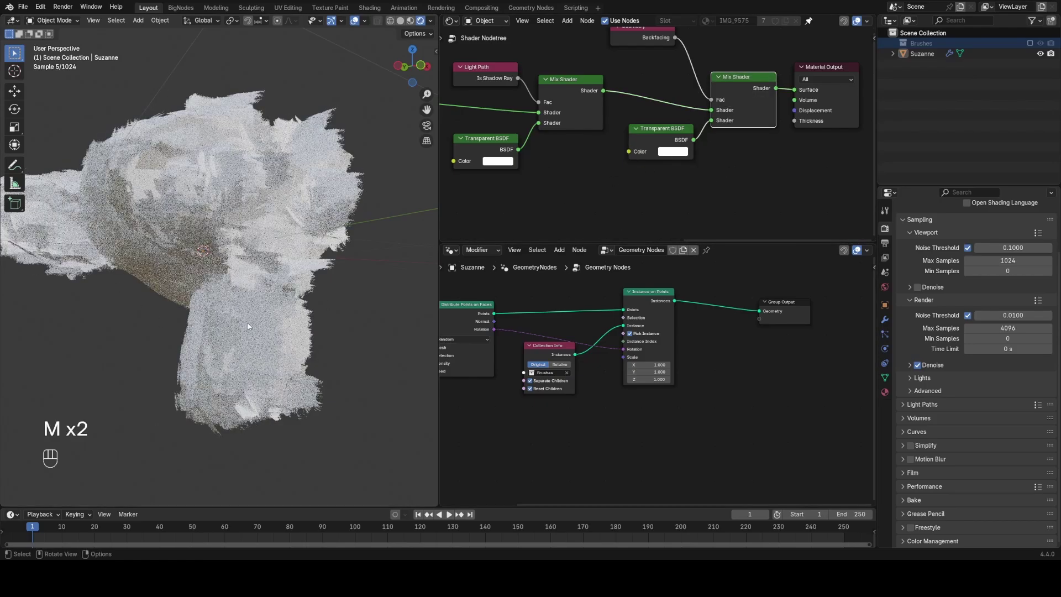
key(m)
key(m)
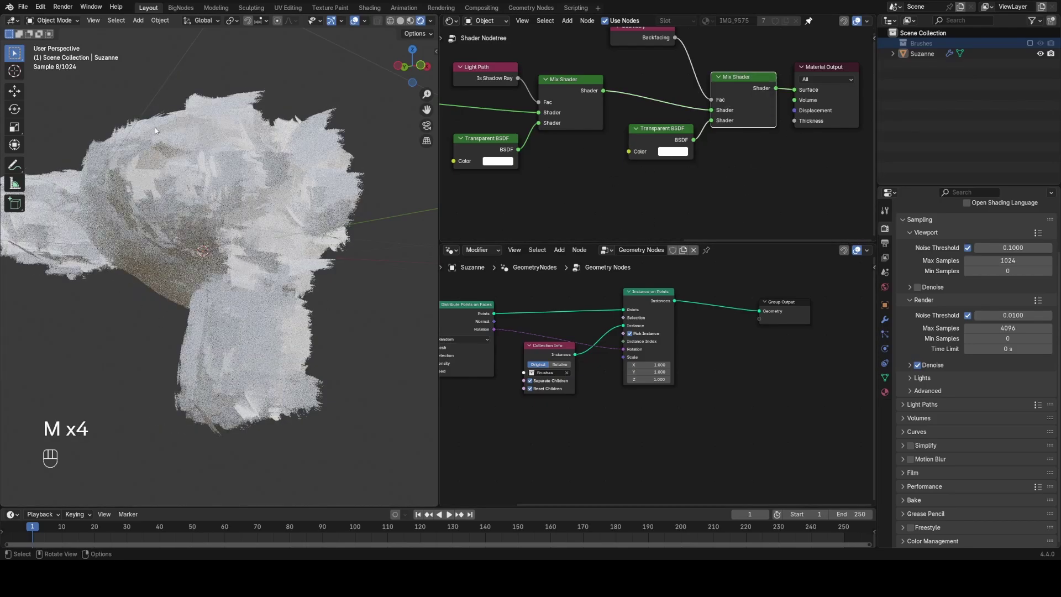
click(340, 255)
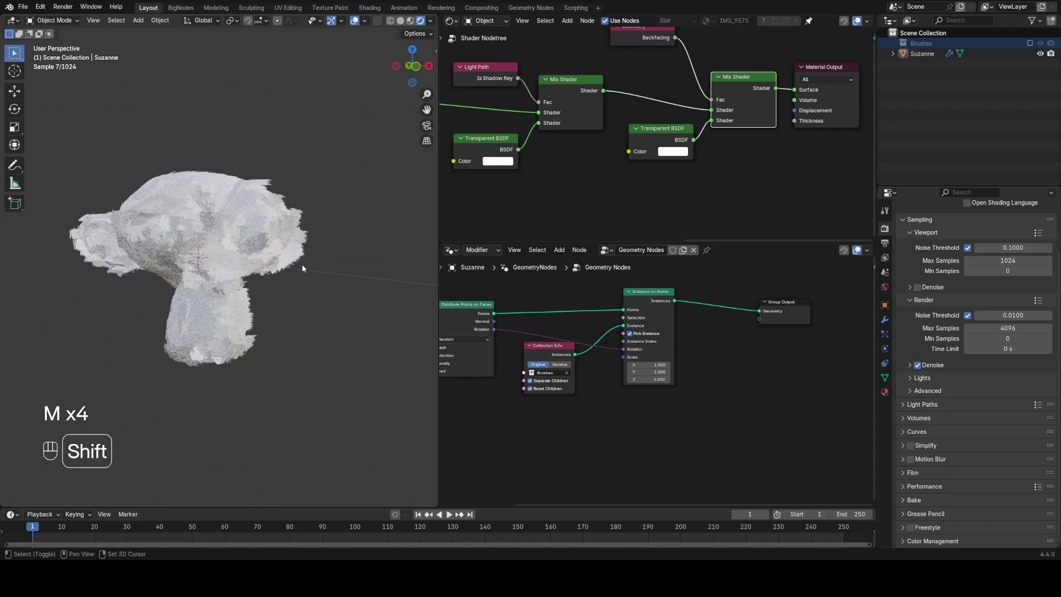
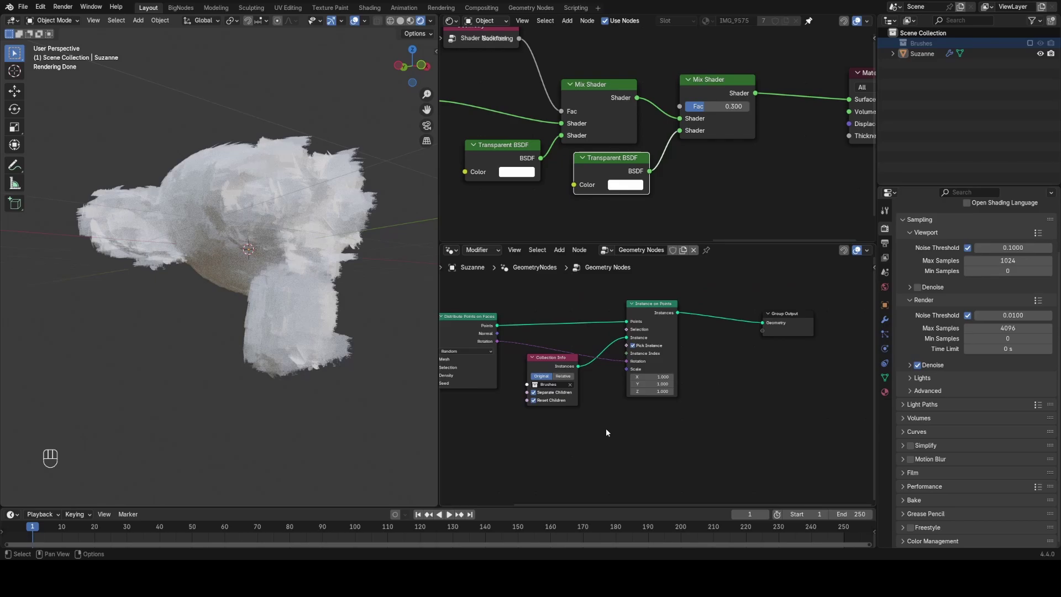
Insert Rotate Rotation with a vector Random Value to twist each stroke instance
key(z)
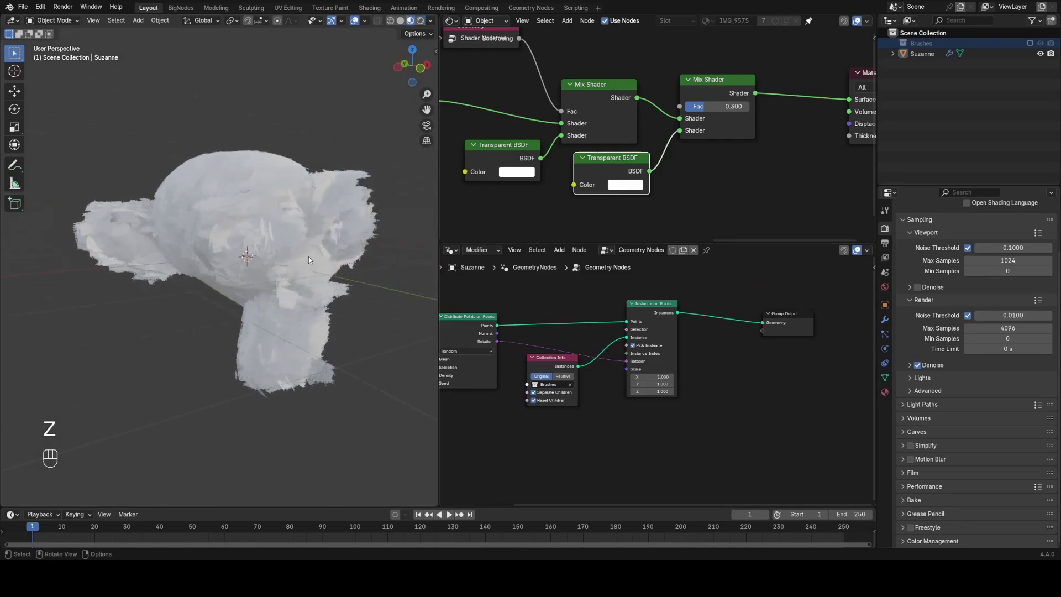
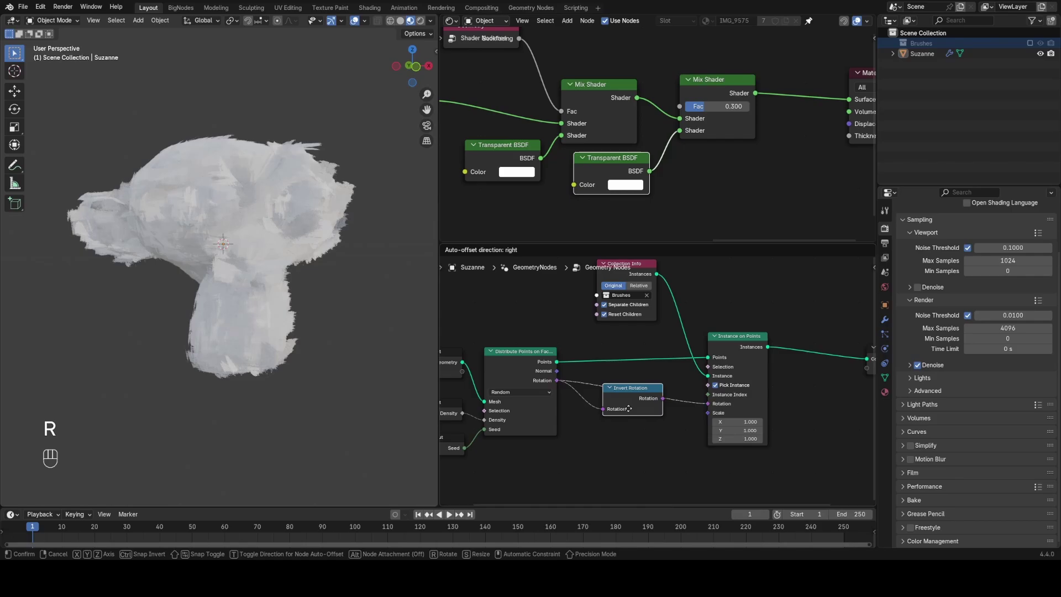
key(x)
click(559, 387)
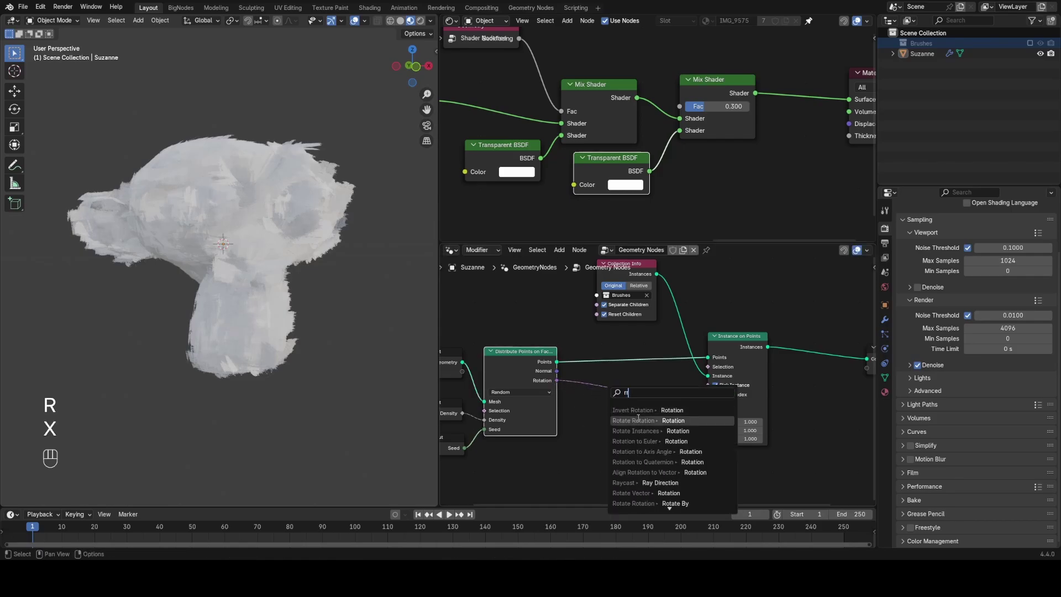
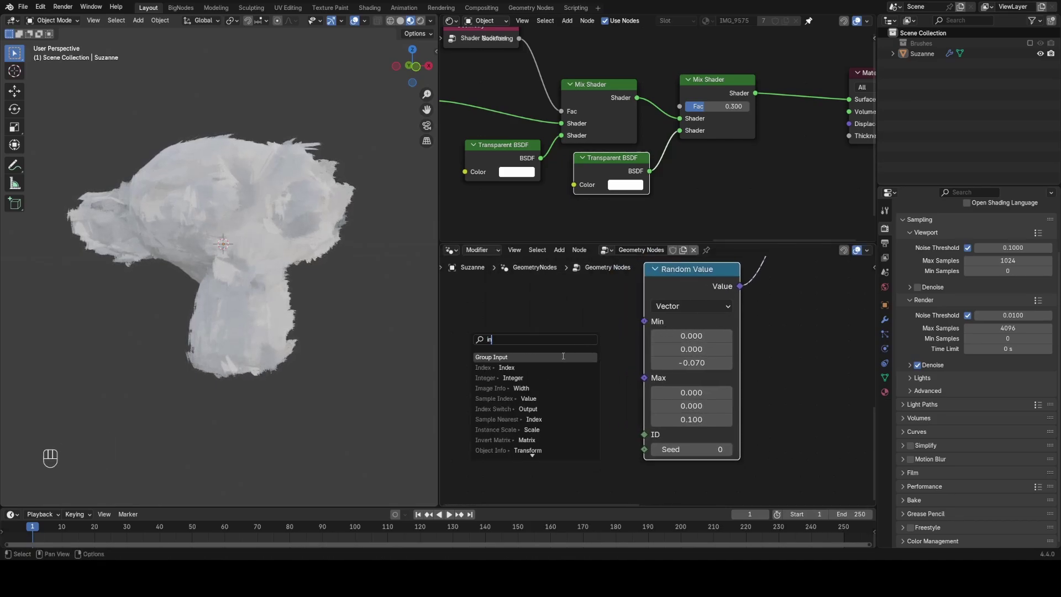
drag(636, 347, 596, 386)
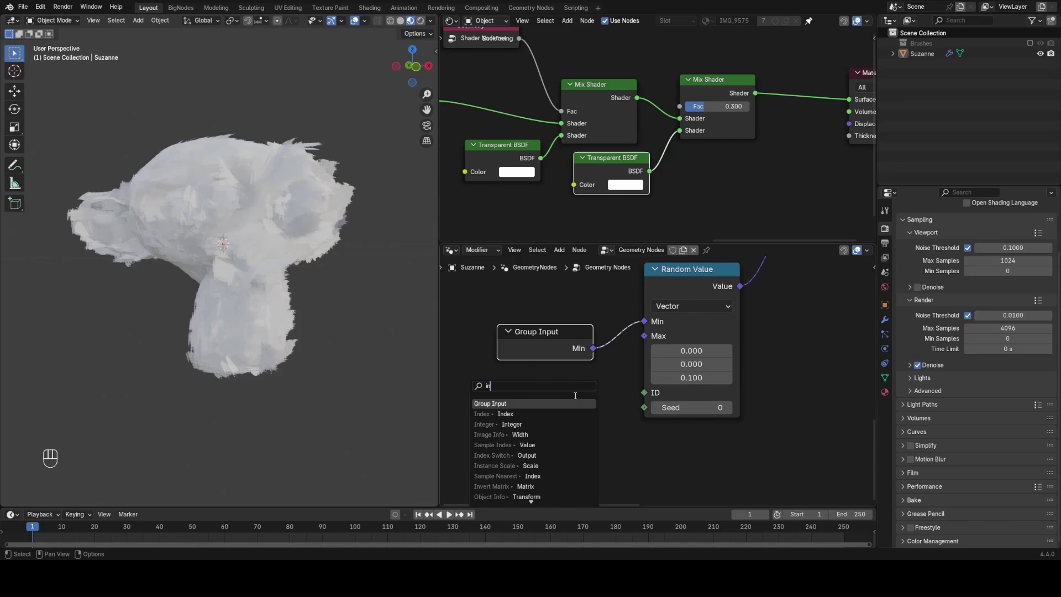
double_click(571, 402)
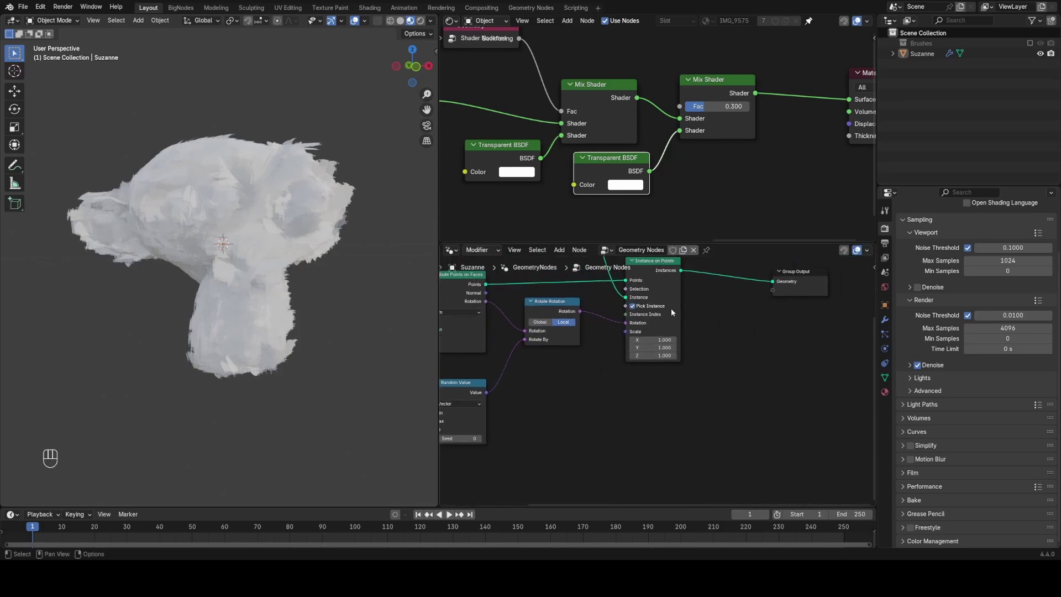
key(g)
Add a float Random Value node for the 0.5–1 instance scale factor
click(761, 373)
key(shift+a)
click(563, 407)
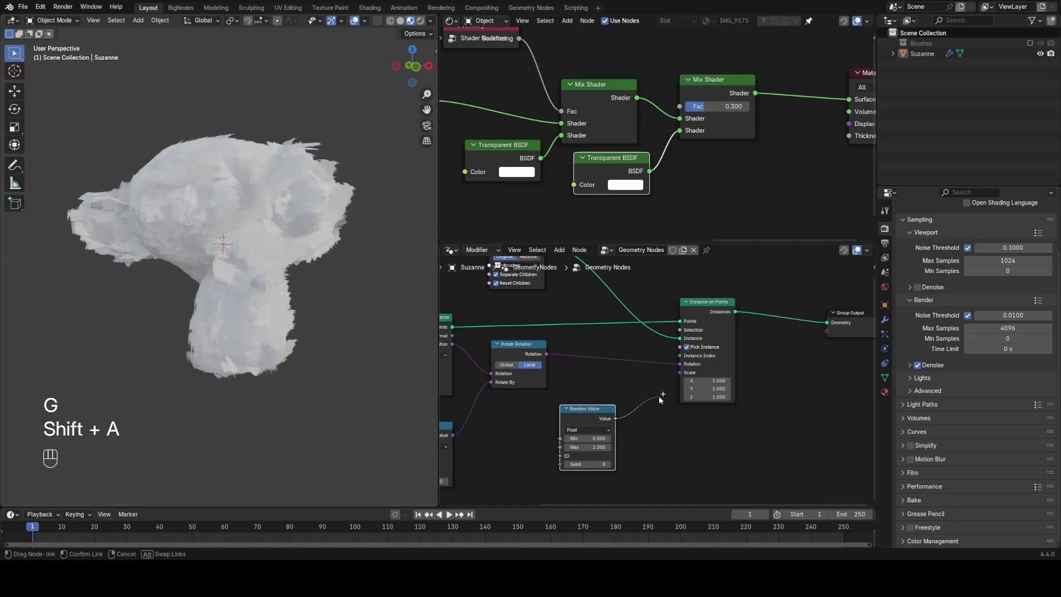
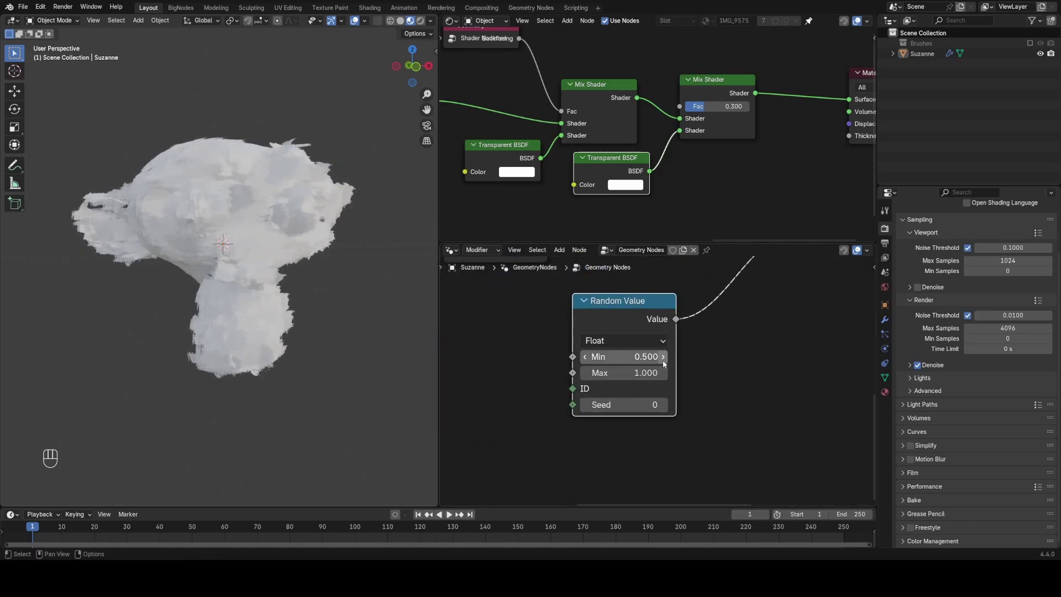
Wire the random scale multiply into Instance on Points and search for Sample Nearest Surface
click(690, 346)
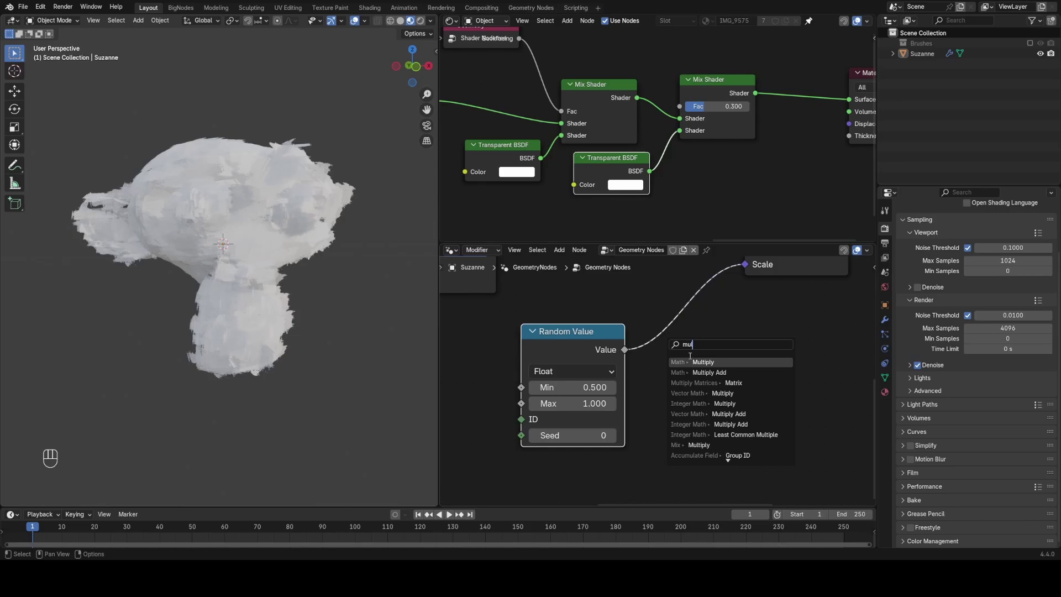
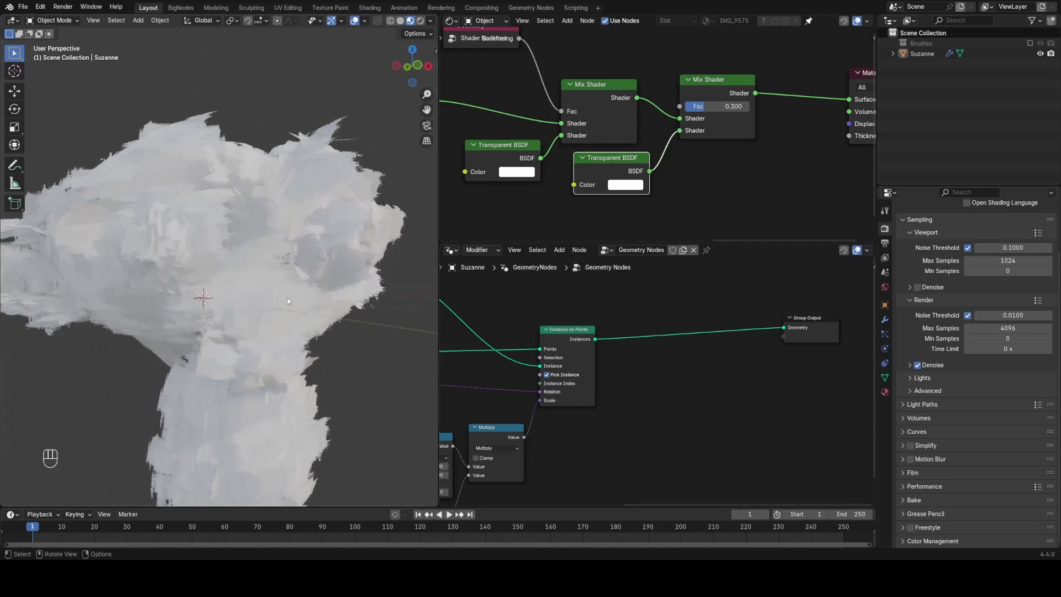
key(shift+a)
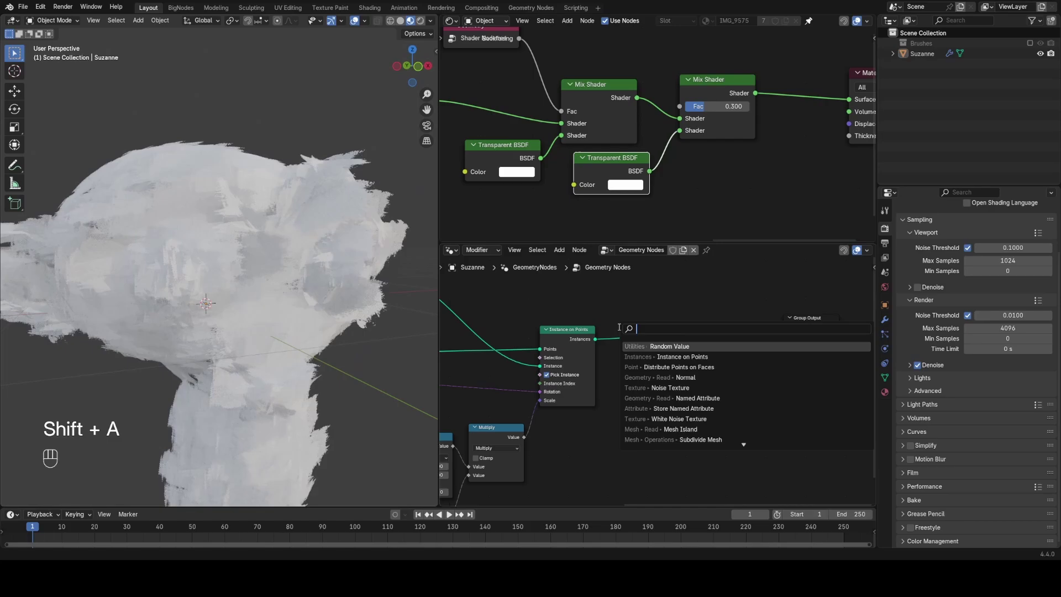
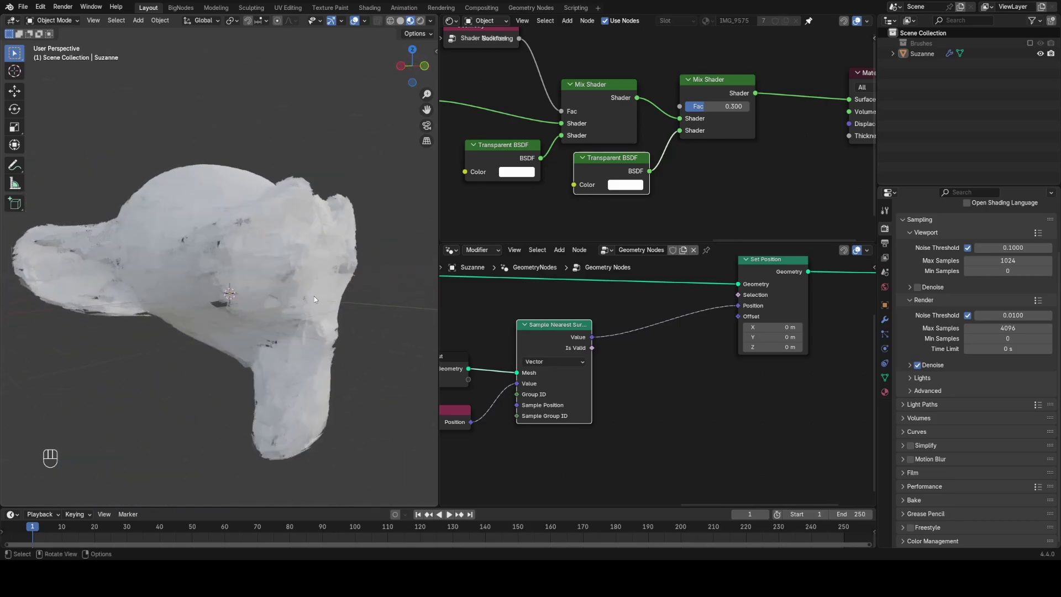
Add a level-3 Subdivide Mesh before surface sampling in Solid view, then return to Rendered shading
key(z)
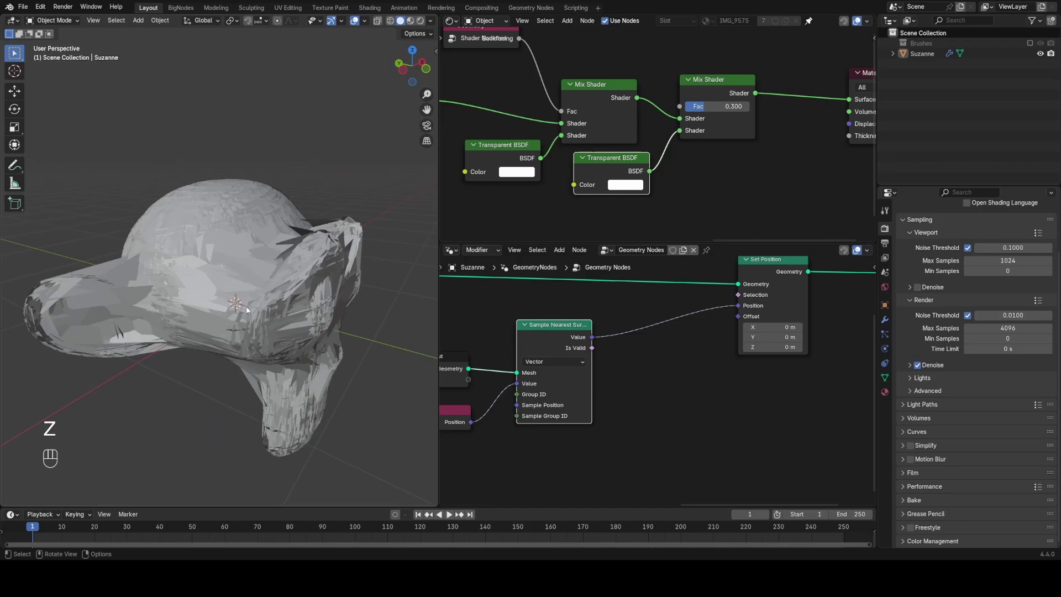
click(565, 334)
key(shift+a)
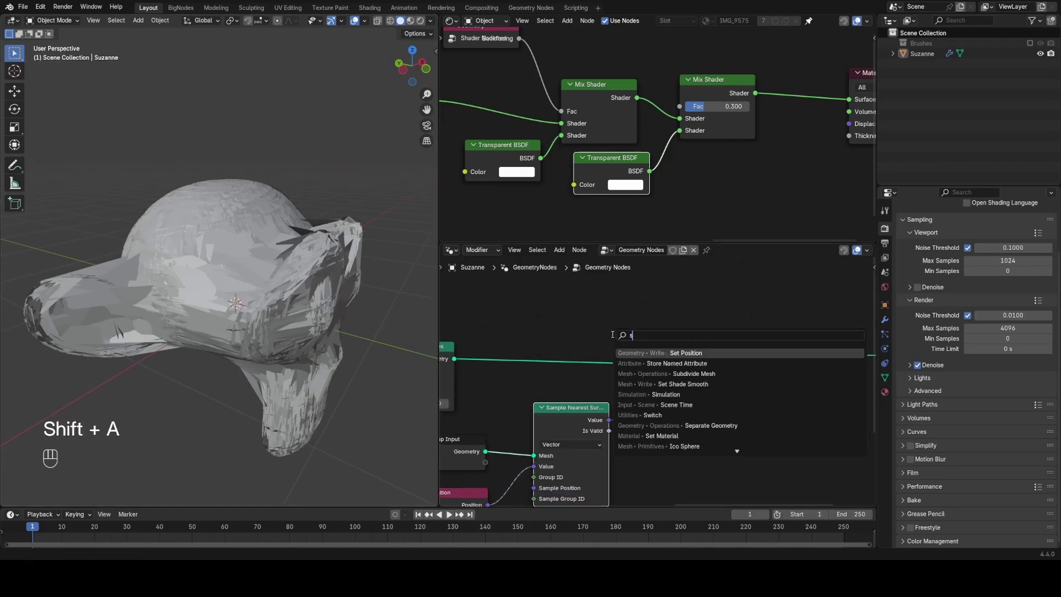
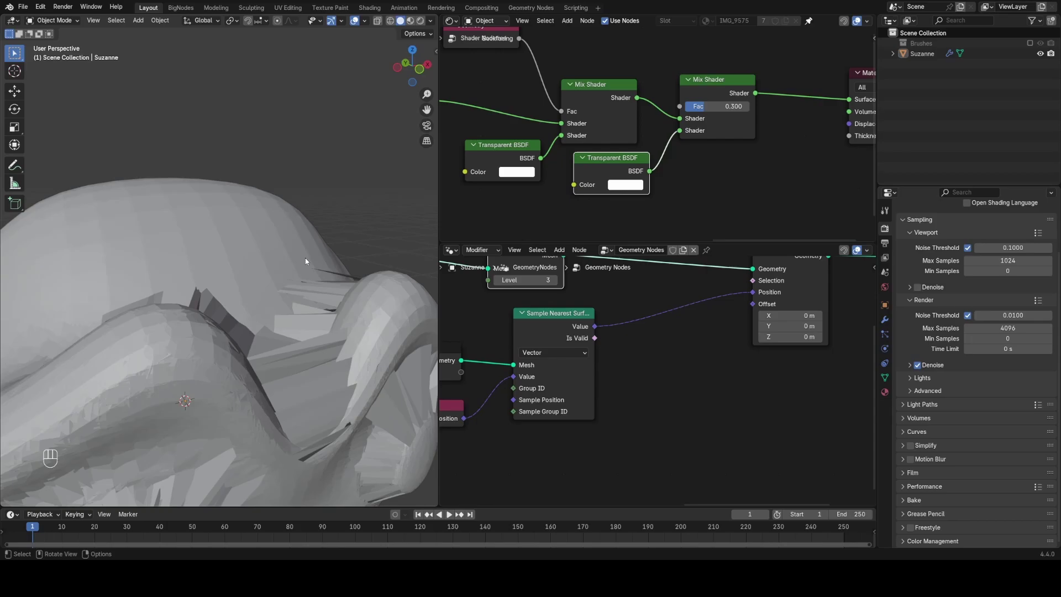
click(234, 296)
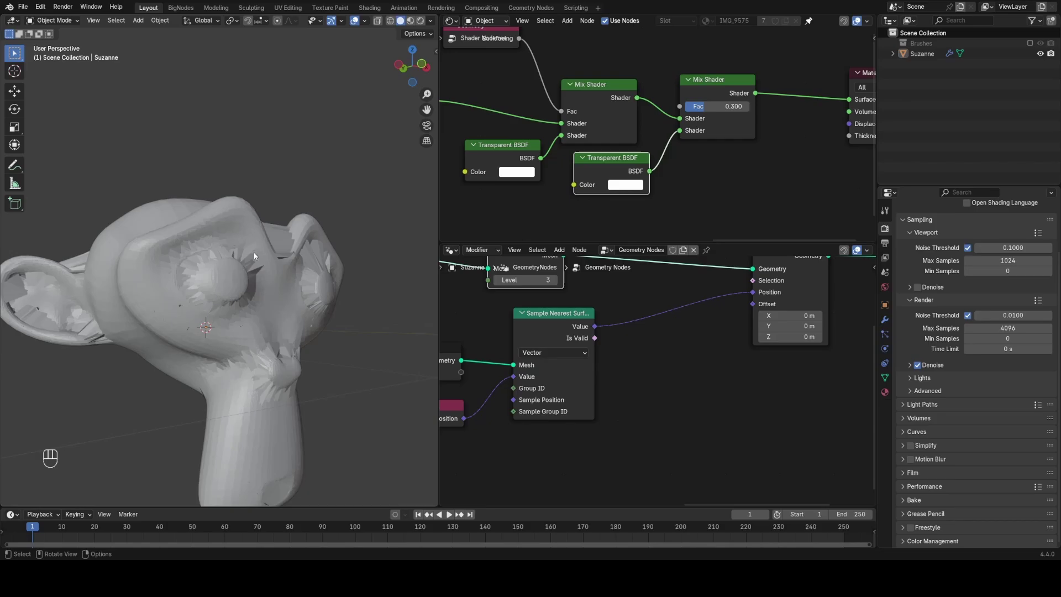
key(z)
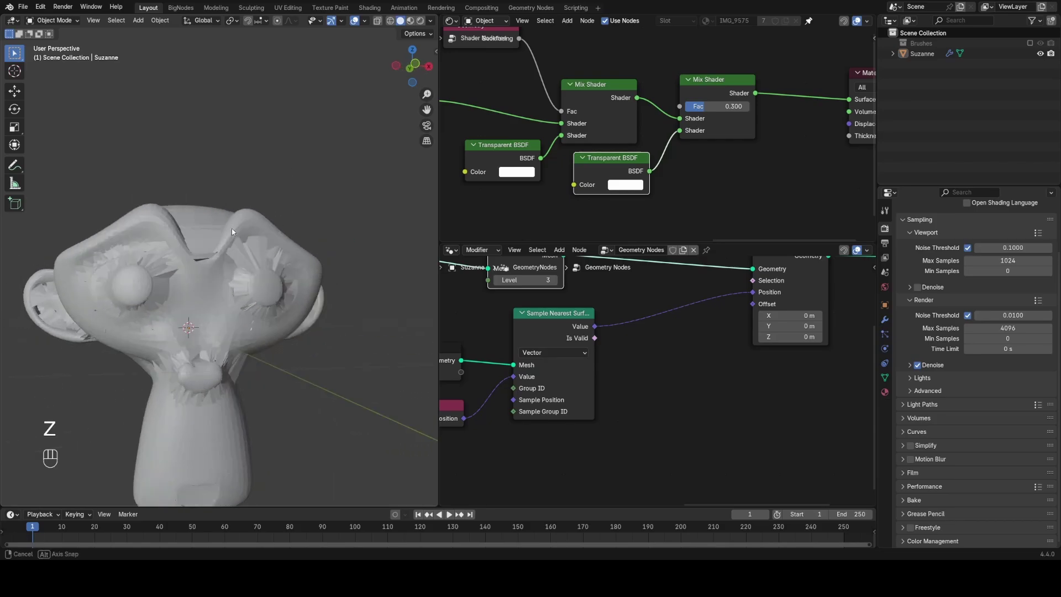
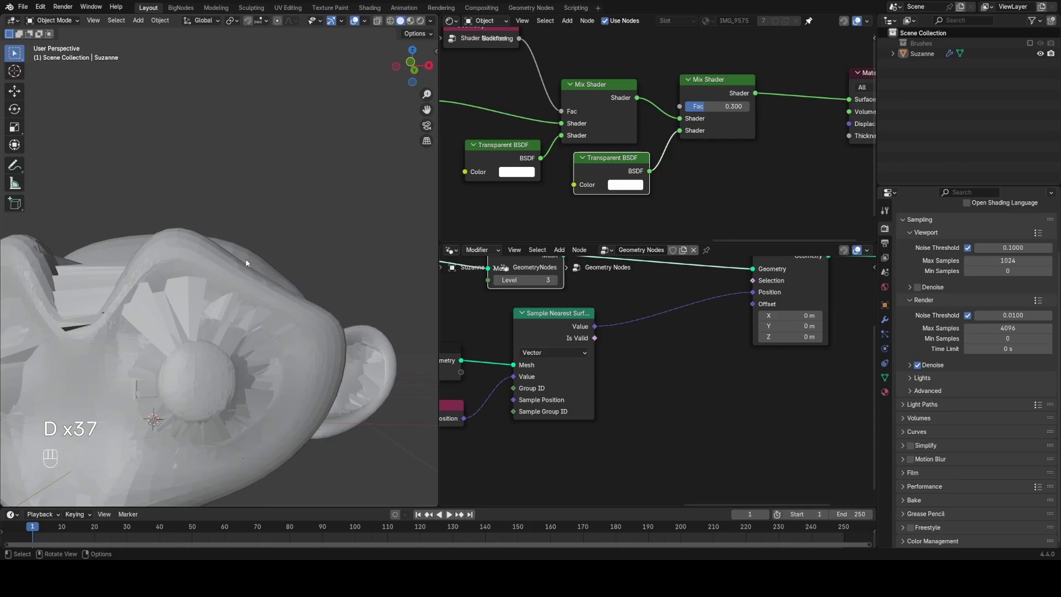
key(z)
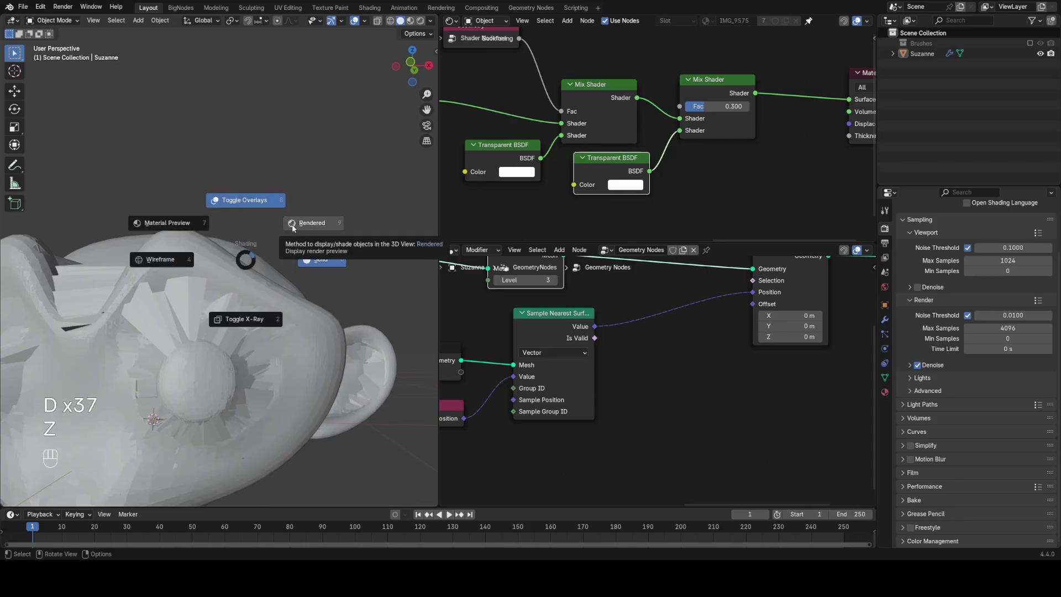
Blend the sampled surface position with the original Position at factor 0.3 into Set Position
key(shift+a)
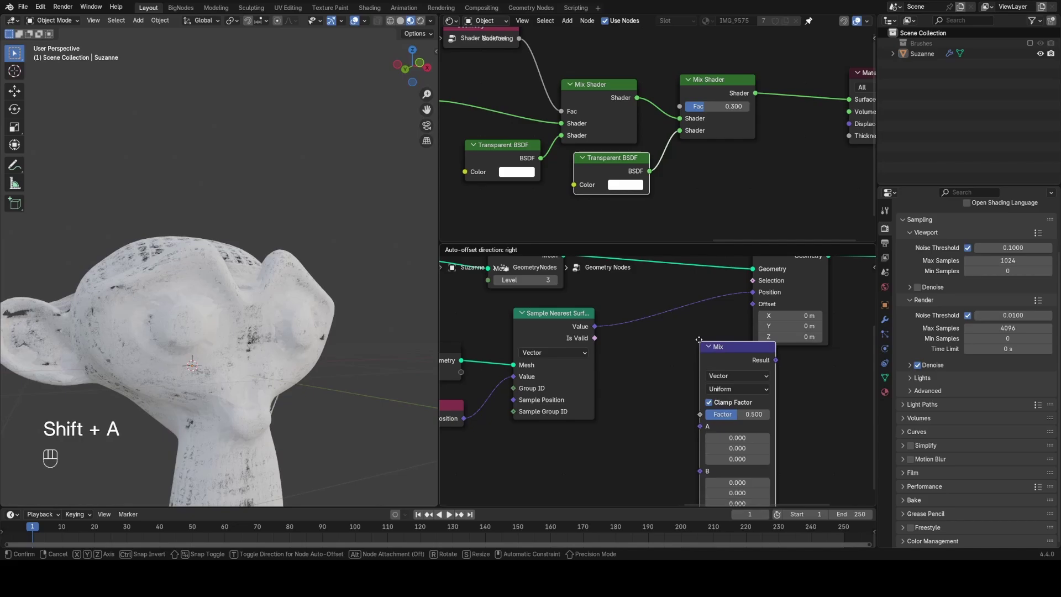
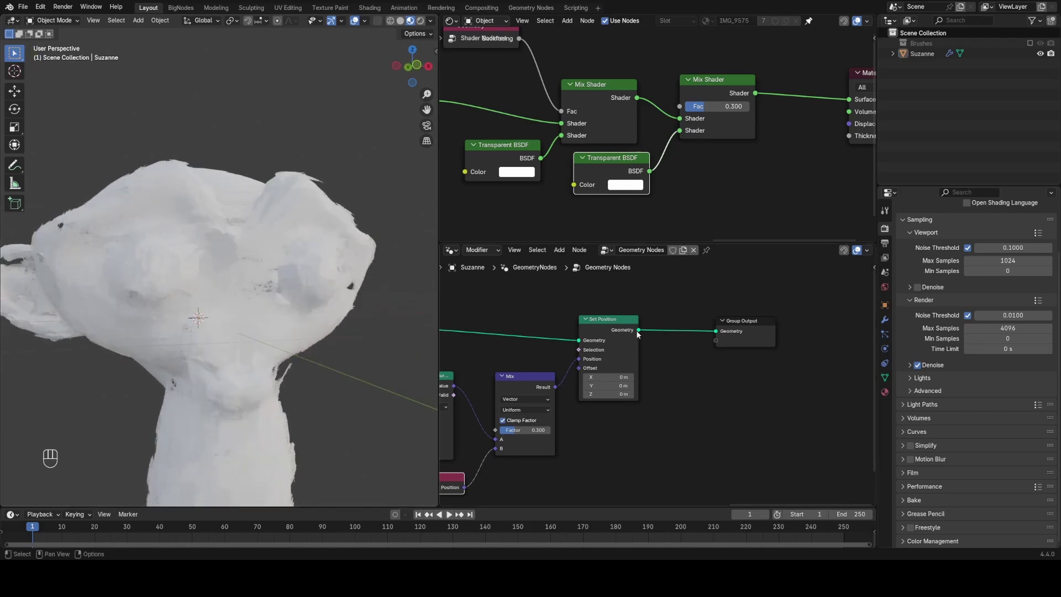
click(612, 305)
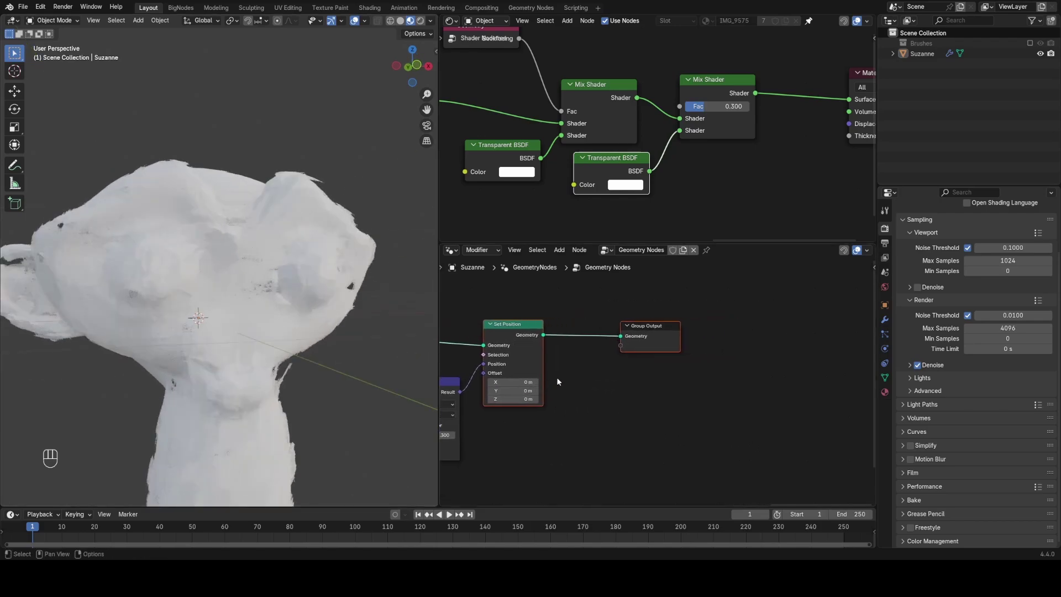
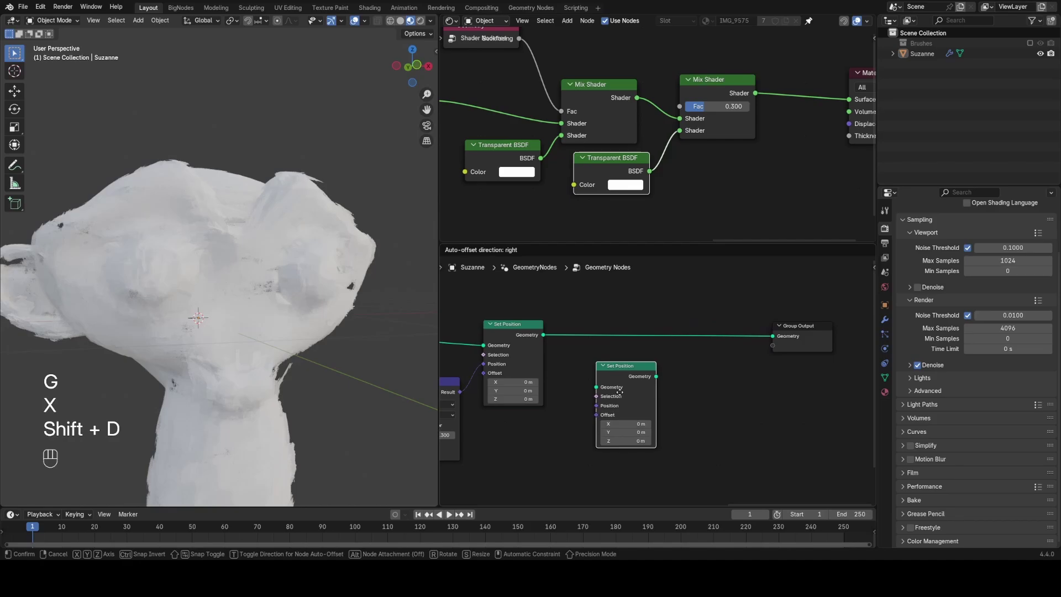
Place the duplicated Set Position before Group Output and add a Normal node for the offset
key(g)
key(shift+a)
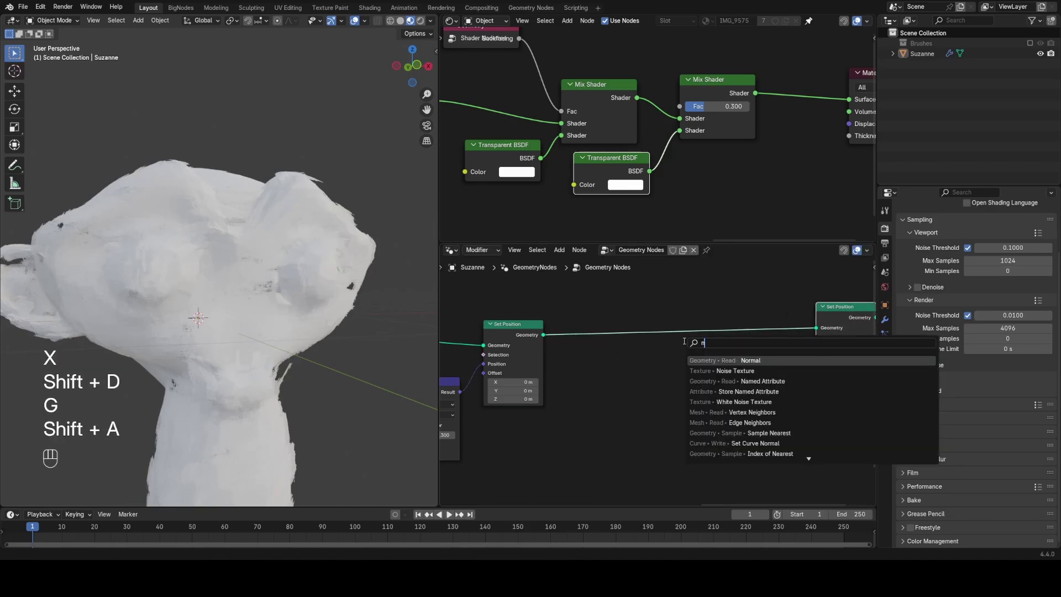
click(732, 372)
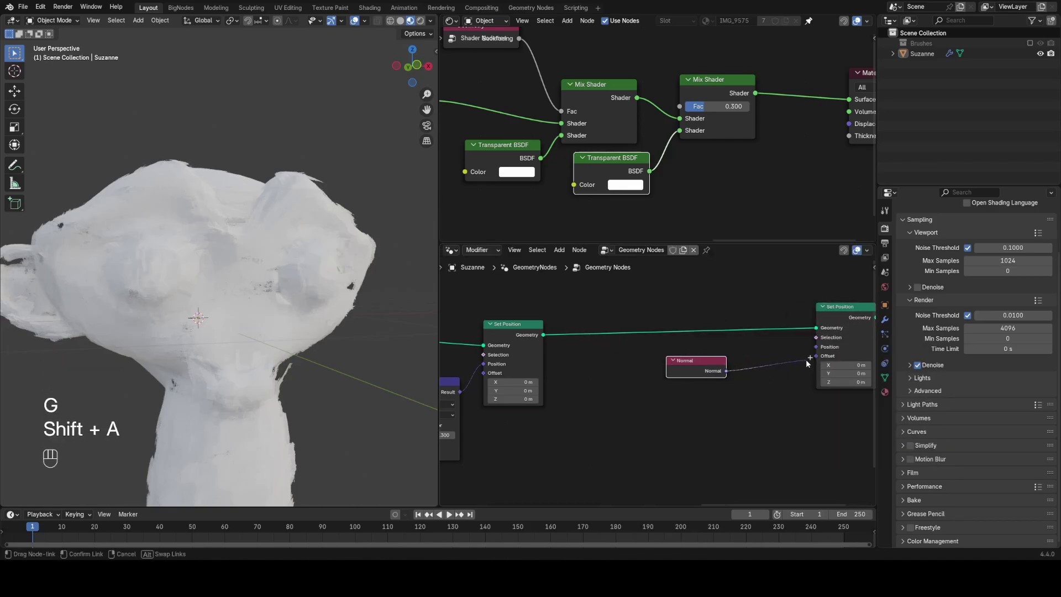
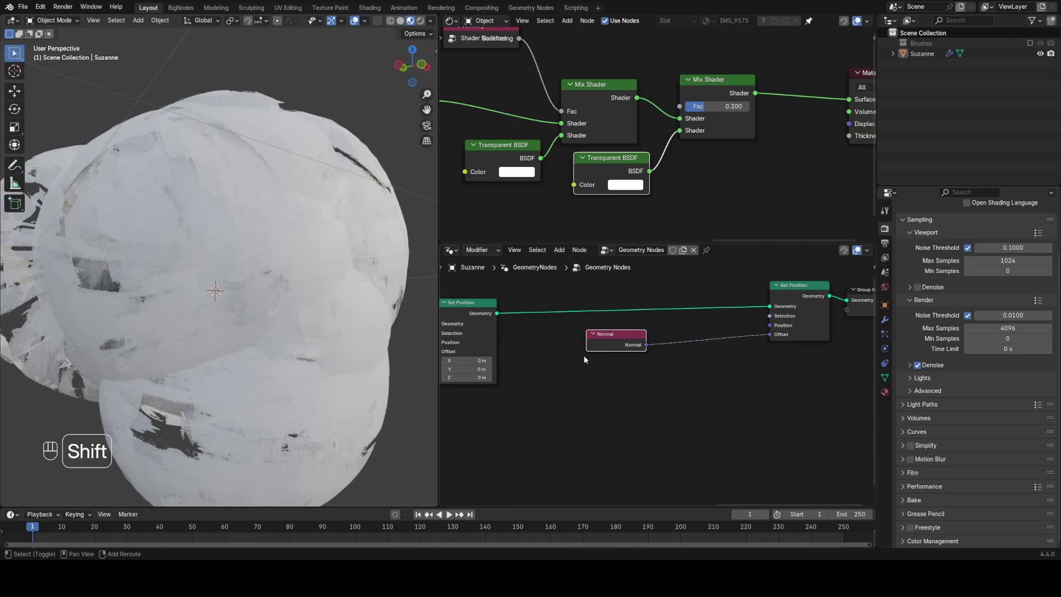
Add a Random Value seeded by Mesh Island index, preview it per point, and store it as a named attribute
key(shift+a)
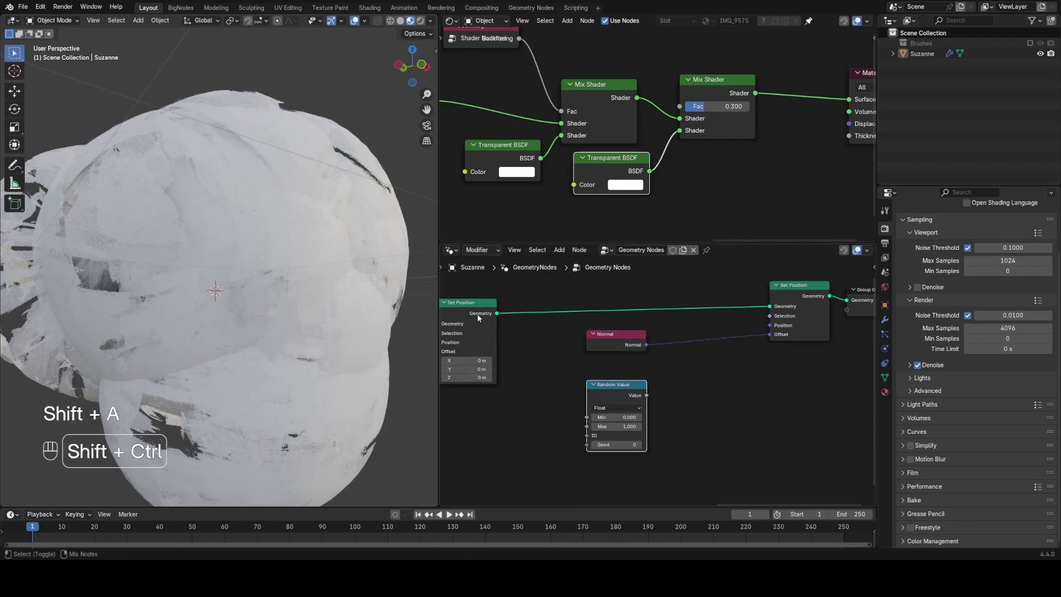
click(481, 316)
click(636, 407)
click(620, 392)
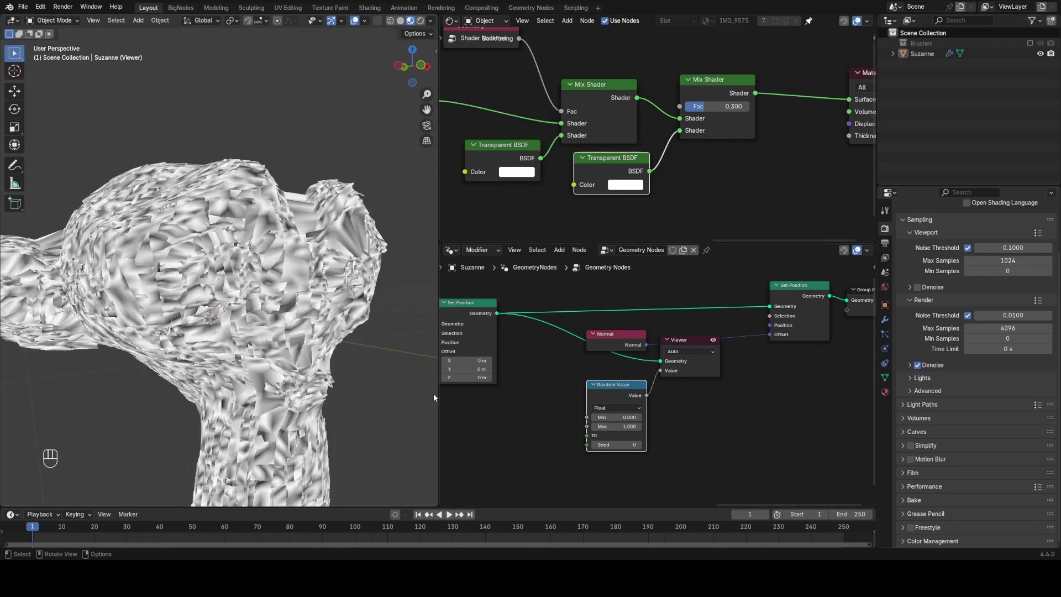
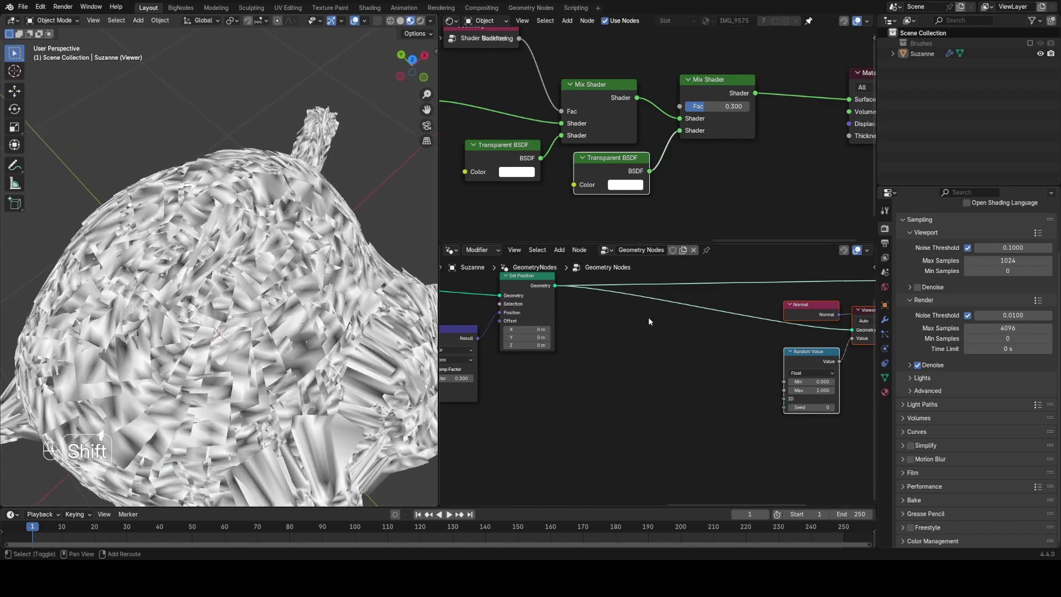
key(shift+a)
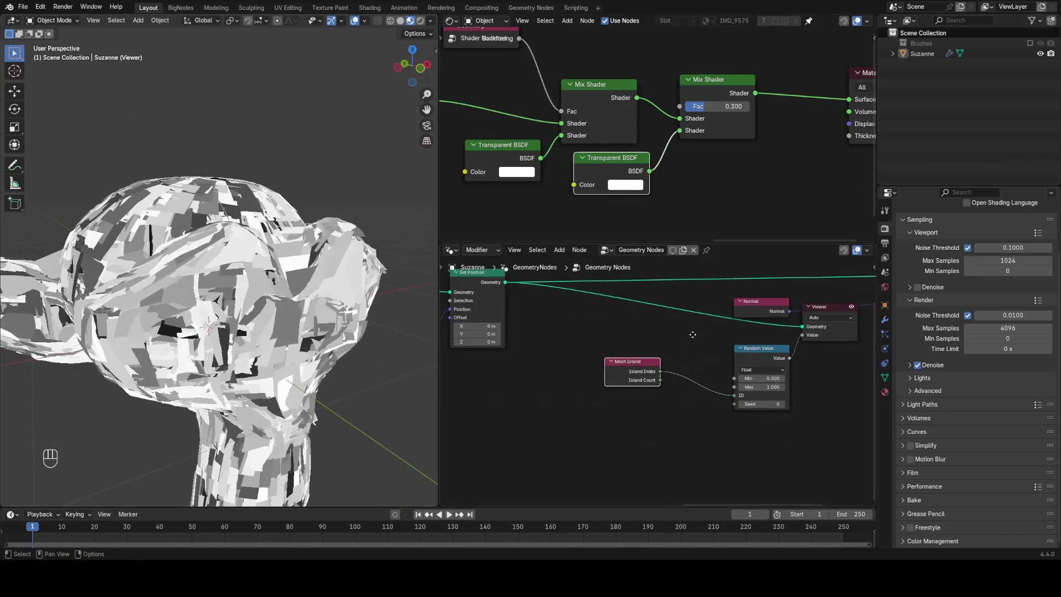
key(shift+a)
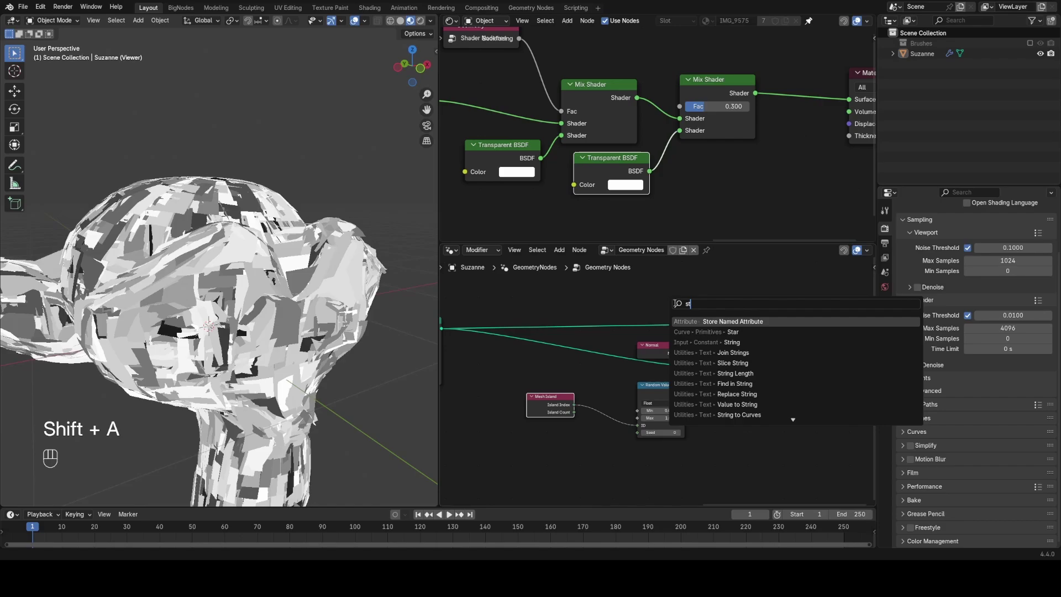
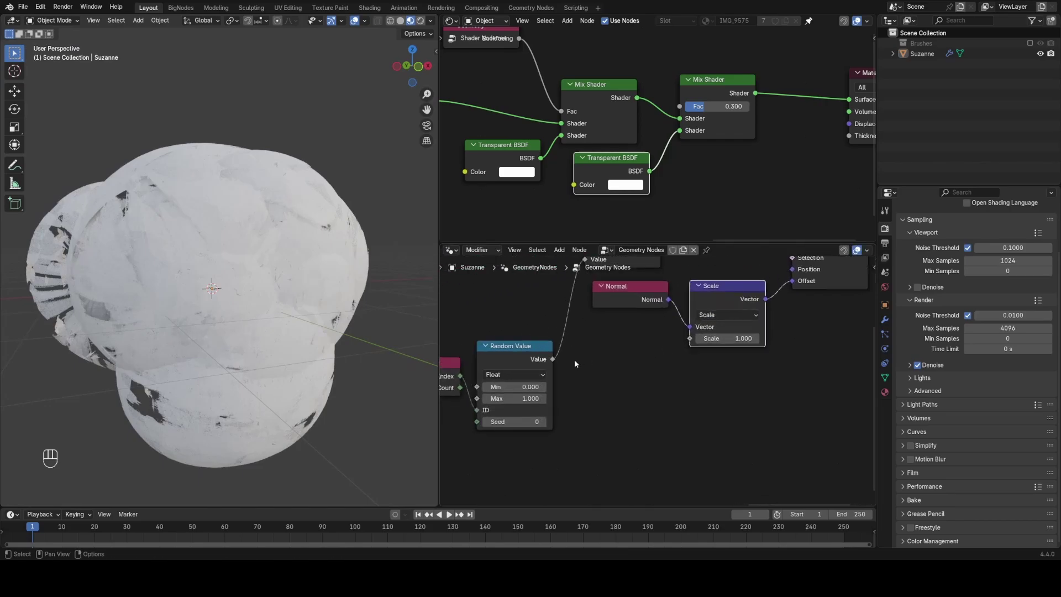
Offset each island along its normal by the random value scaled by 0.02, then frame the whole tree
click(558, 358)
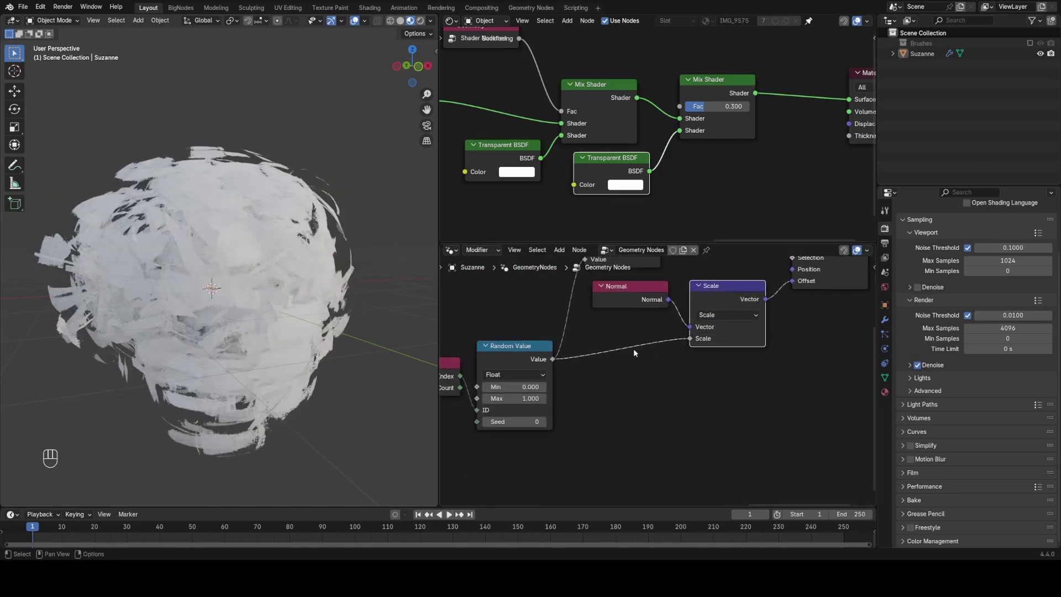
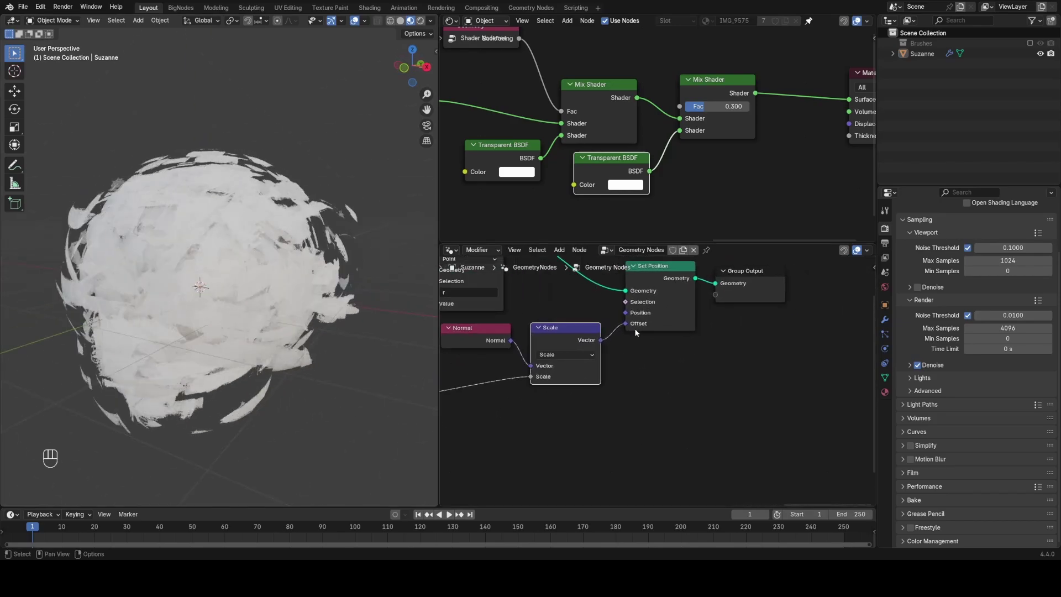
click(586, 331)
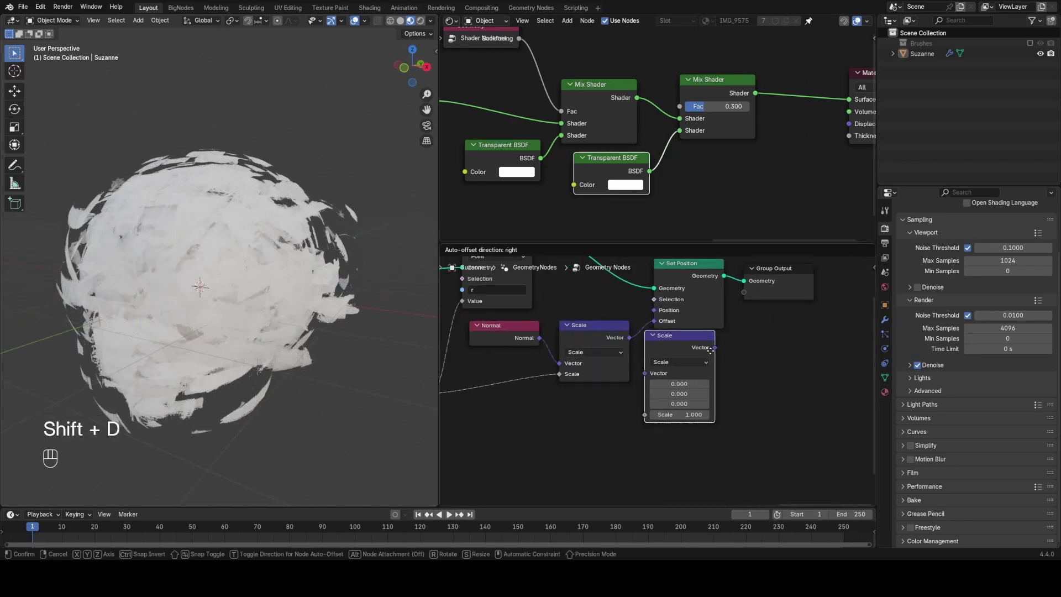
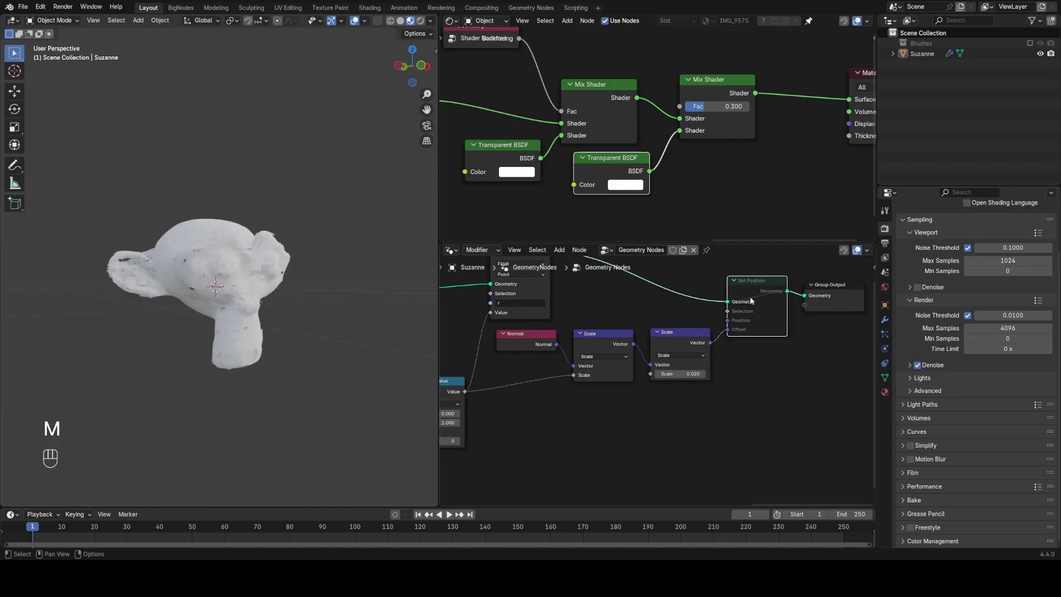
key(m)
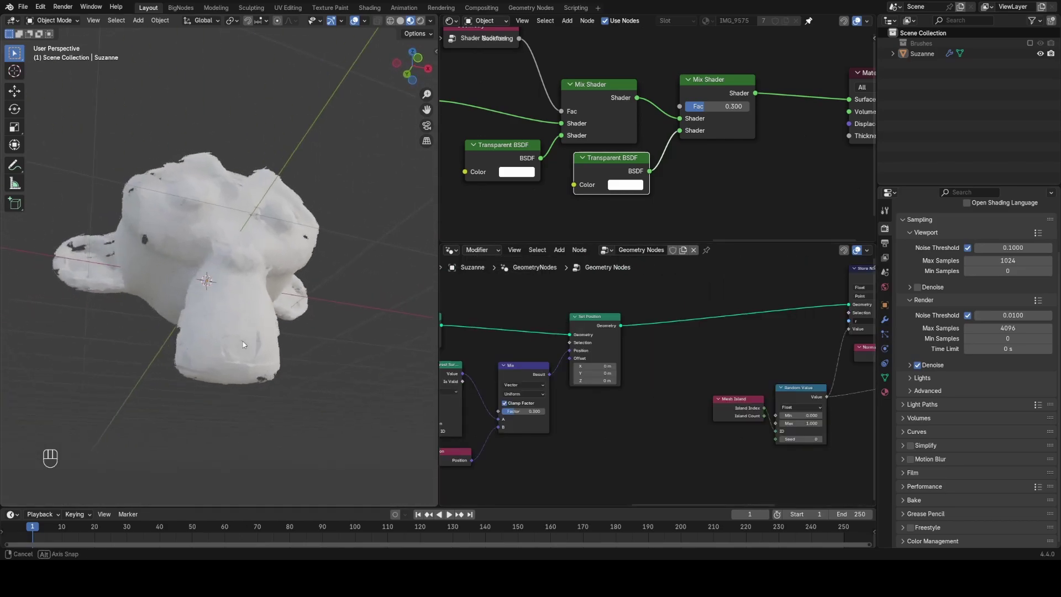
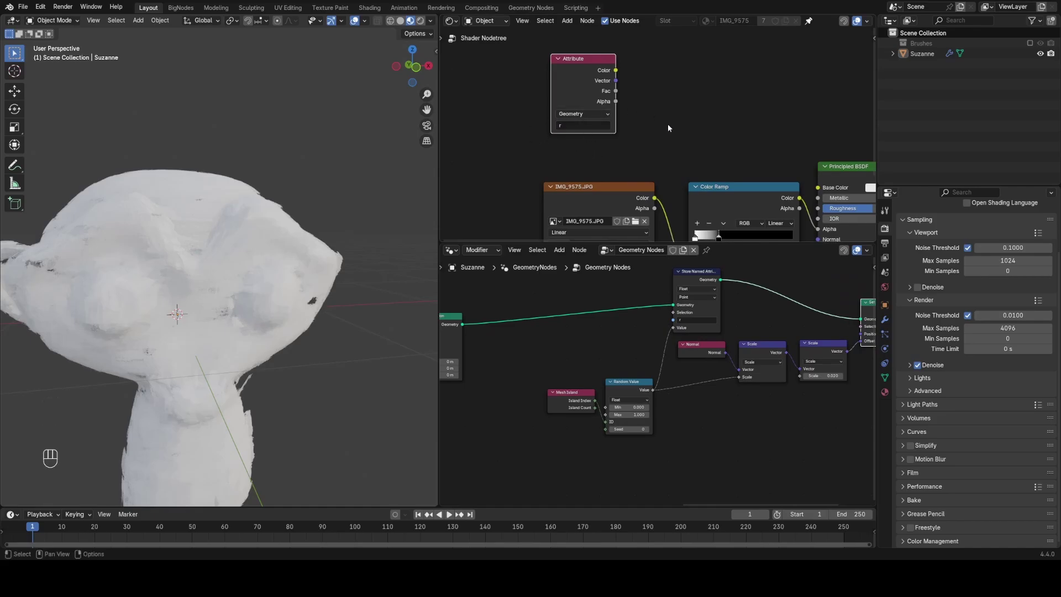
Wire the Attribute node's 'r' factor output into the stroke material's node tree
click(512, 75)
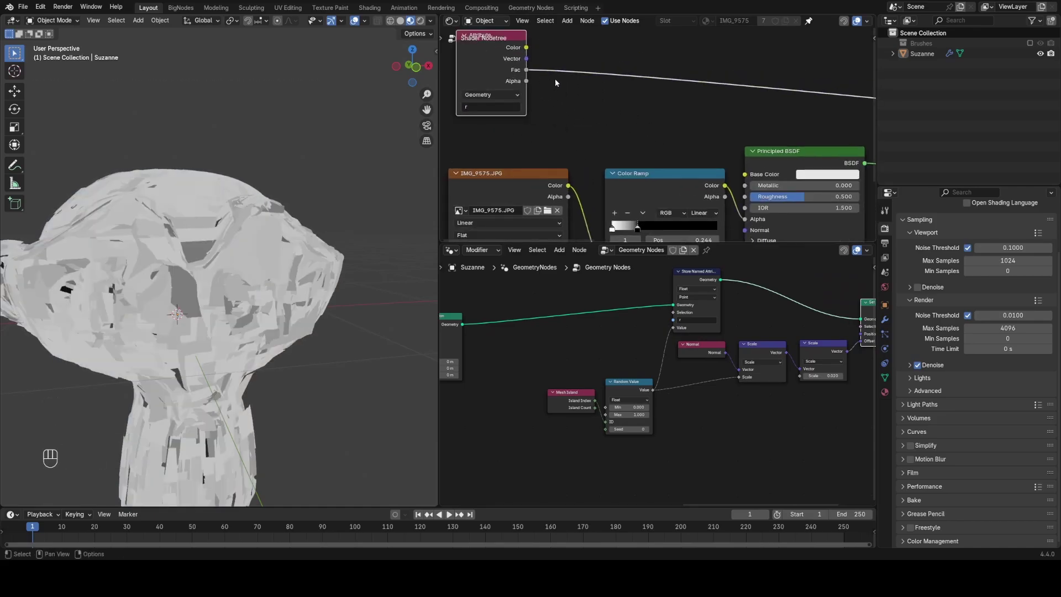
Route the attribute through a White Noise Texture into an Overlay colour Mix with the Color Ramp feeding the material colour
key(shift+a)
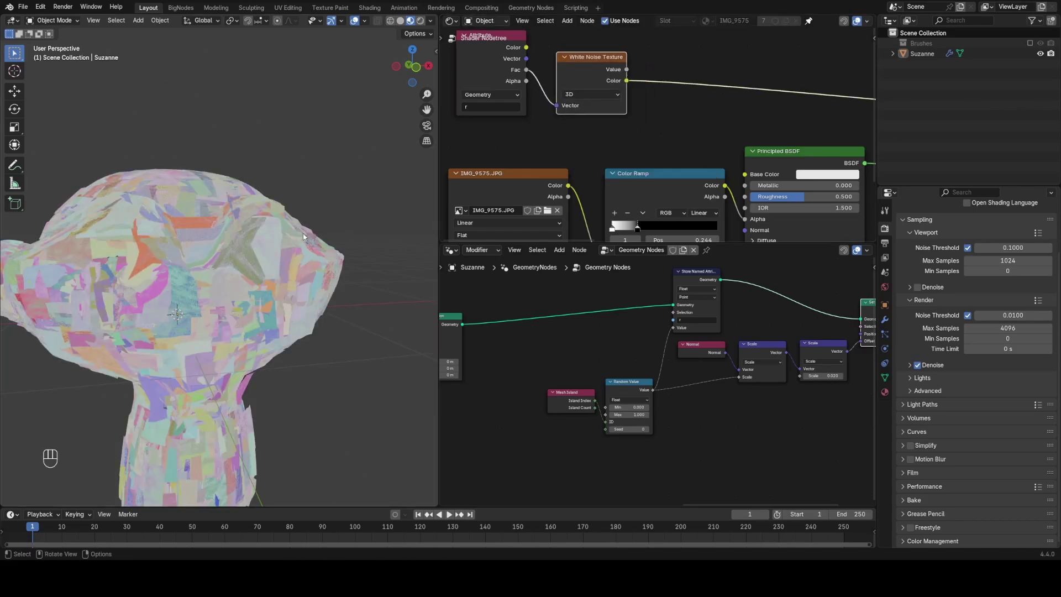
click(317, 260)
click(511, 34)
key(g)
key(shift+a)
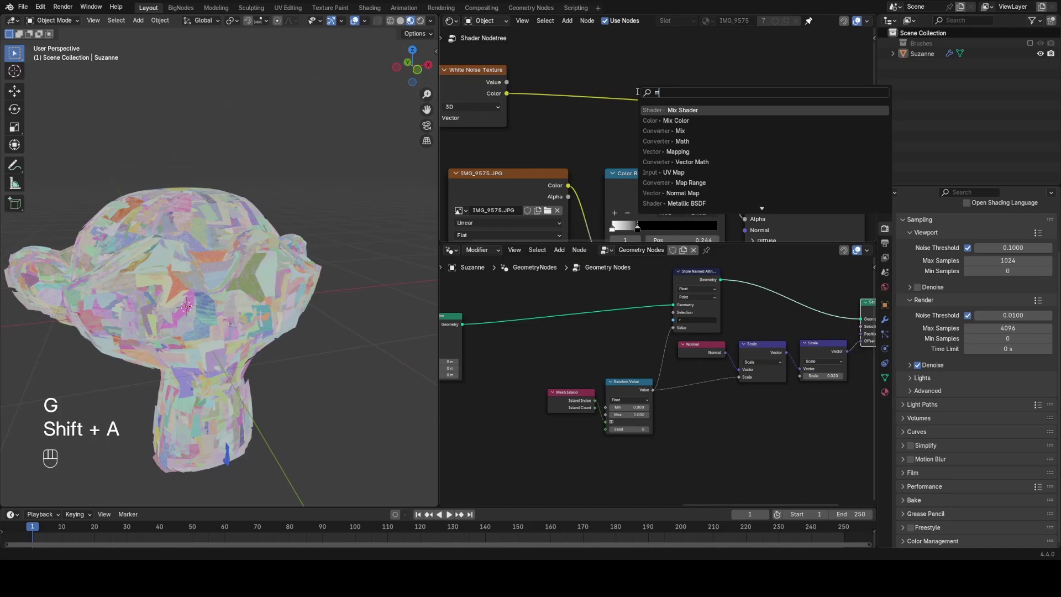
drag(639, 138, 631, 147)
drag(692, 89, 682, 206)
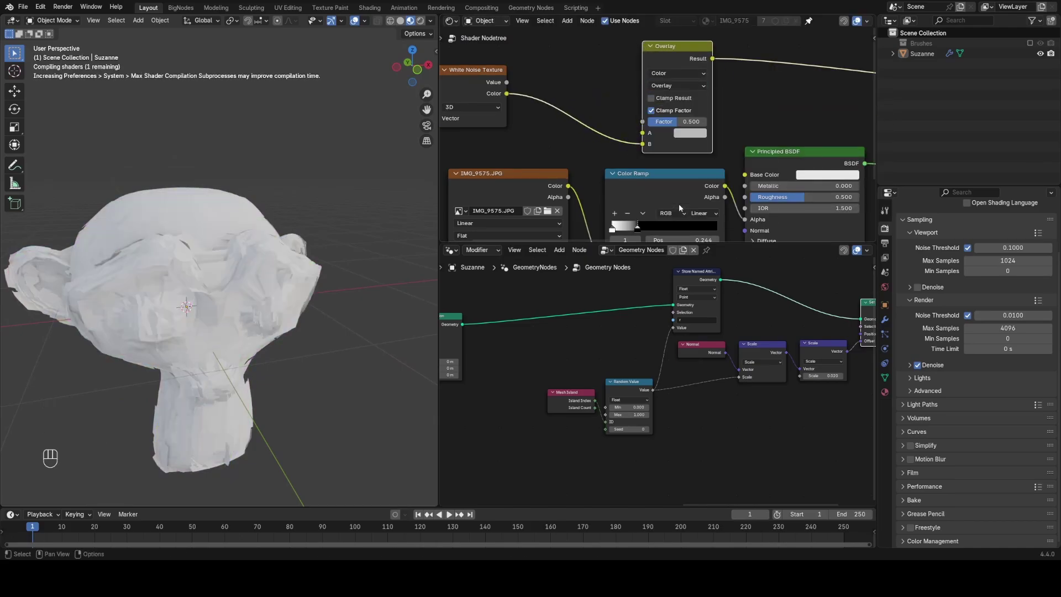
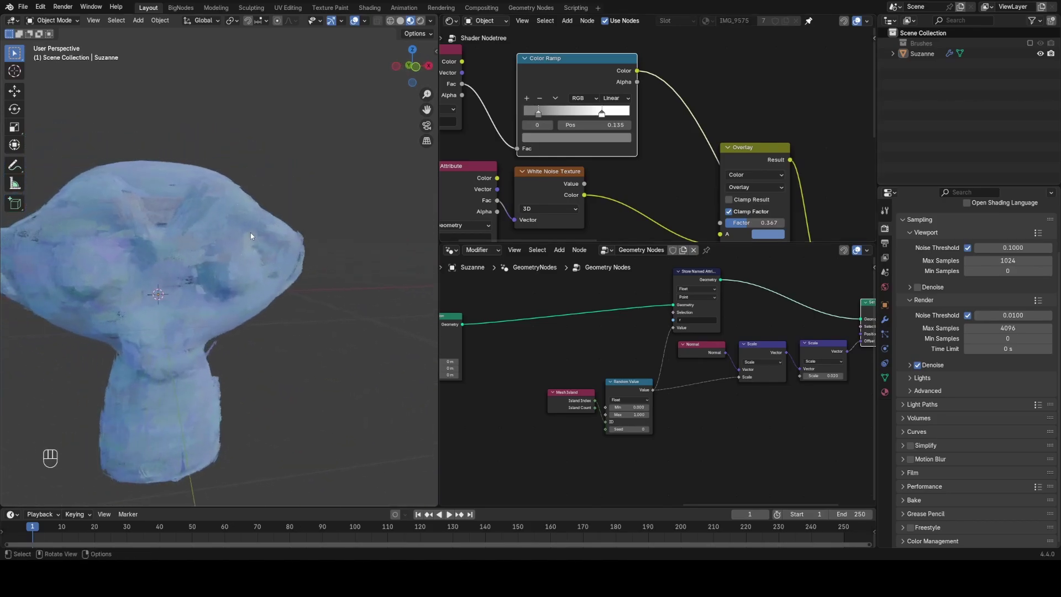
Add a test Point light and move it near Suzanne to judge the blue shading
key(shift+a)
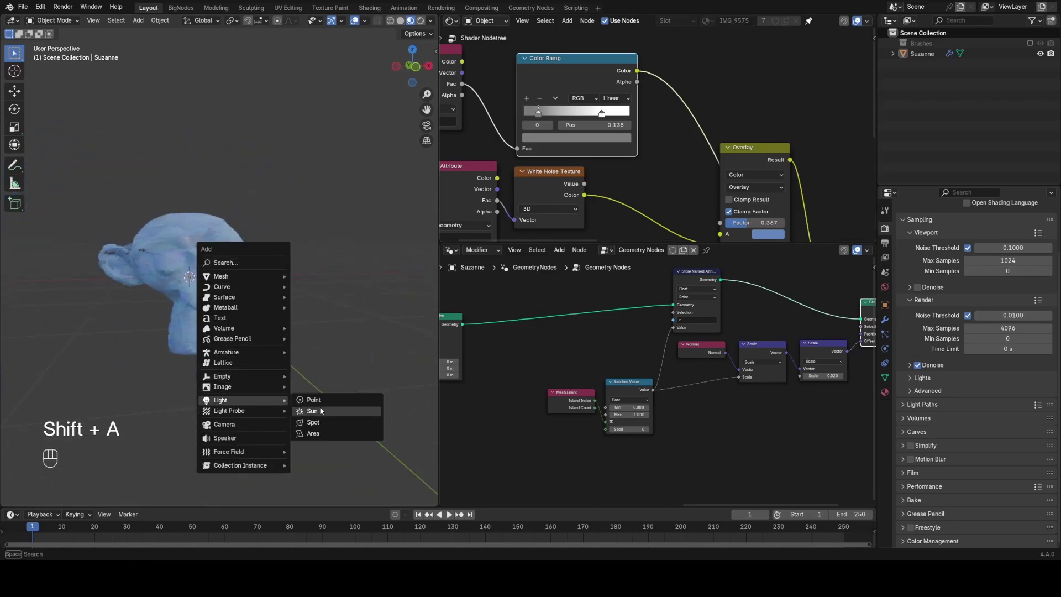
key(g)
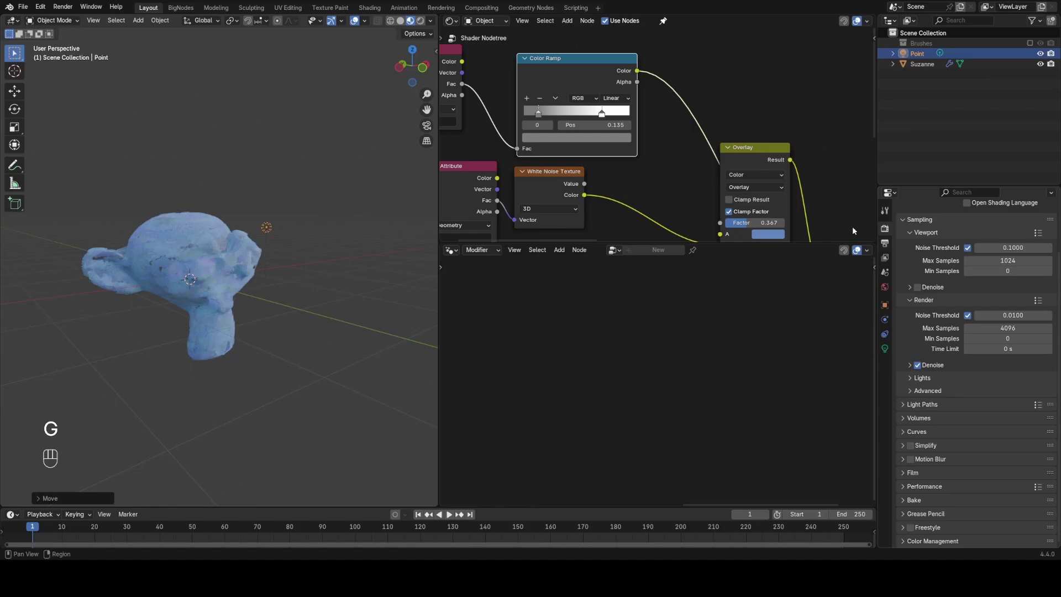
drag(433, 26, 267, 163)
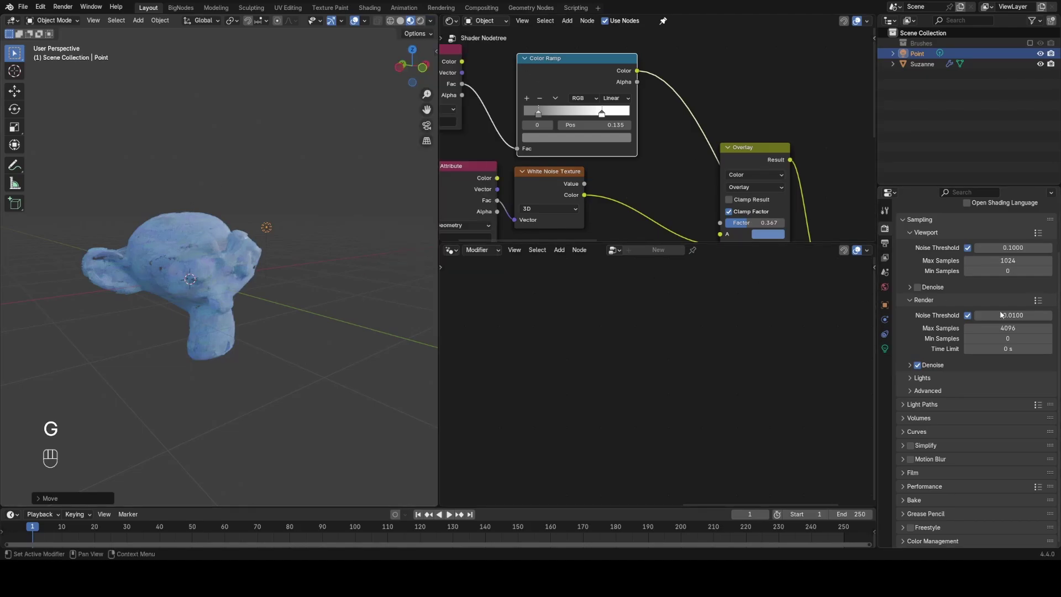
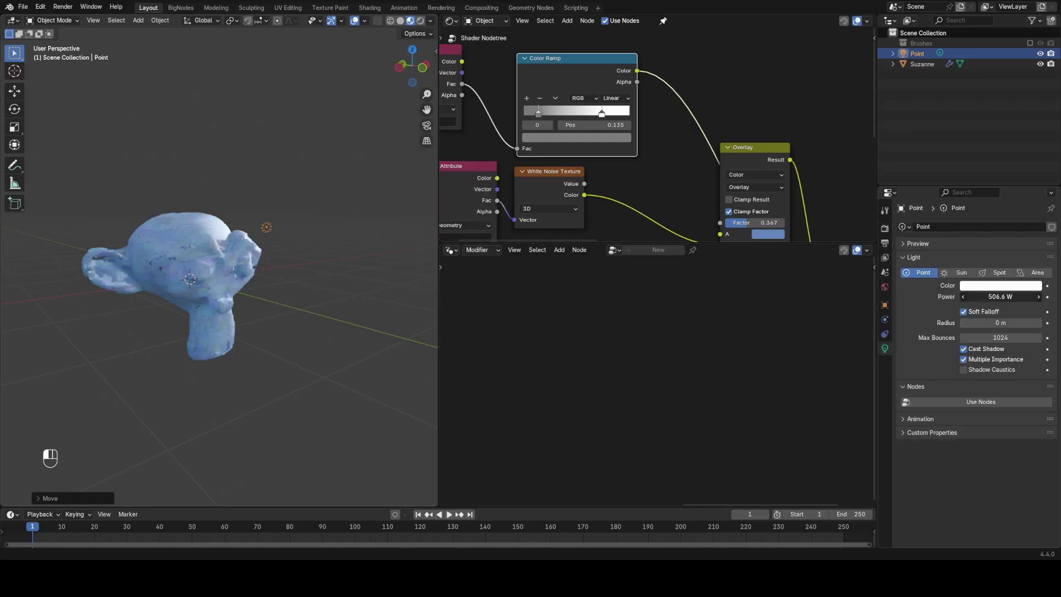
key(g)
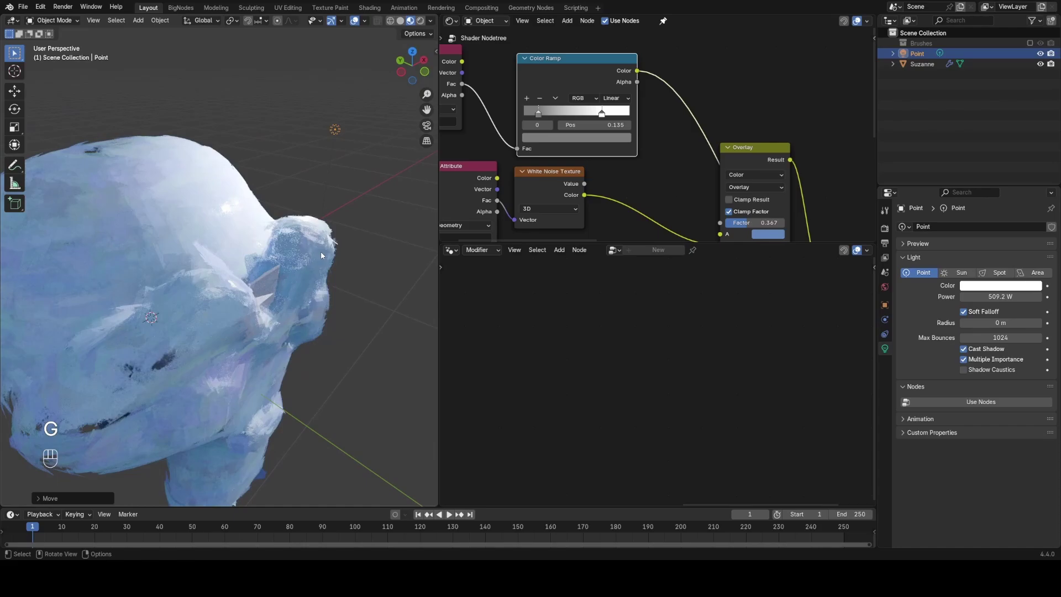
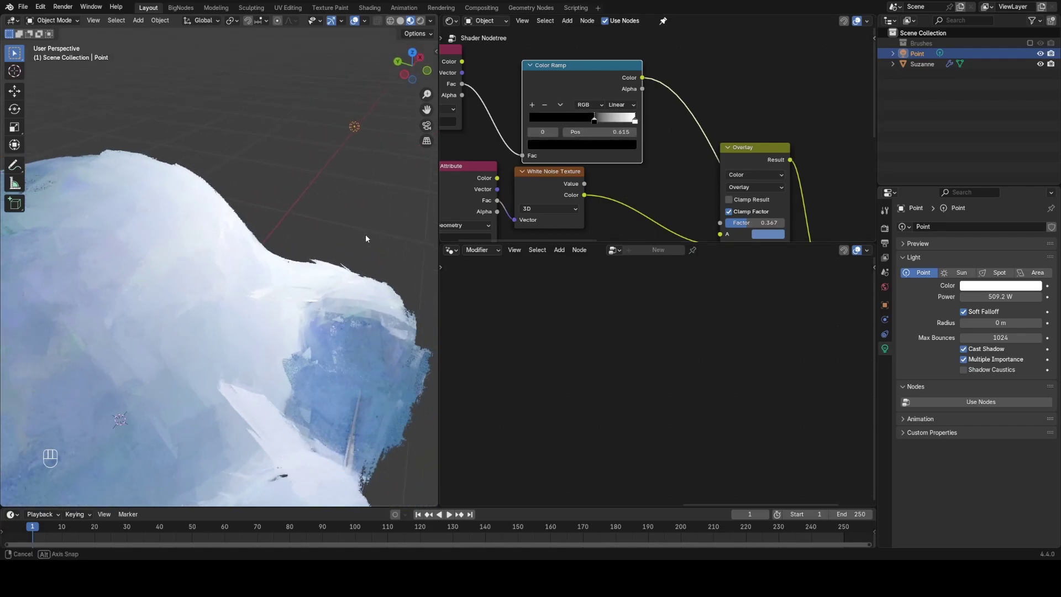
Inspect the deeper-blue Suzanne from other angles and delete the test point light
middle_click(336, 235)
middle_click(322, 228)
key(g)
key(x)
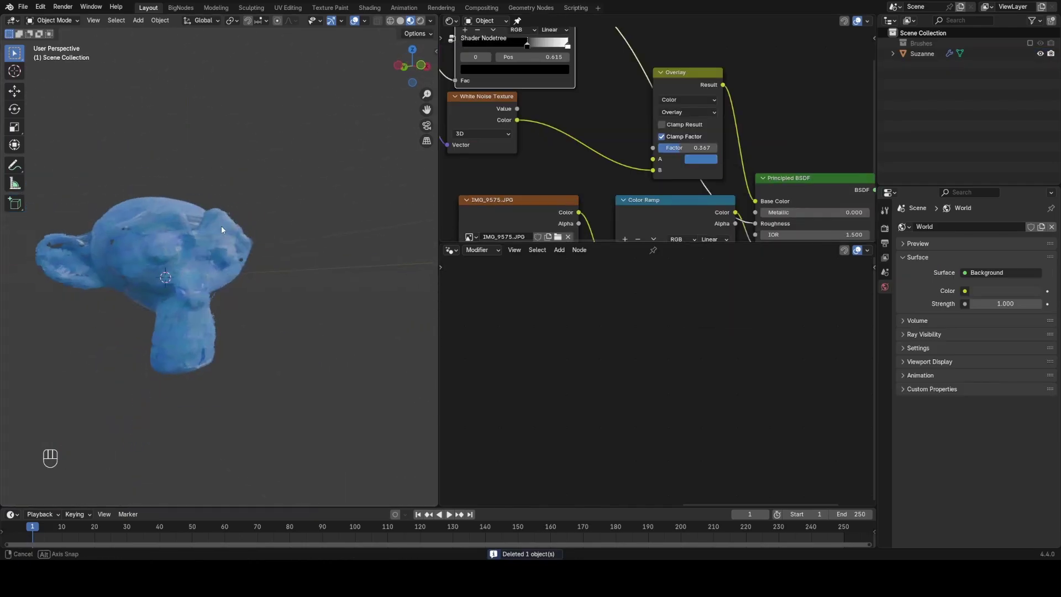
Select Suzanne and bring her Geometry Nodes tree into view at Distribute Points on Faces
click(605, 175)
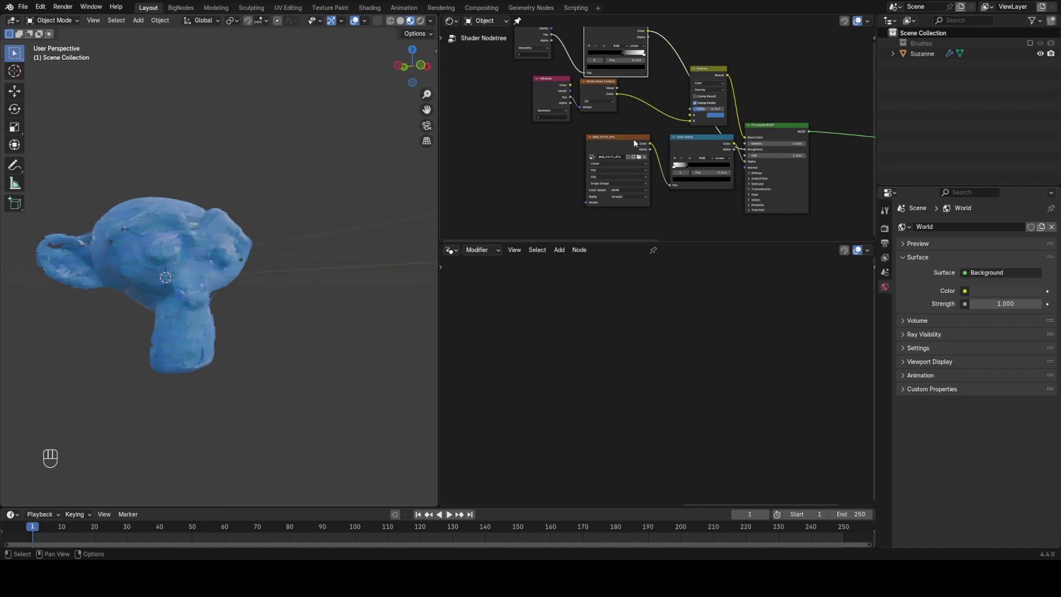
drag(303, 238, 281, 248)
middle_click(281, 248)
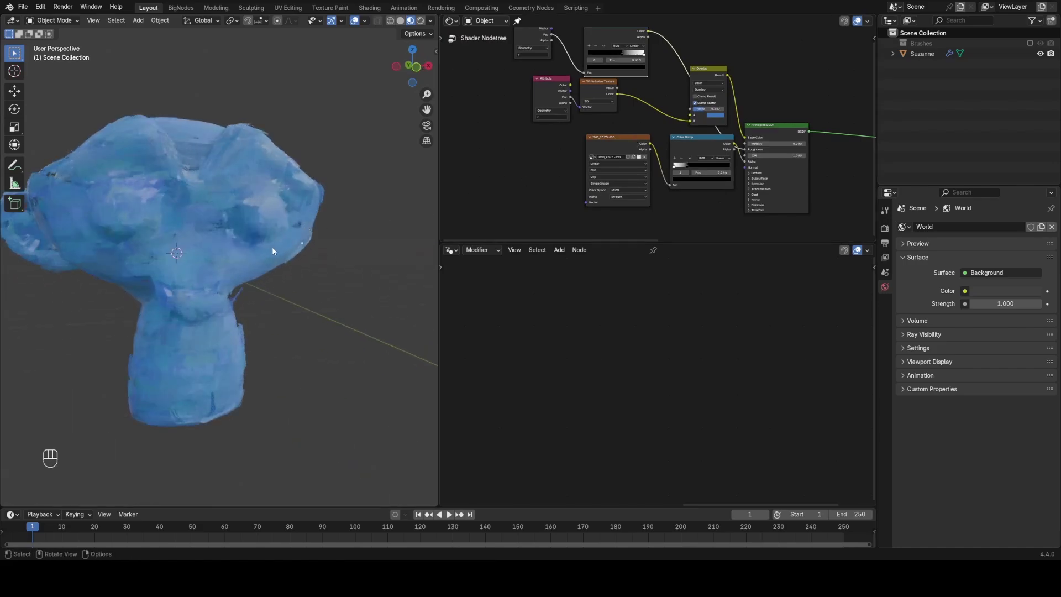
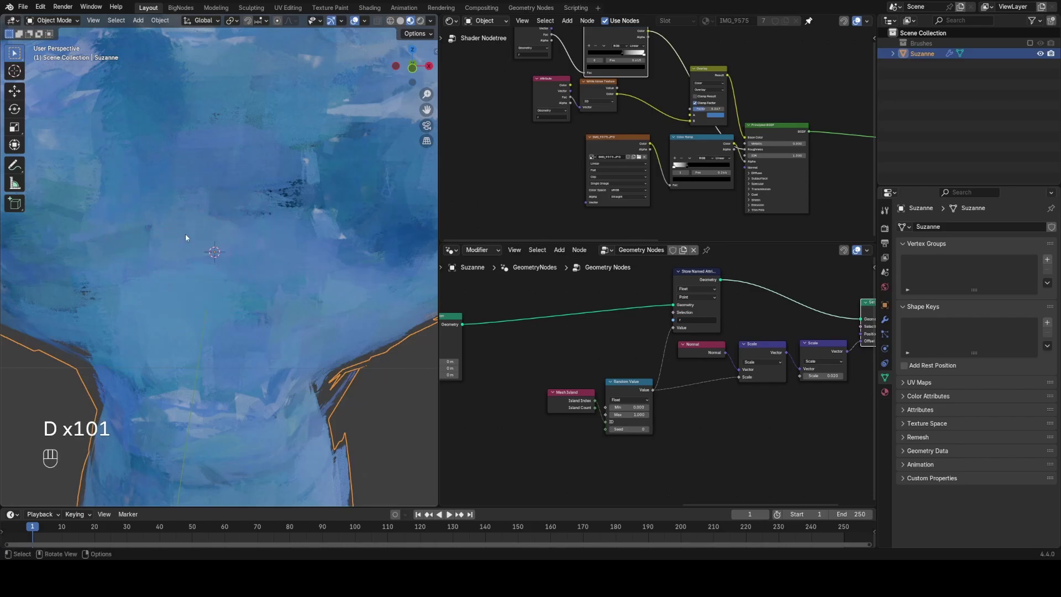
drag(188, 238, 219, 235)
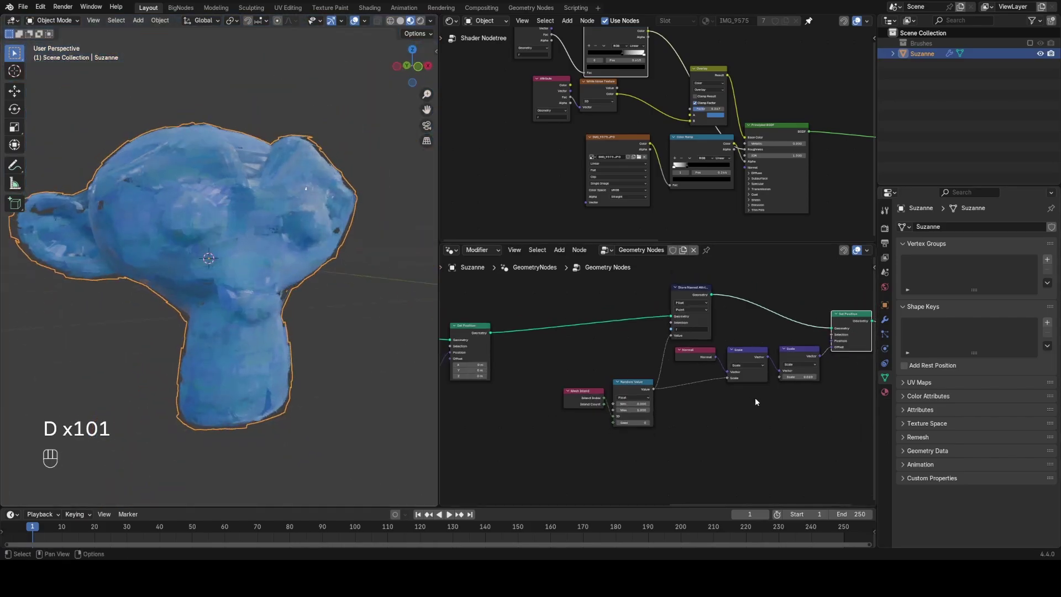
click(353, 301)
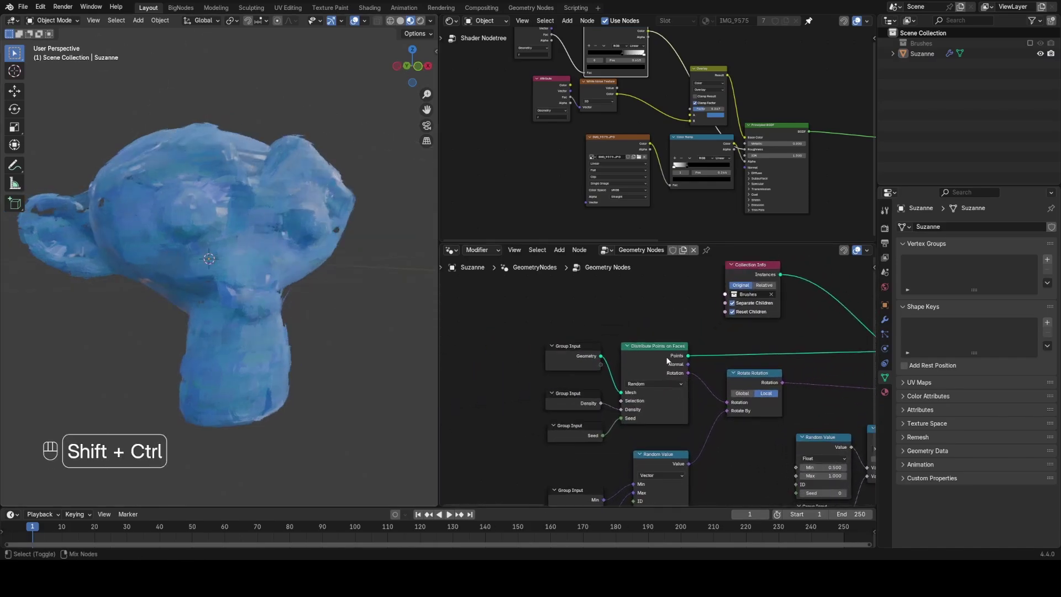
Add a Viewer previewing the scattered points and move it out of the way
click(670, 359)
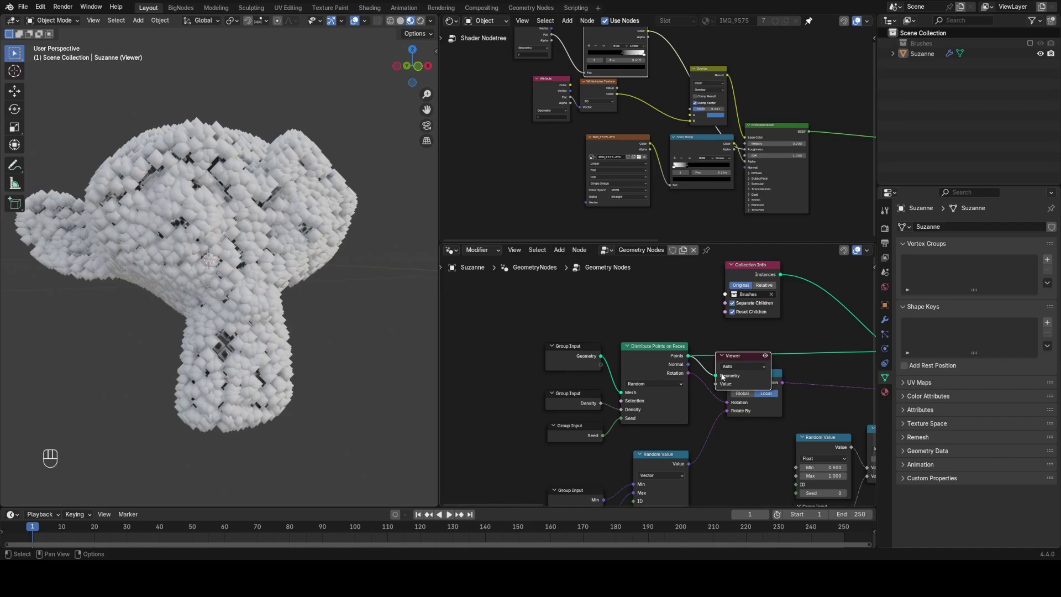
key(g)
key(x)
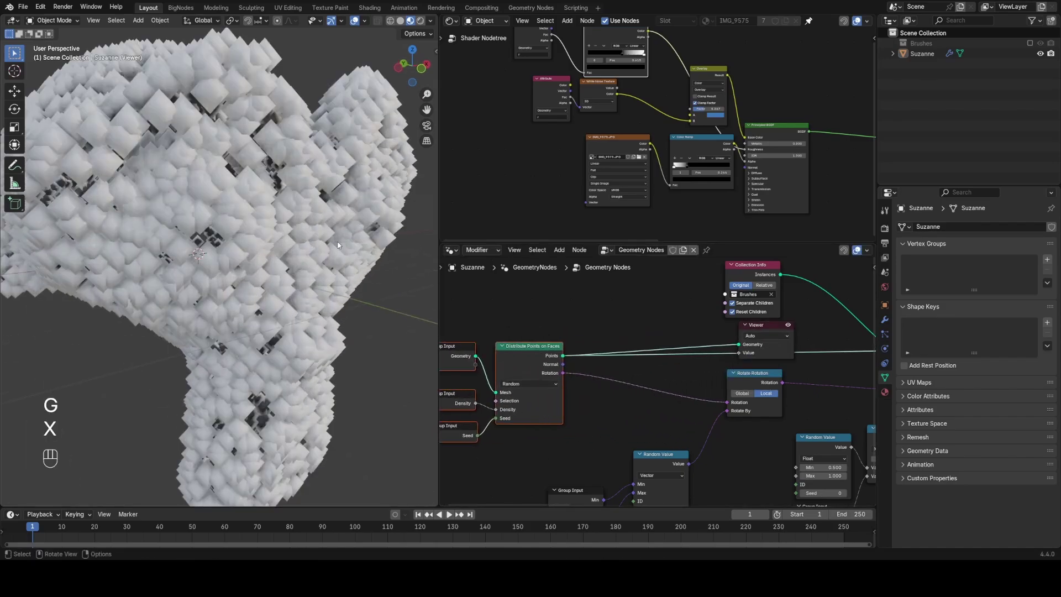
click(642, 315)
Add a Store Named Attribute saving a vector 'UV', plus Named Attribute UVMap and Sample Nearest Surface
key(shift+a)
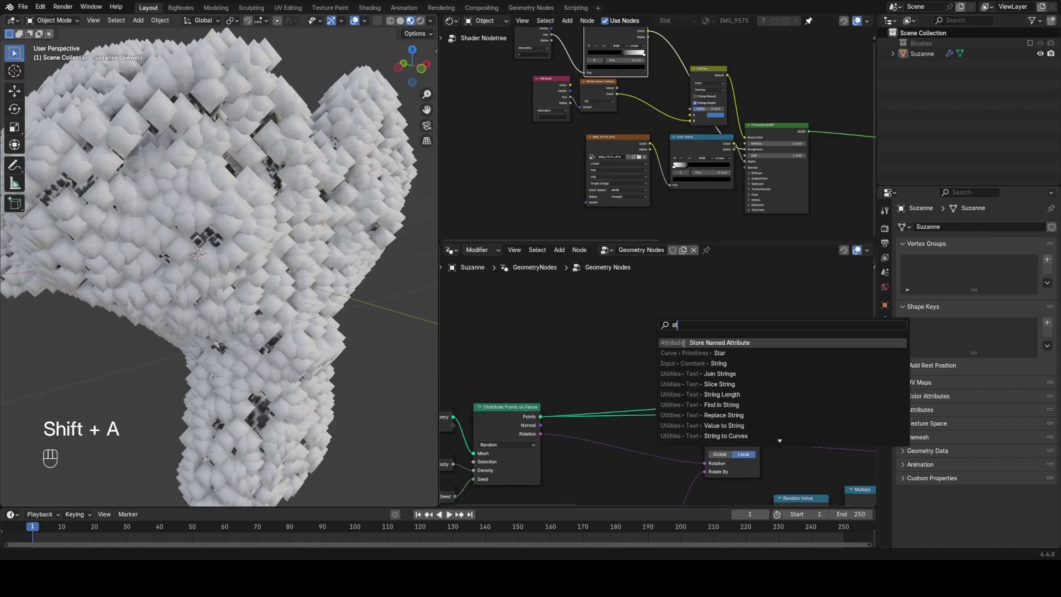
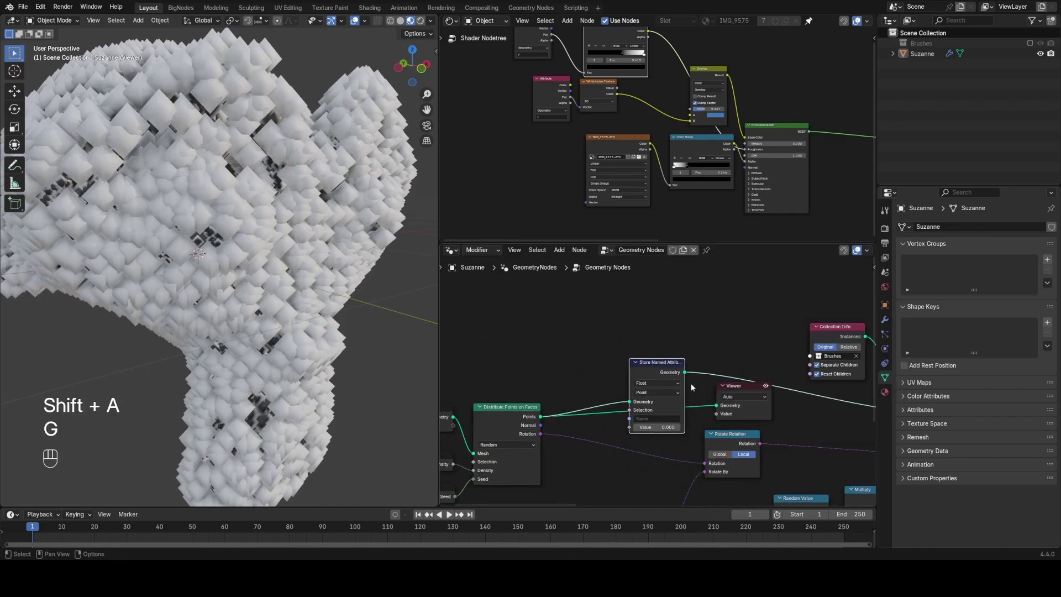
drag(655, 391, 657, 419)
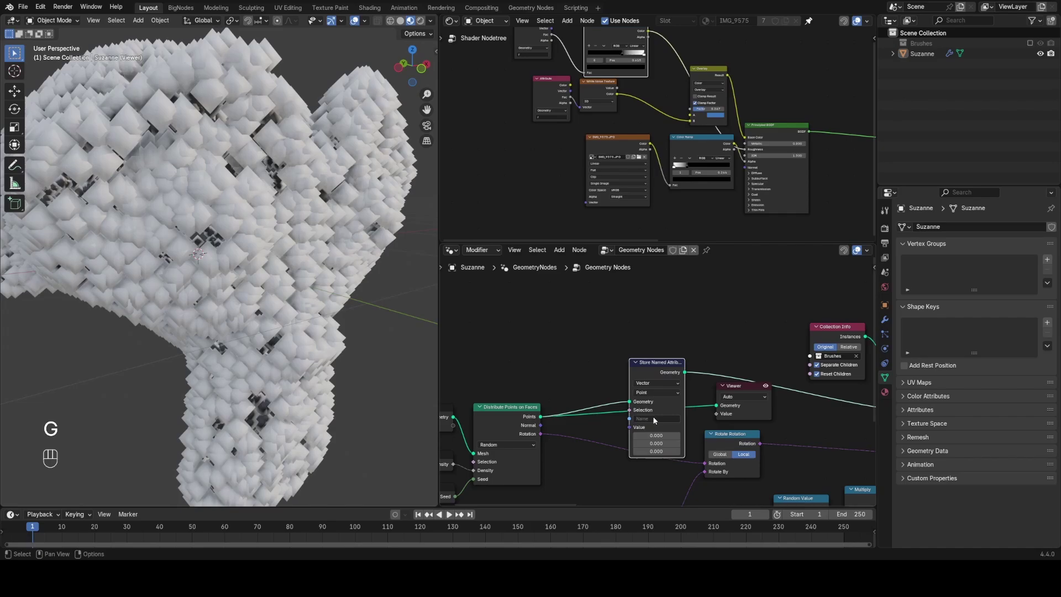
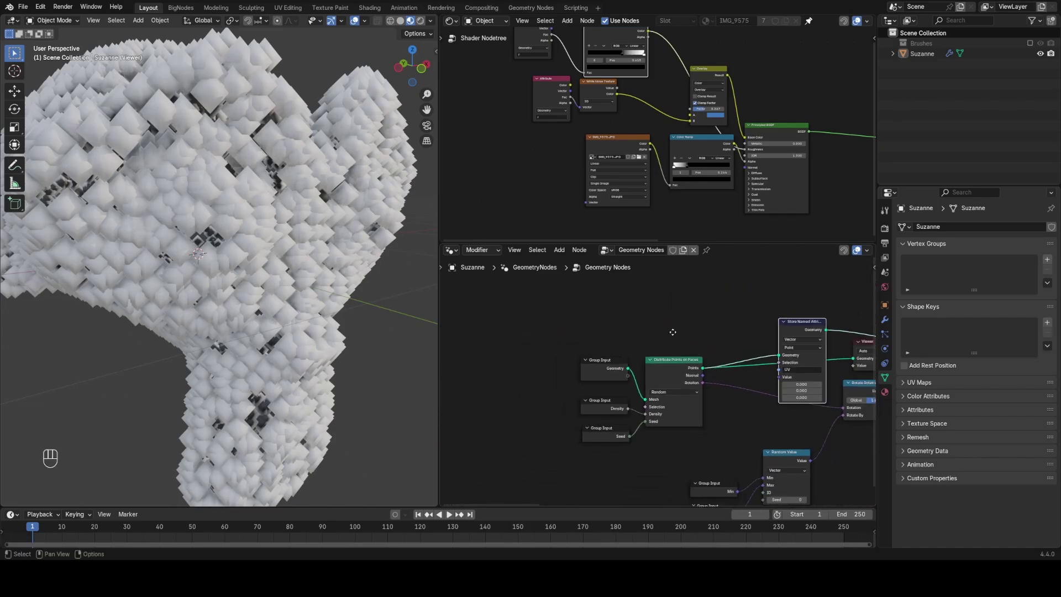
click(617, 341)
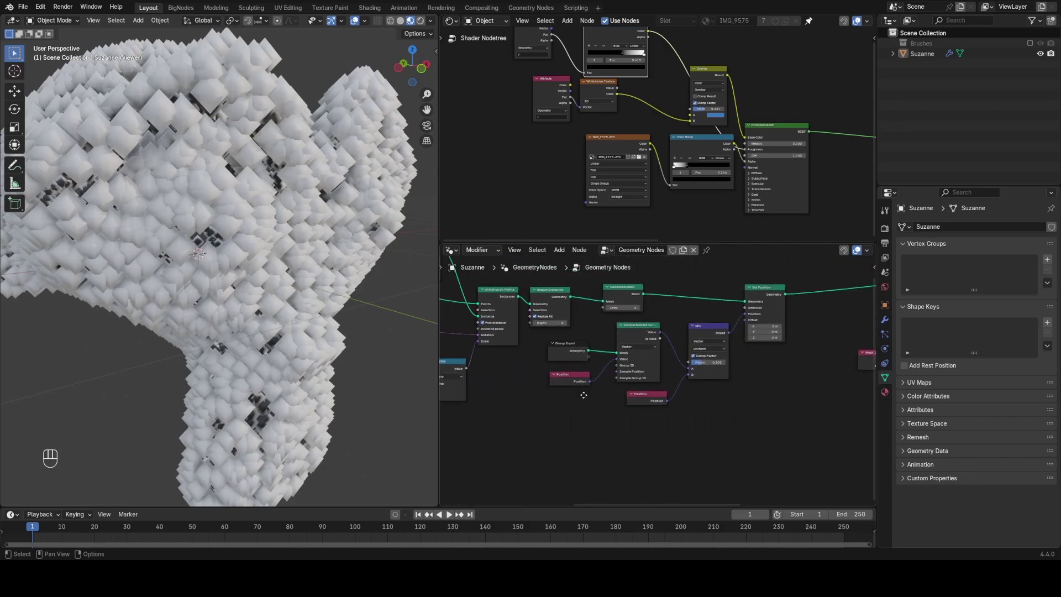
click(647, 308)
key(g)
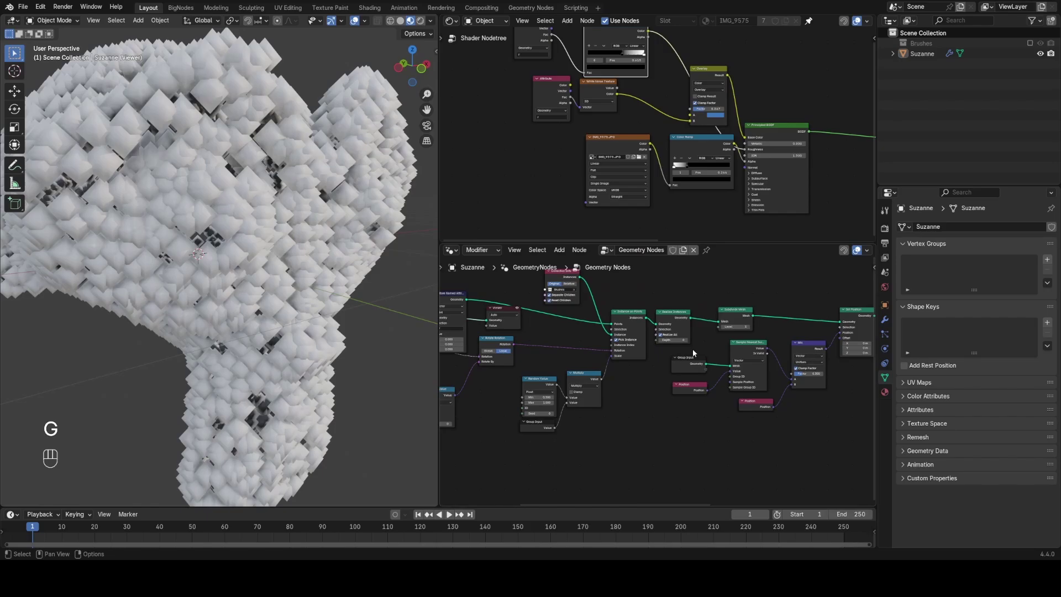
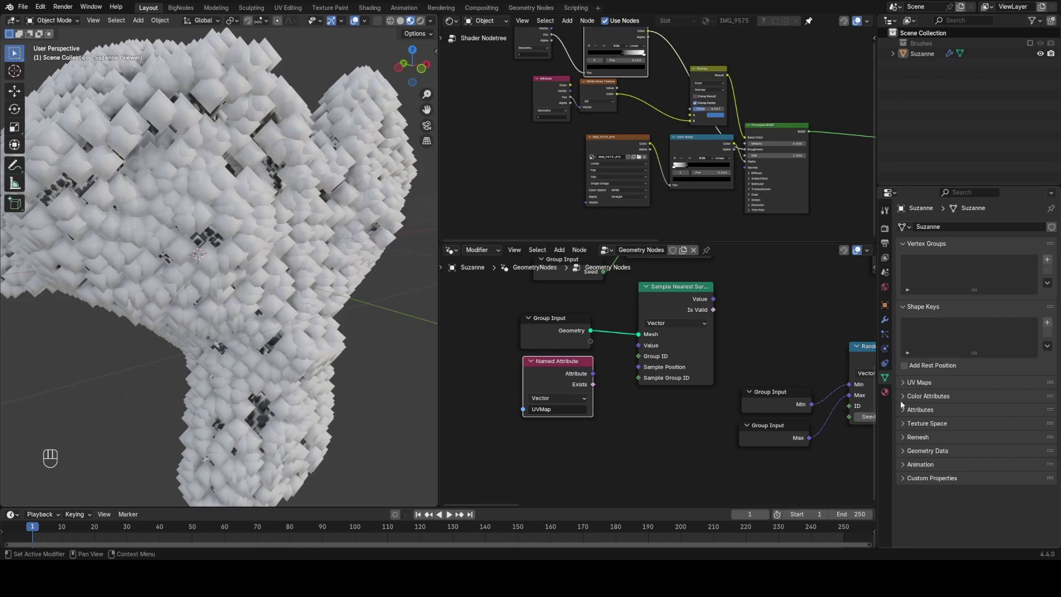
Feed the UVMap attribute through Sample Nearest Surface into the stored UV attribute's value
drag(919, 386, 936, 429)
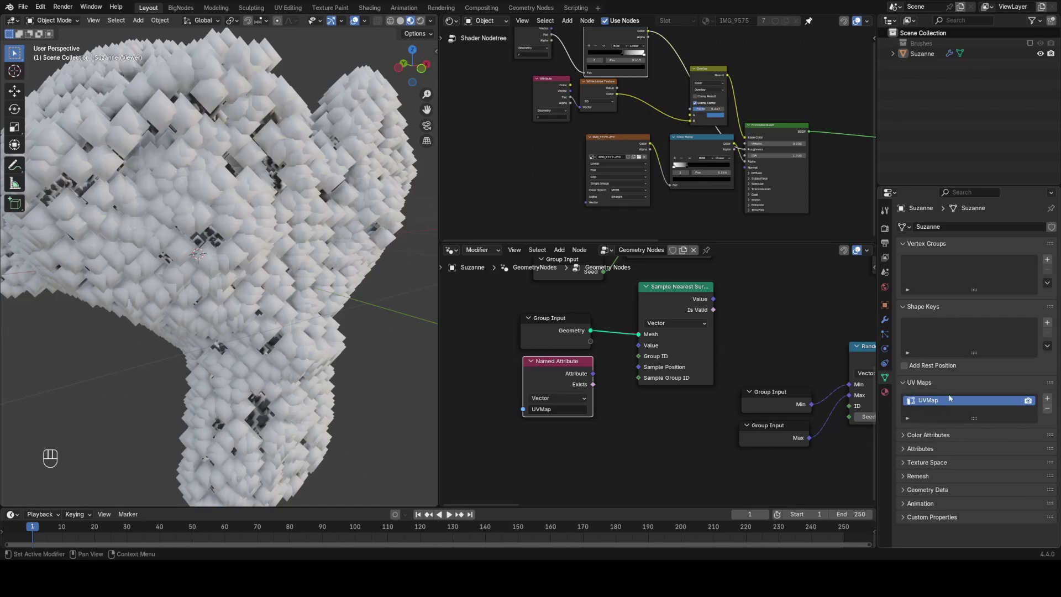
click(920, 385)
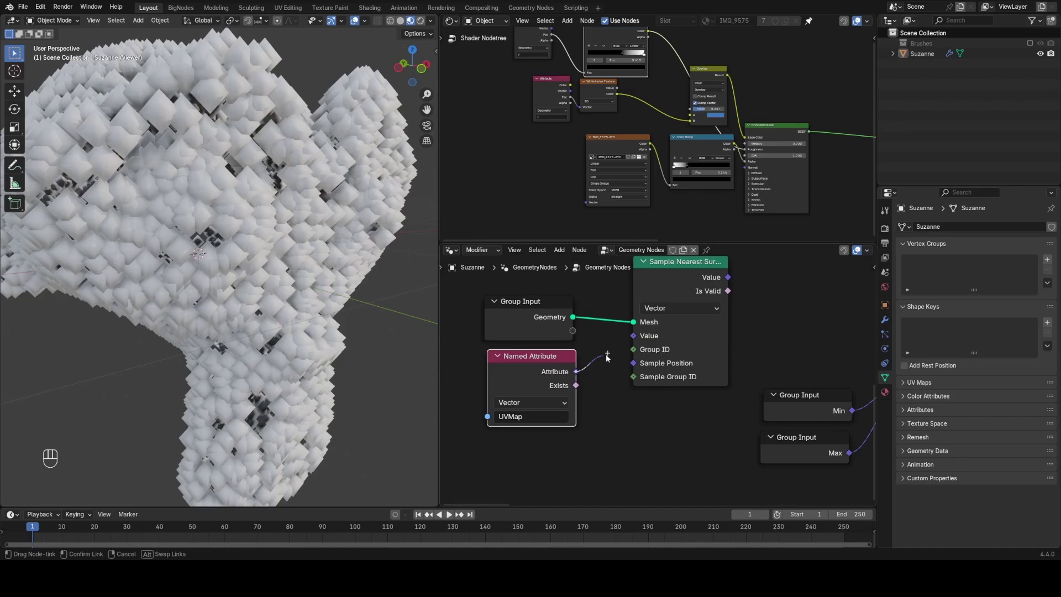
click(739, 319)
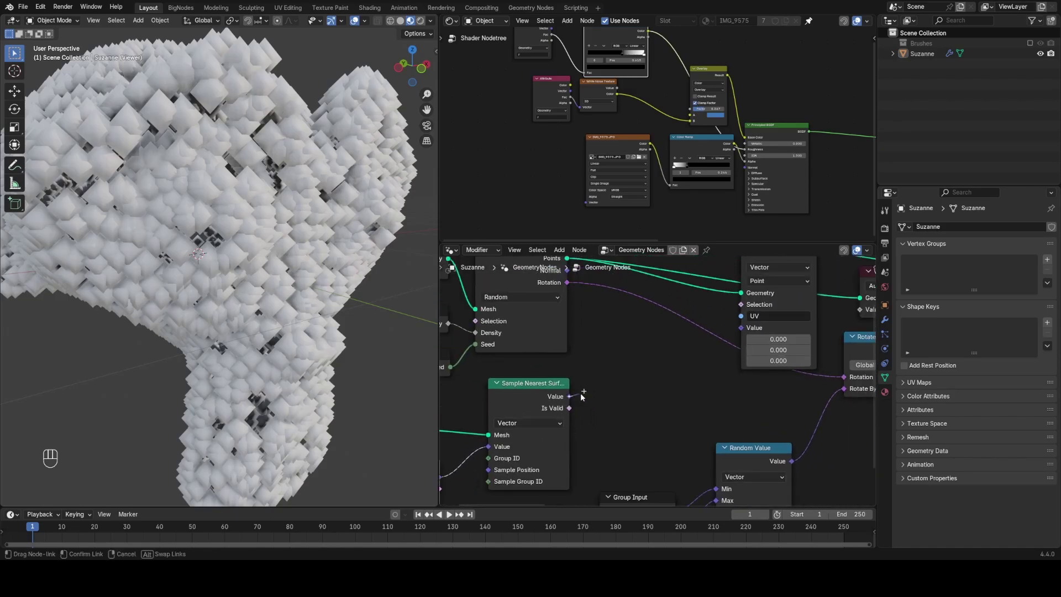
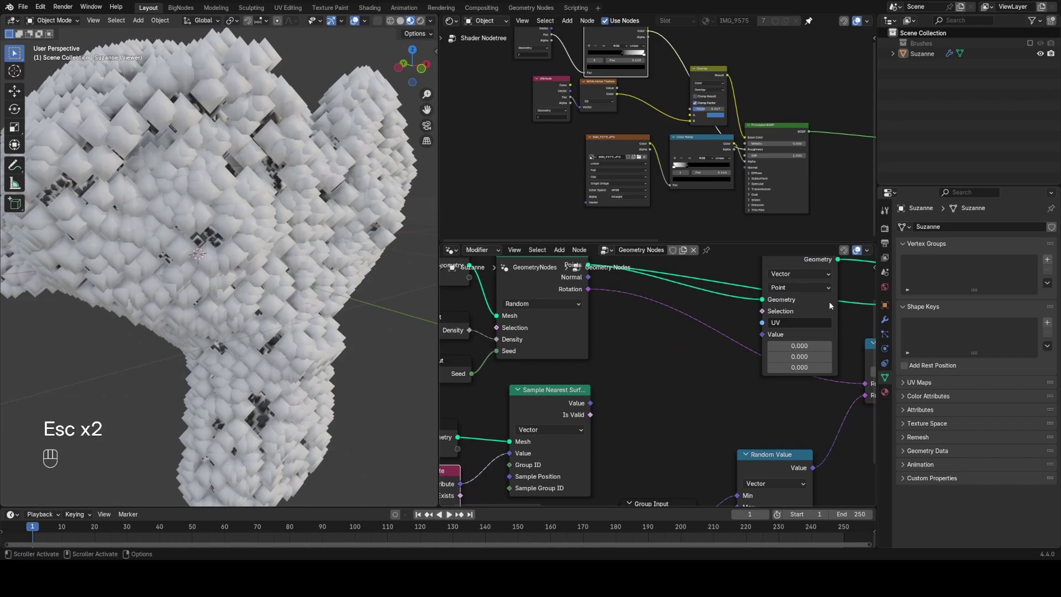
drag(588, 404, 633, 409)
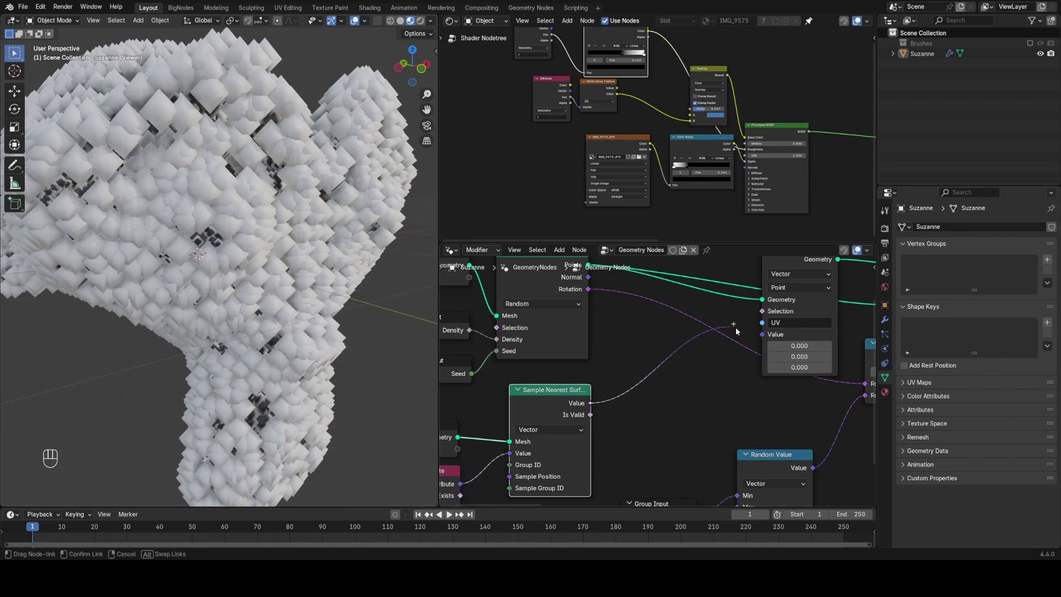
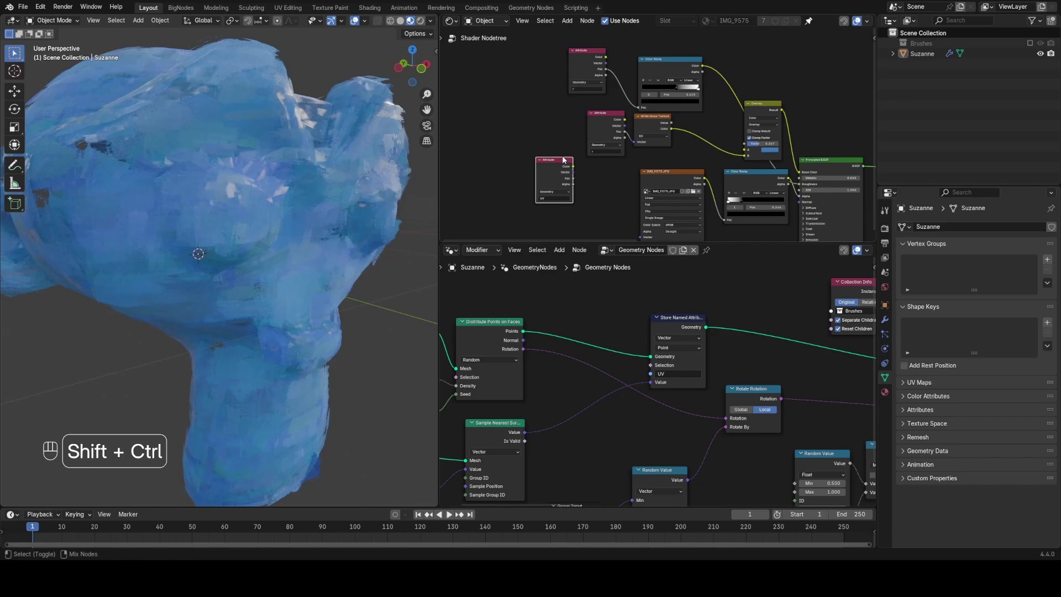
Add an Attribute node reading 'UV' and drive a new Noise Texture with its vector
double_click(564, 173)
middle_click(564, 173)
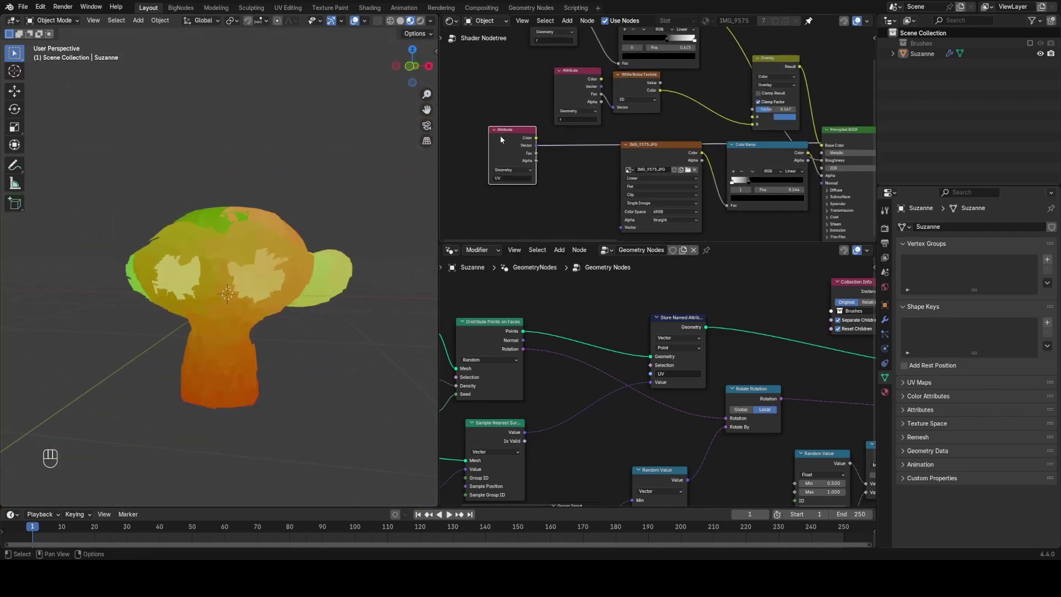
key(g)
key(shift+a)
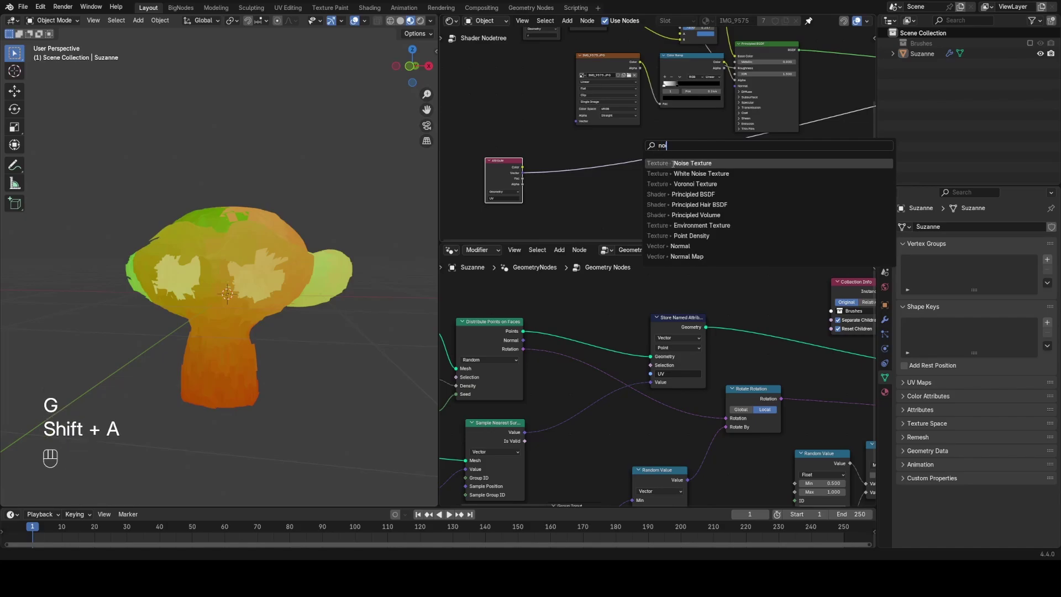
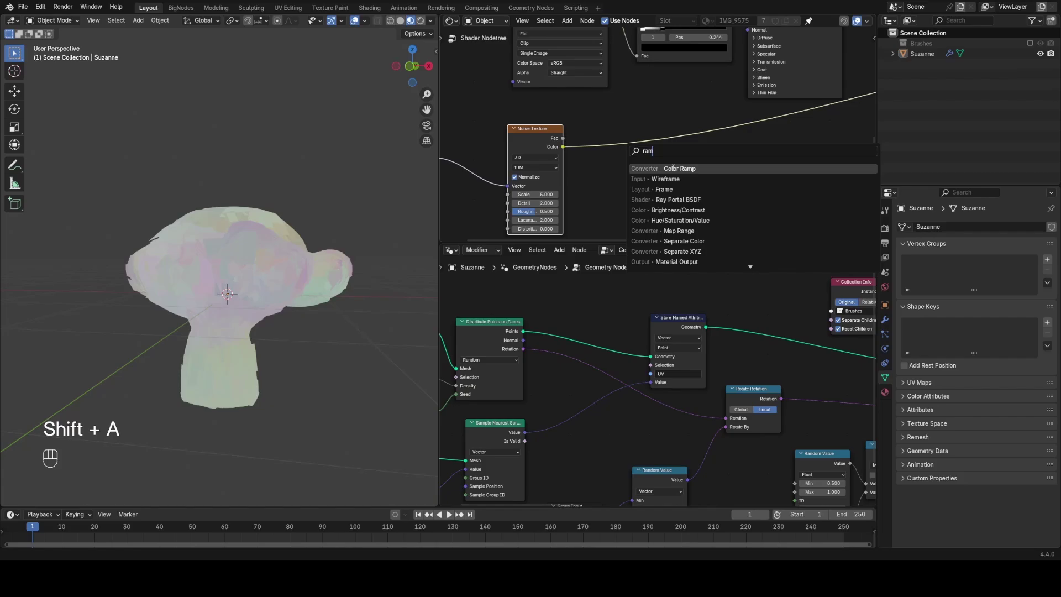
drag(608, 176, 641, 178)
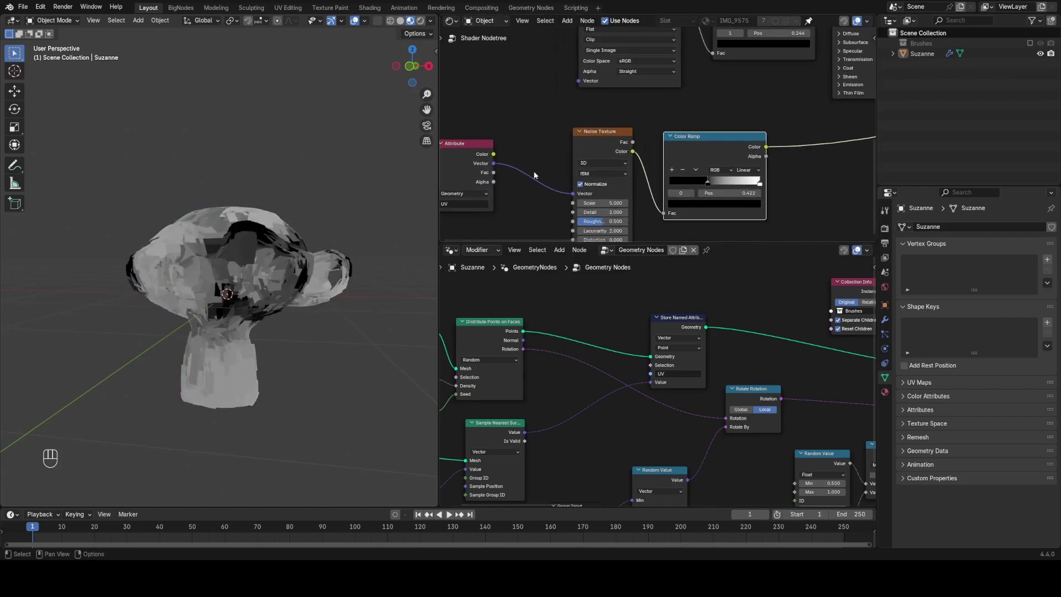
Add a Color Ramp after the noise with a copied blue start stop and a pink end stop
click(476, 157)
click(714, 179)
click(747, 183)
key(g)
key(ctrl+c)
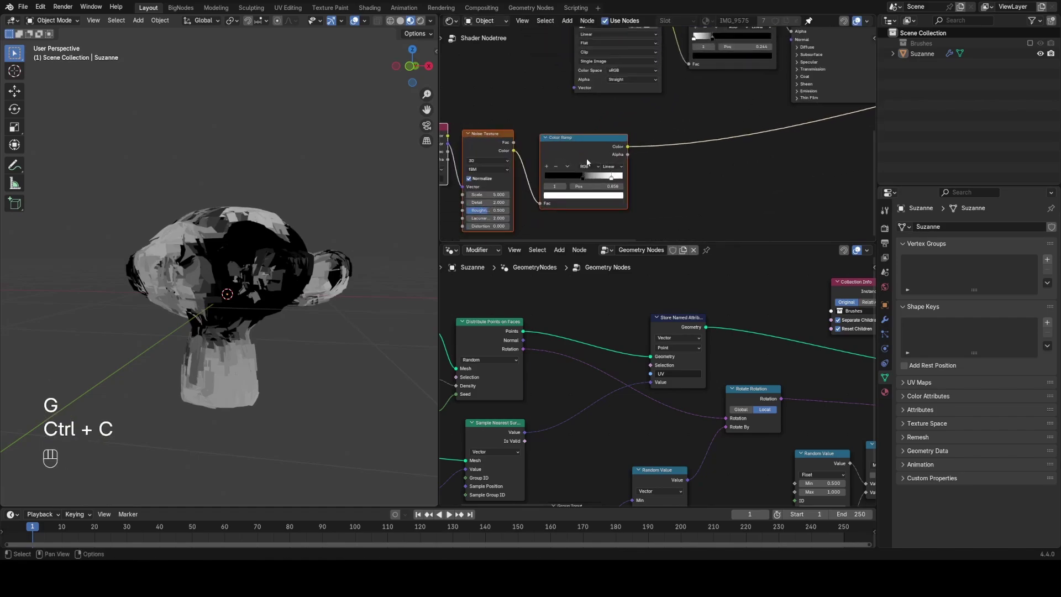
click(587, 183)
click(586, 175)
key(ctrl+v)
click(616, 178)
drag(604, 198, 608, 169)
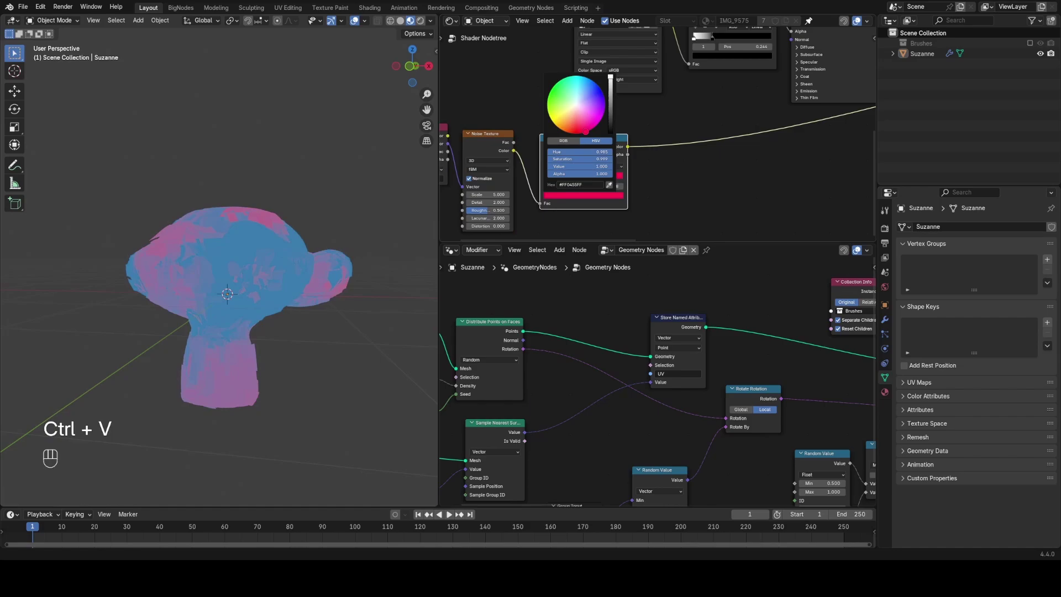
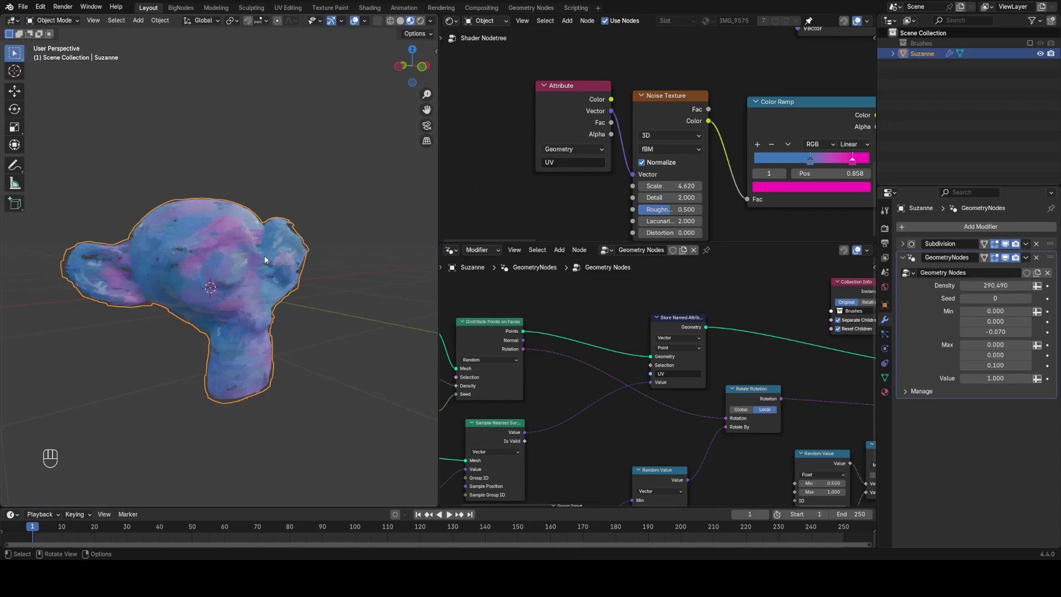
Add a cube to the scene beside Suzanne
key(shift+a)
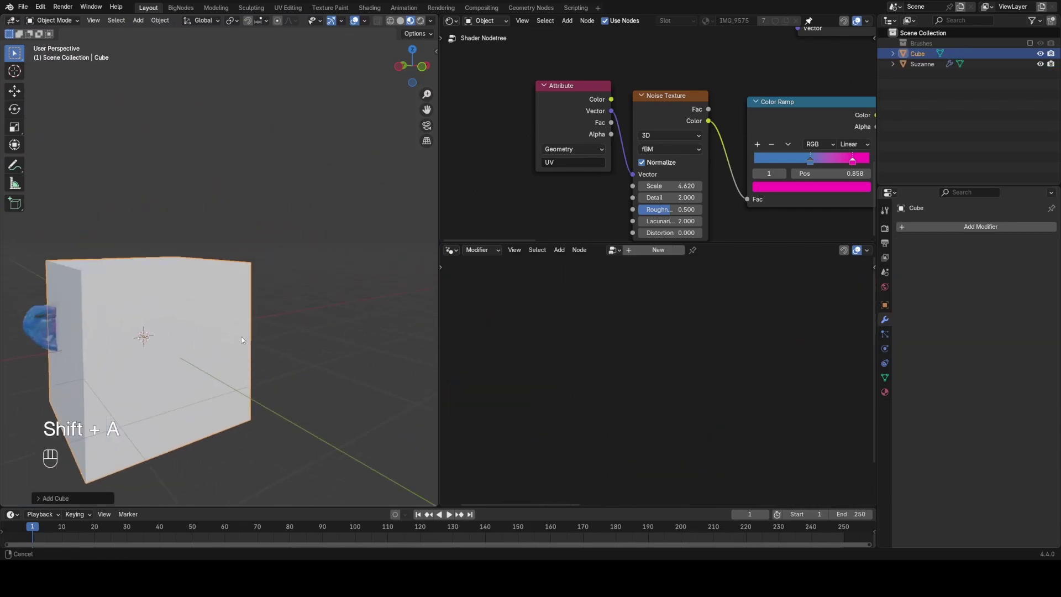
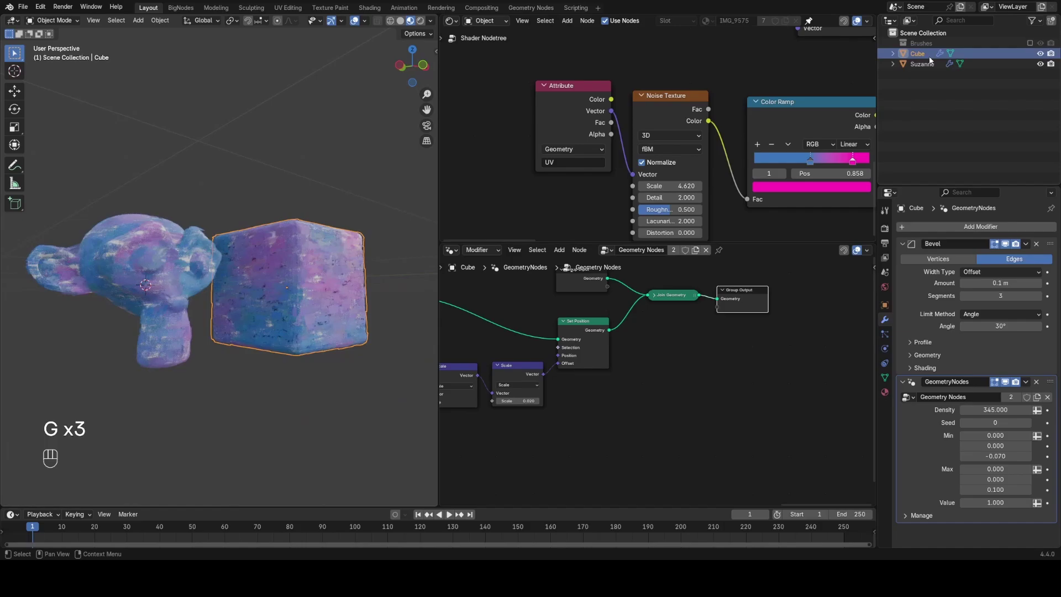
Pick dark blue (#152D4E) as the cube material's Base Color and inspect the strokes
drag(954, 271, 998, 336)
click(1010, 343)
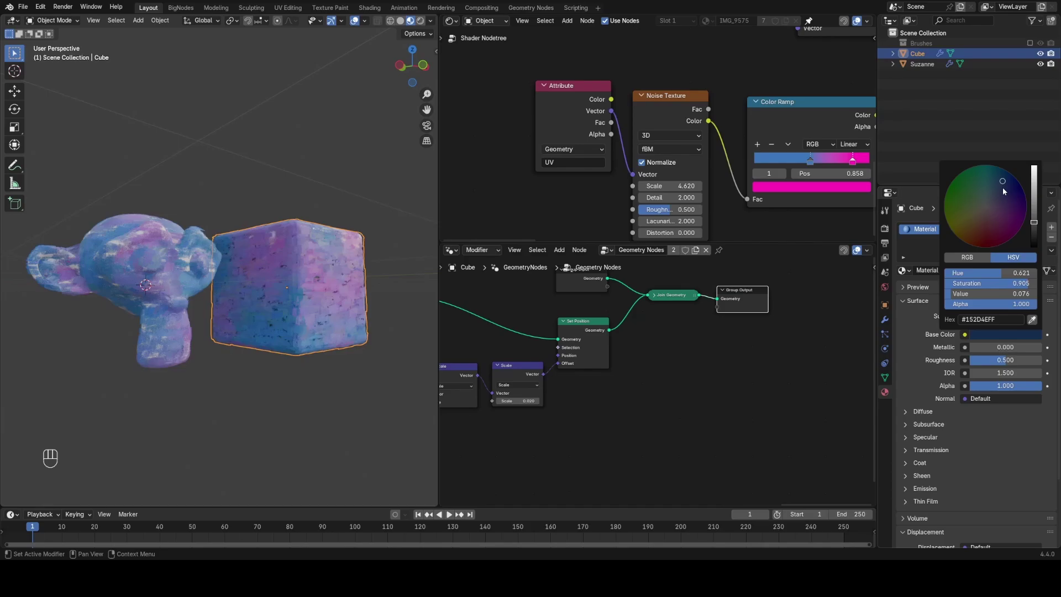
click(351, 176)
drag(322, 216, 216, 226)
drag(222, 222, 247, 195)
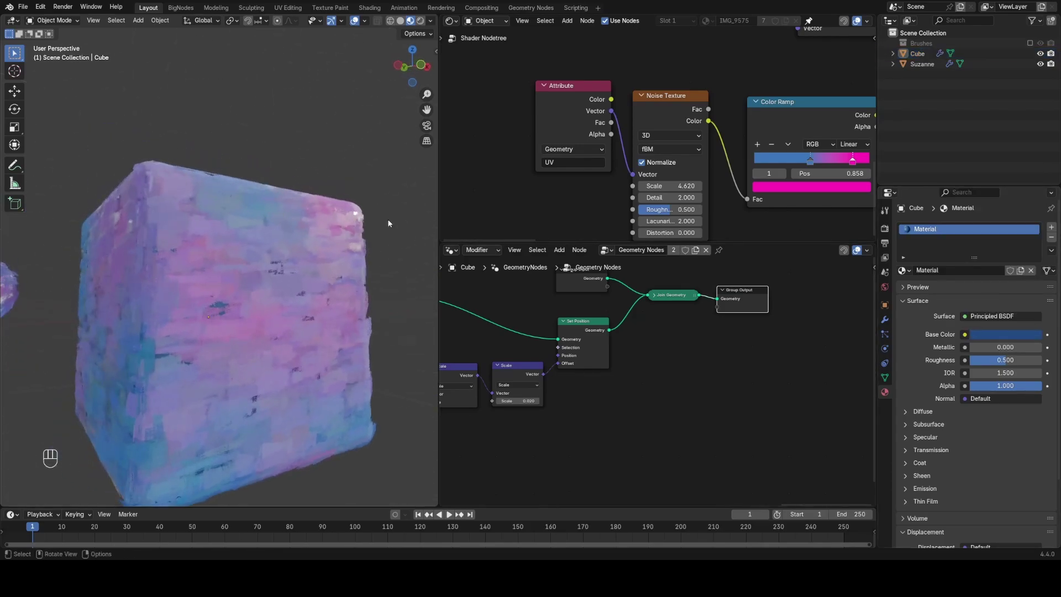